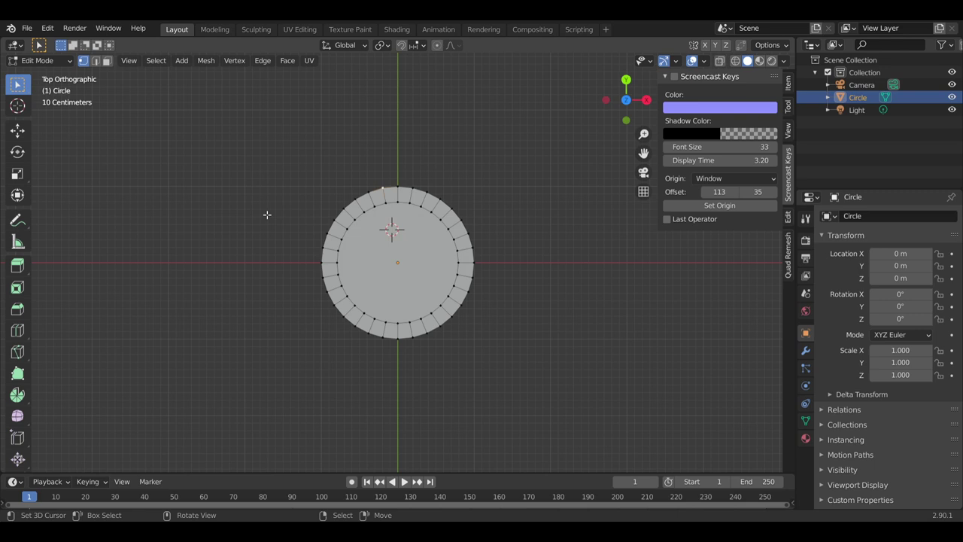
- Snap the 3D cursor back to the disc's centre using the Shift+S snap menu
right_click(18, 86)
right_click(17, 86)
right_click(18, 86)
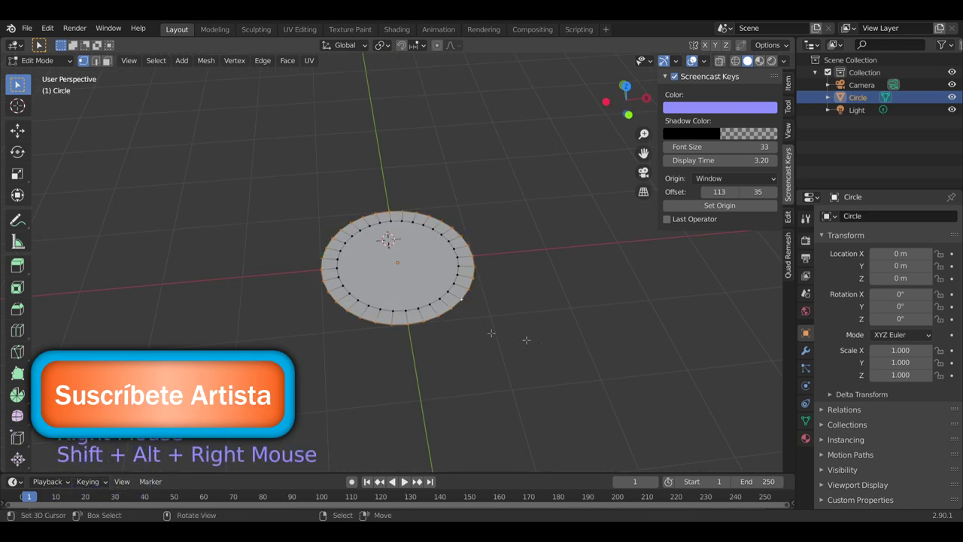
middle_click(17, 86)
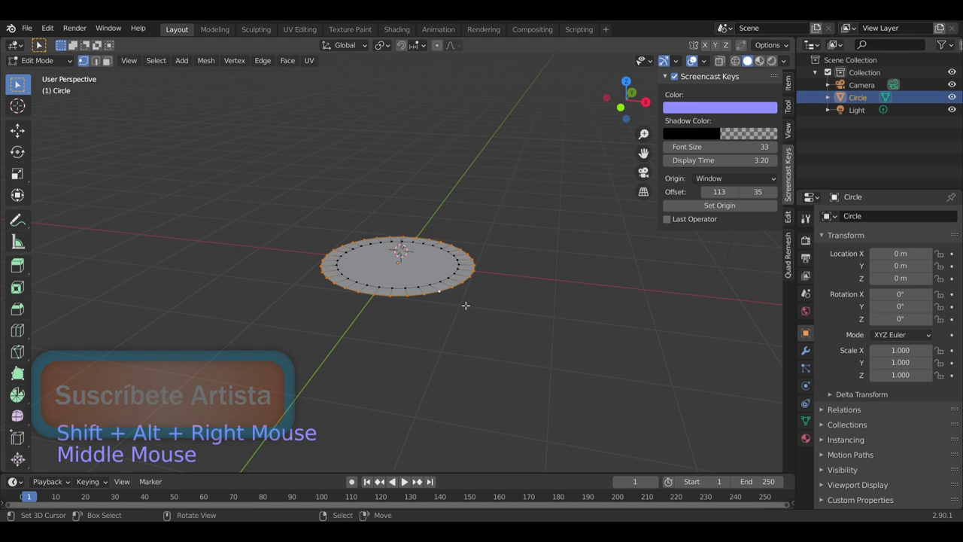
key("e")
middle_click(42, 40)
scroll("down", 3)
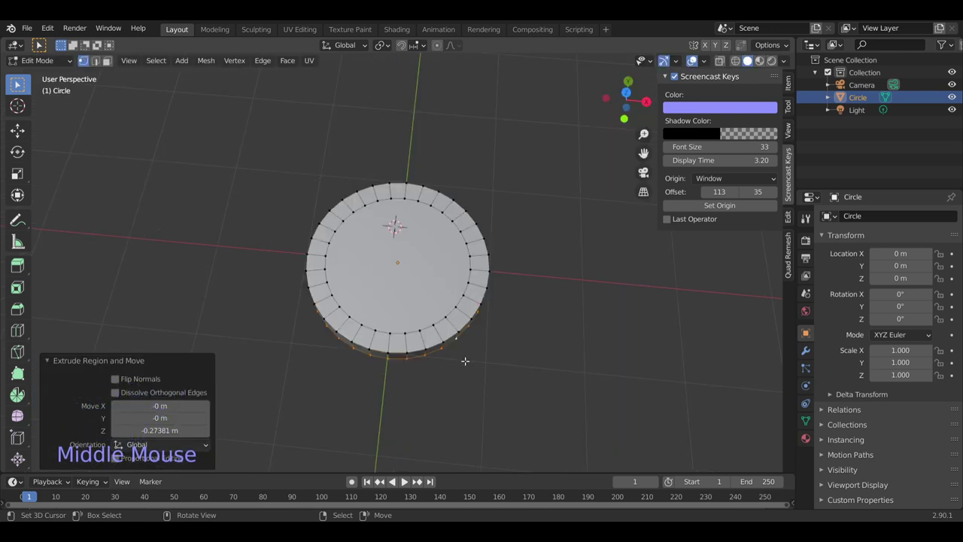
key("shift+s")
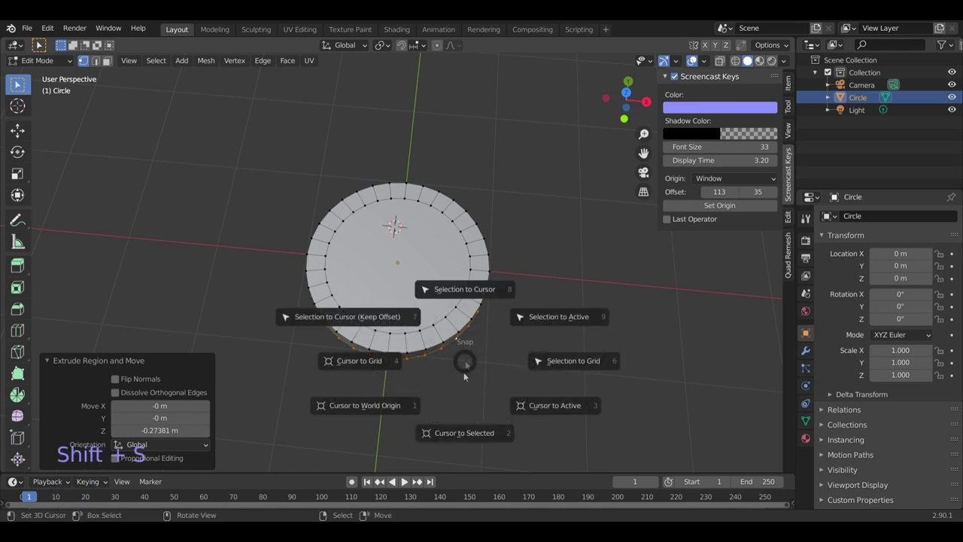
key("e")
- Scale the outer ring outward and inset the inner faces into two tight rings, ending in face select
scroll("down", 3)
middle_click(42, 40)
right_click(42, 40)
right_click(42, 40)
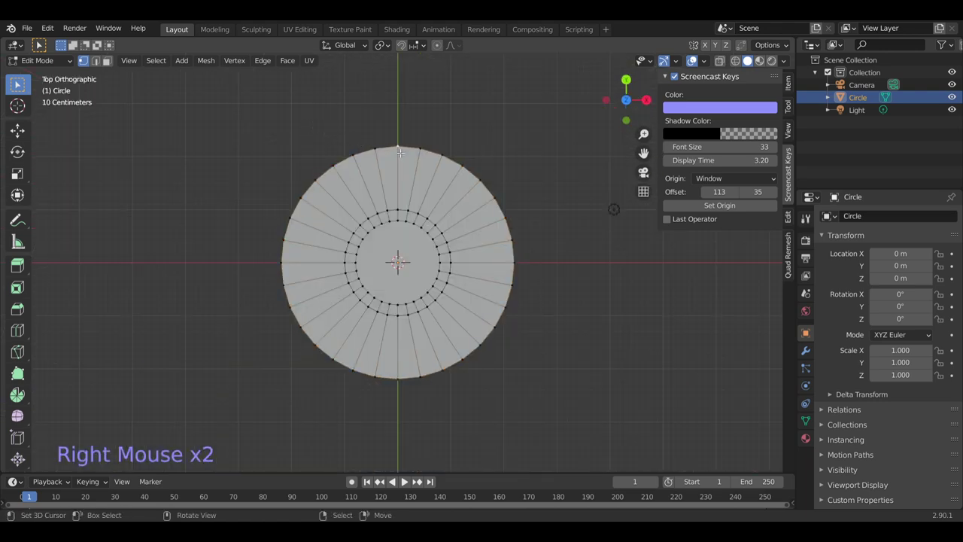
key("shift+s")
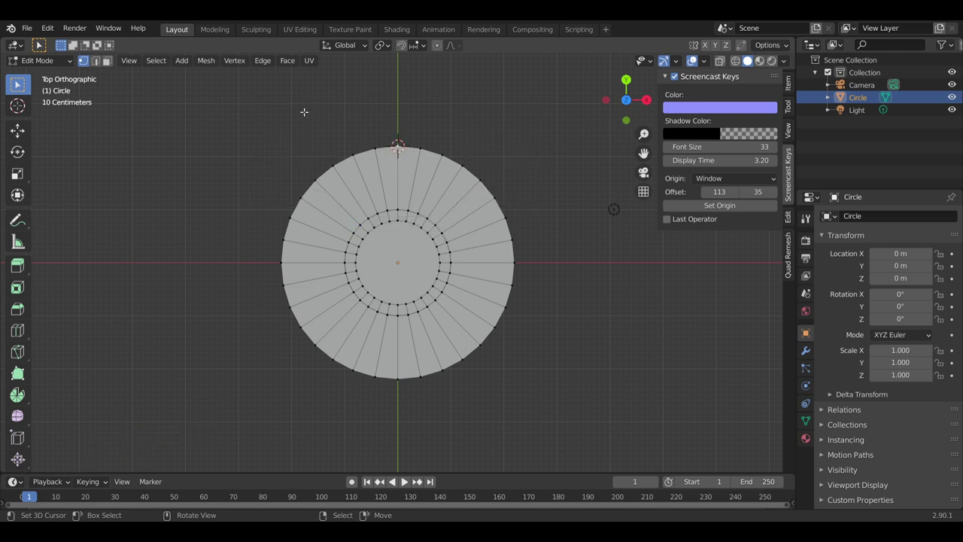
key("b")
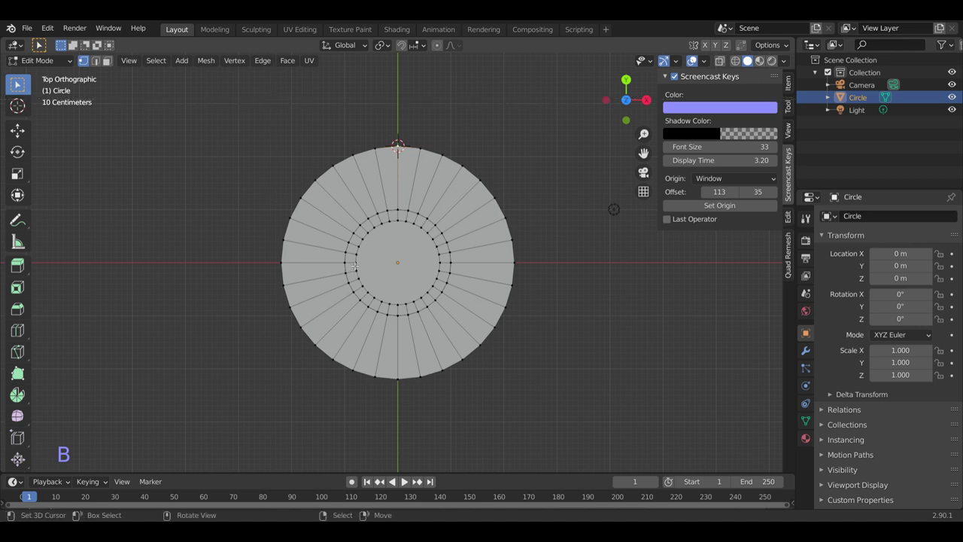
right_click(42, 40)
right_click(42, 40)
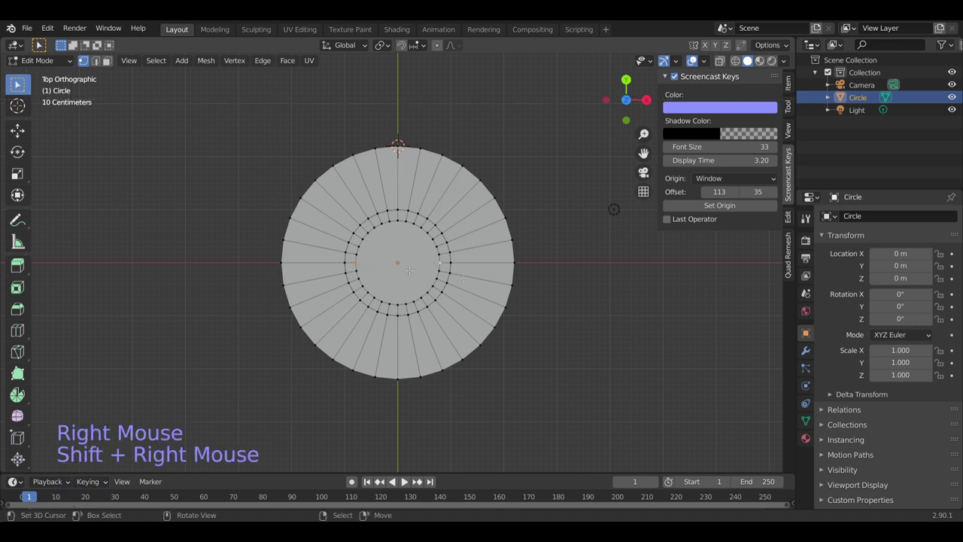
key("j")
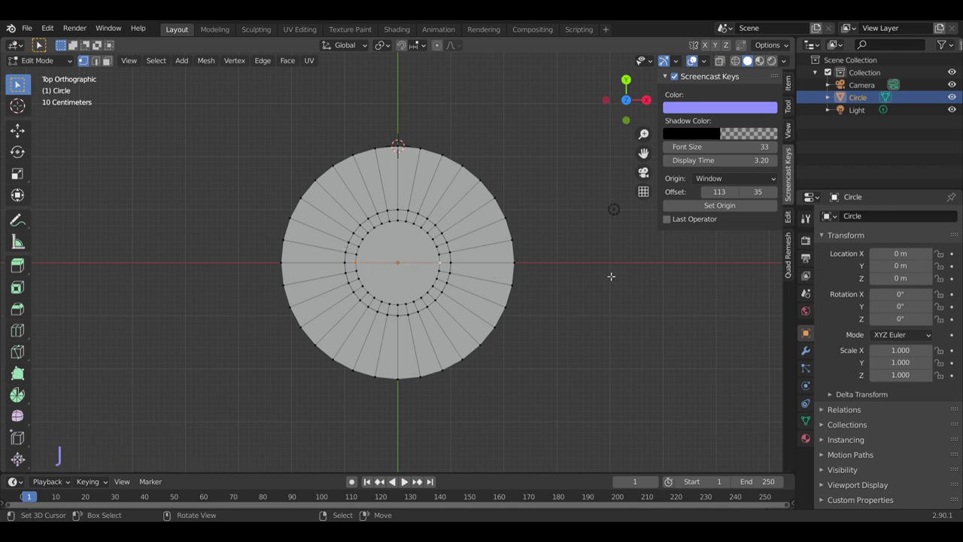
- Delete the faces of the disc's lower half
left_click(107, 68)
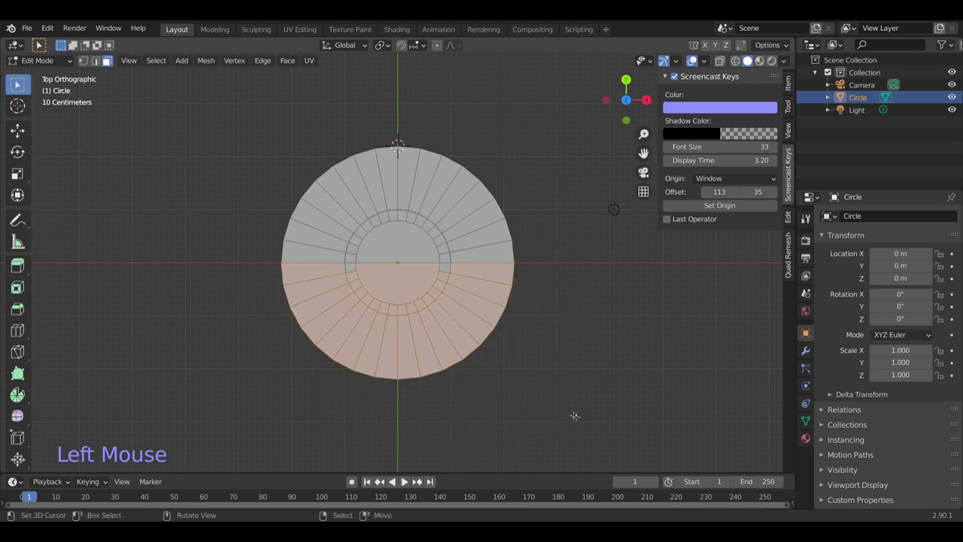
right_click(42, 40)
key("x")
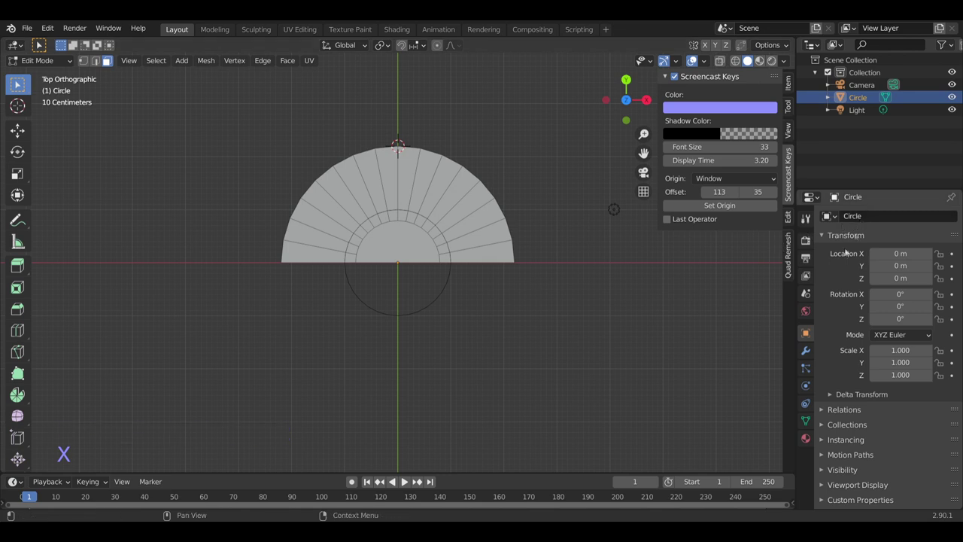
- Add a Mirror modifier on the Y axis with Clipping to recreate the missing half
left_click(42, 40)
left_click(42, 40)
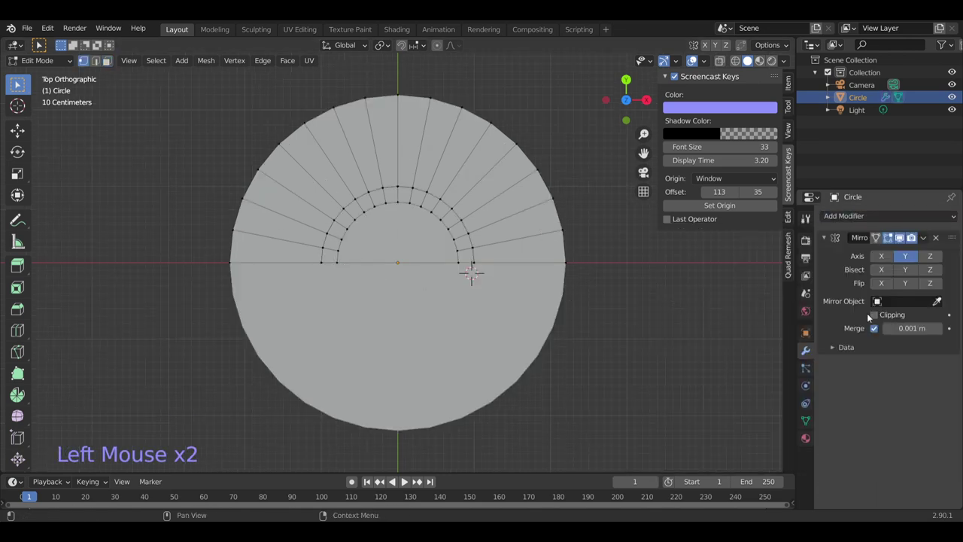
left_click(42, 40)
left_click(42, 40)
key("Tab")
middle_click(42, 40)
key("Tab")
right_click(42, 40)
key("shift+s")
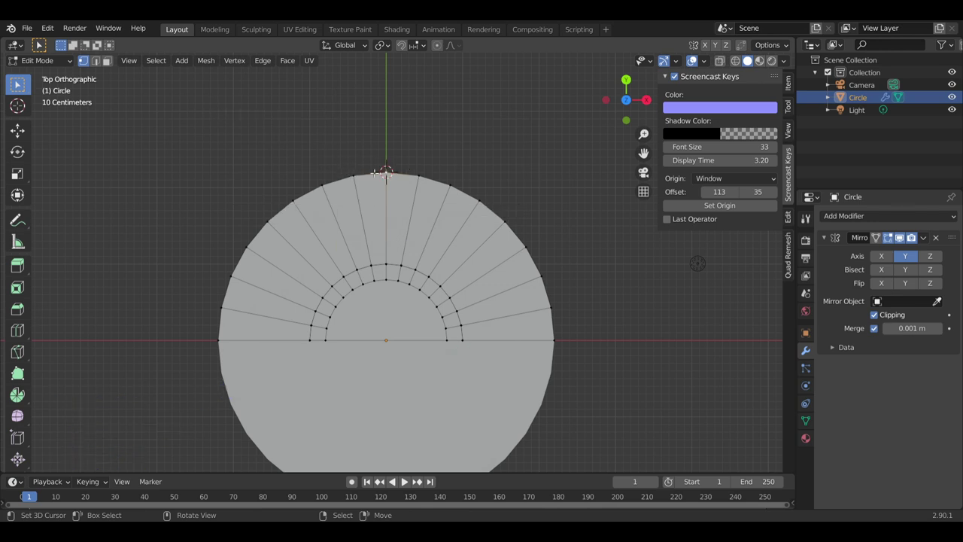
- Flatten the top rim with S Y 0 and the left rim with S X 0 into straight edges
left_click(42, 40)
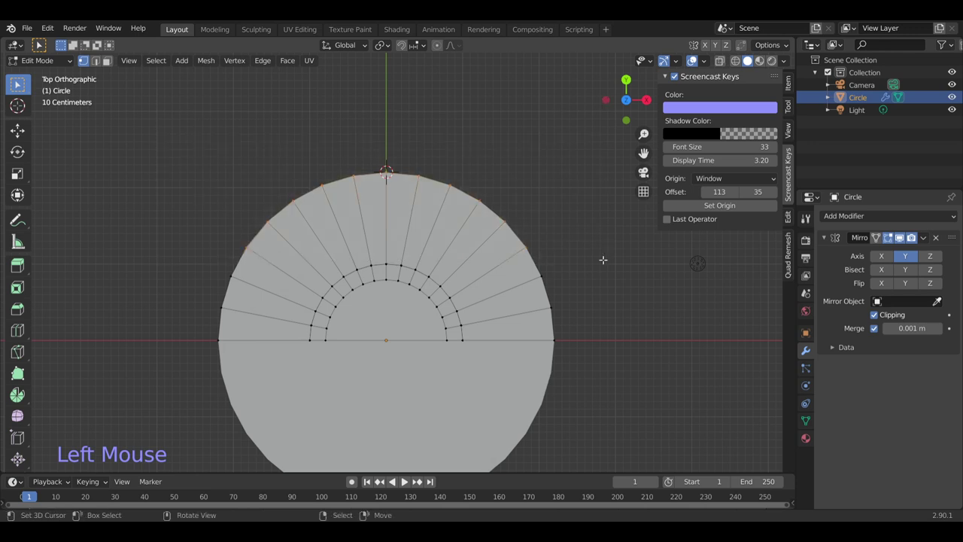
key("s")
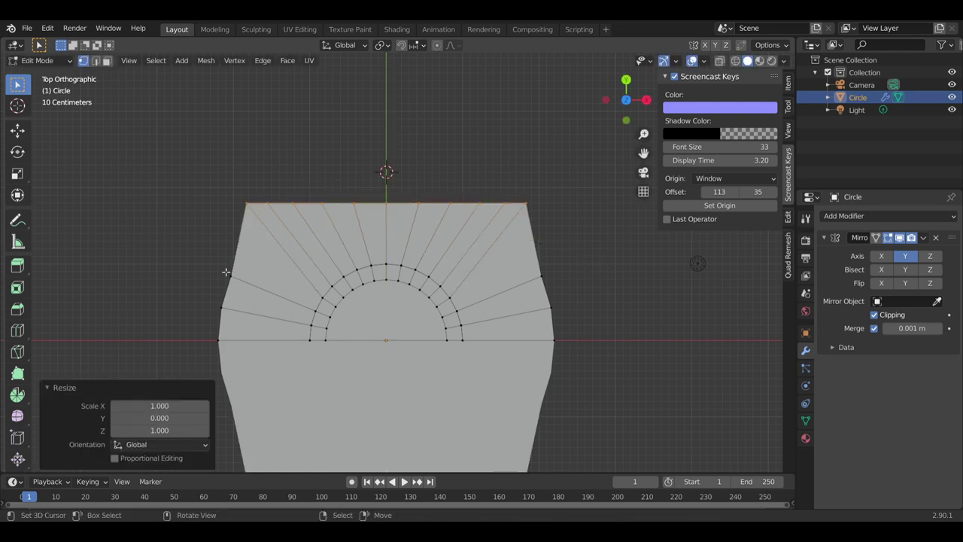
right_click(42, 39)
key("shift+s")
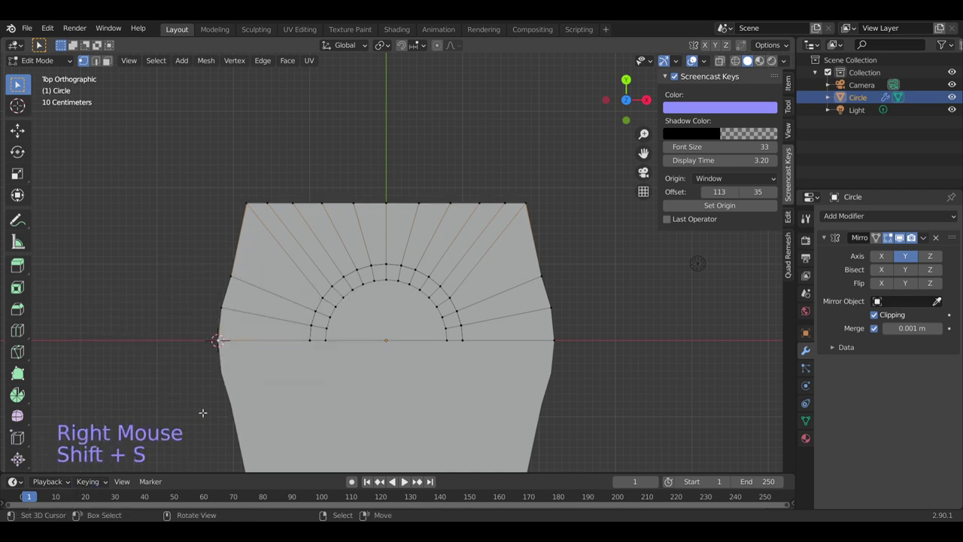
left_click(42, 40)
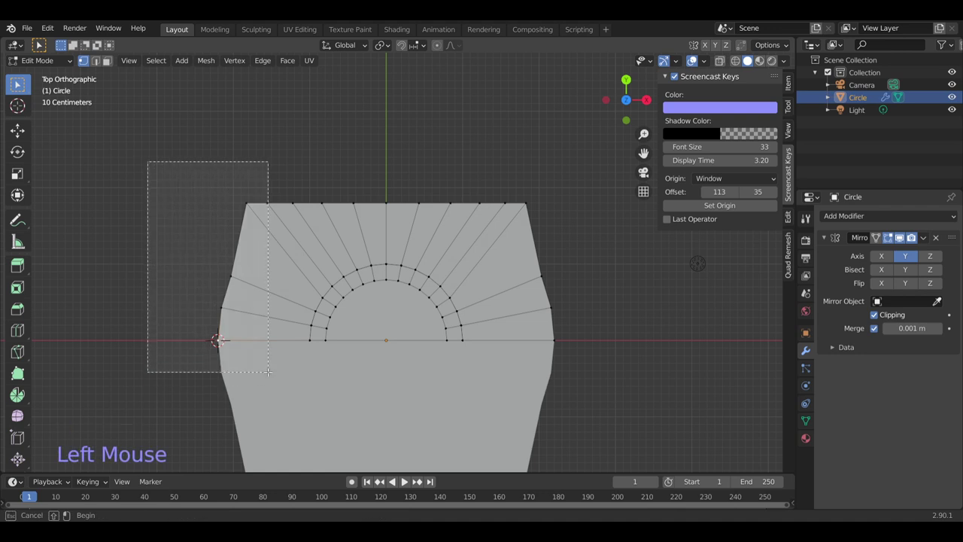
key("s")
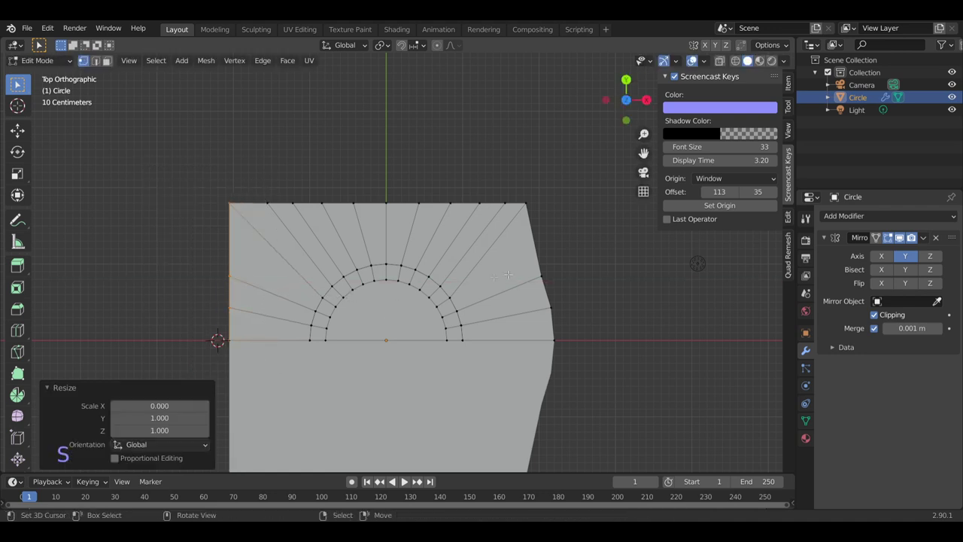
right_click(42, 40)
key("shift+s")
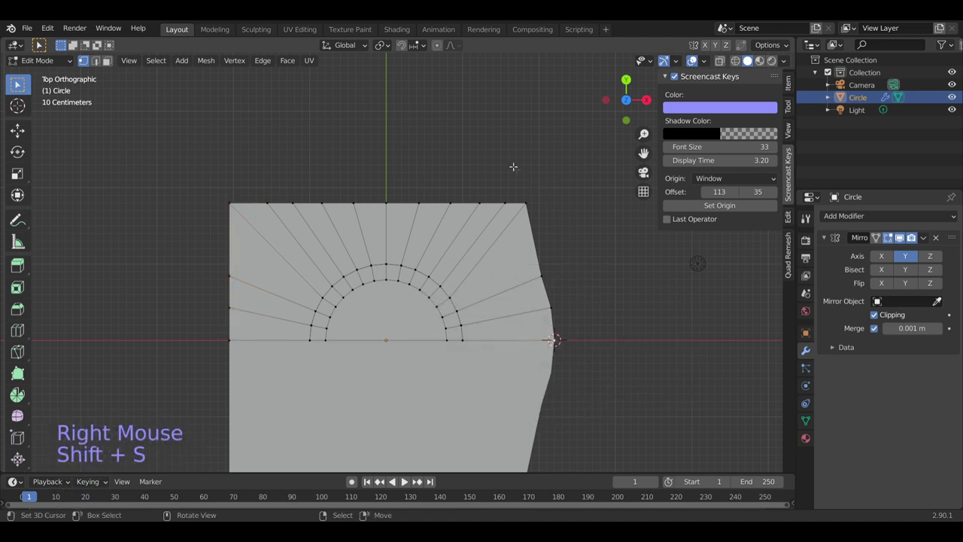
- Raise the central circle into a round step and inspect the square plate in Object Mode
left_click(42, 40)
key("s")
scroll("down", 3)
key("Tab")
scroll("down", 3)
middle_click(42, 40)
middle_click(42, 40)
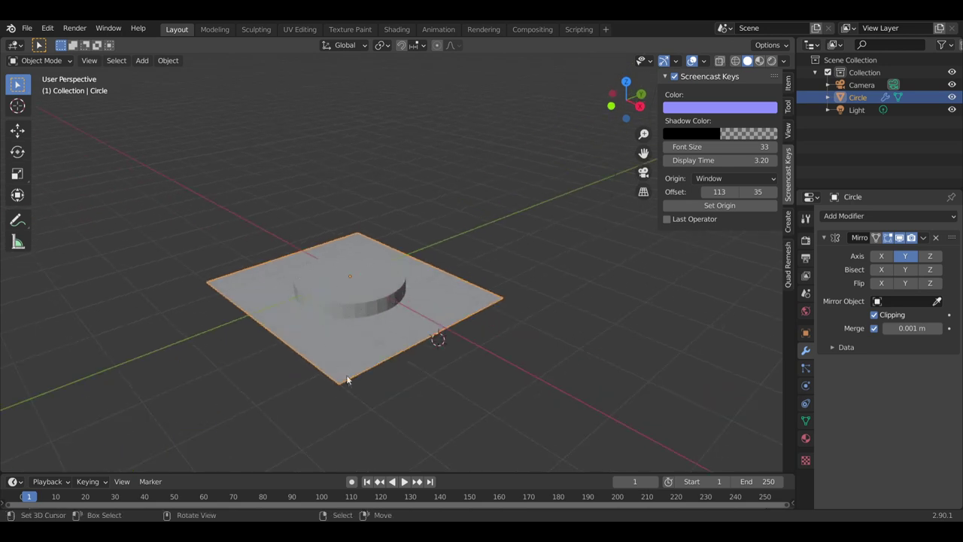
- Move the plate's right edge outward to widen the base
right_click(42, 40)
middle_click(42, 40)
left_click(42, 40)
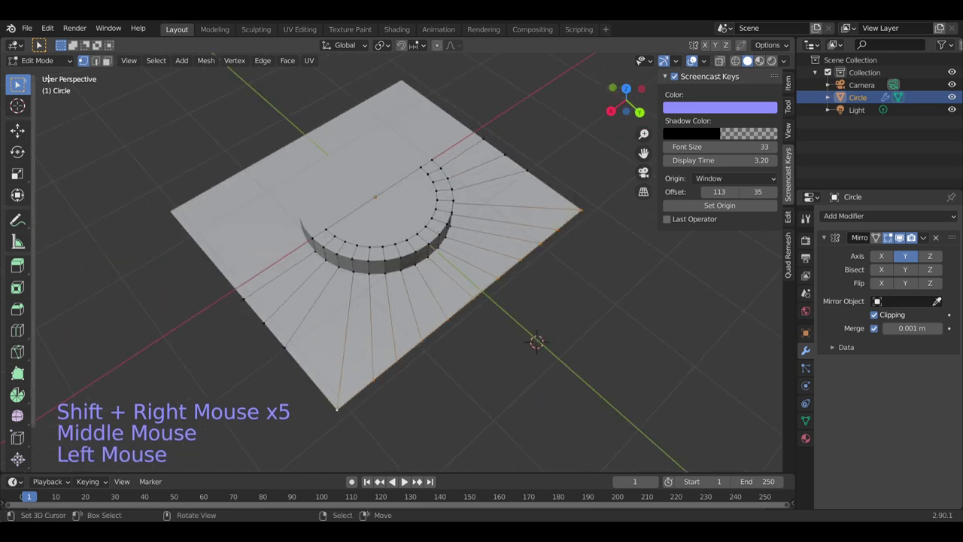
left_click(19, 142)
middle_click(16, 178)
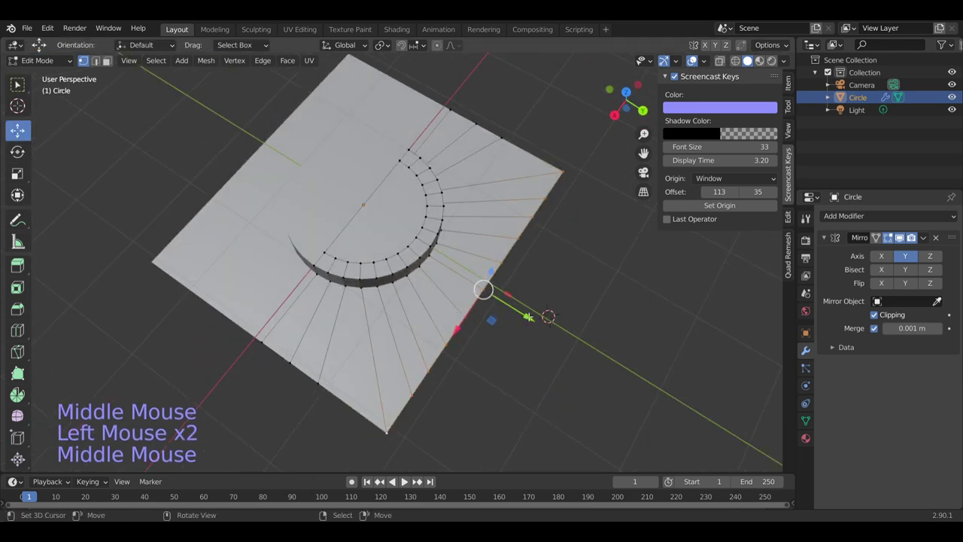
left_click(16, 178)
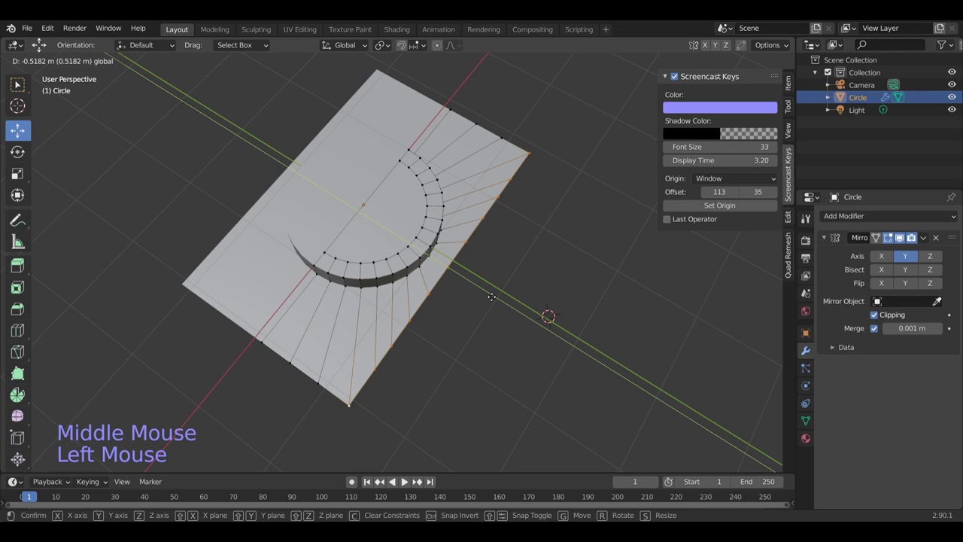
left_click(16, 178)
left_click(16, 177)
middle_click(16, 177)
- Add a Subdivision Surface modifier and preview the smoothed slab
left_click(16, 178)
left_click(16, 178)
left_click(16, 177)
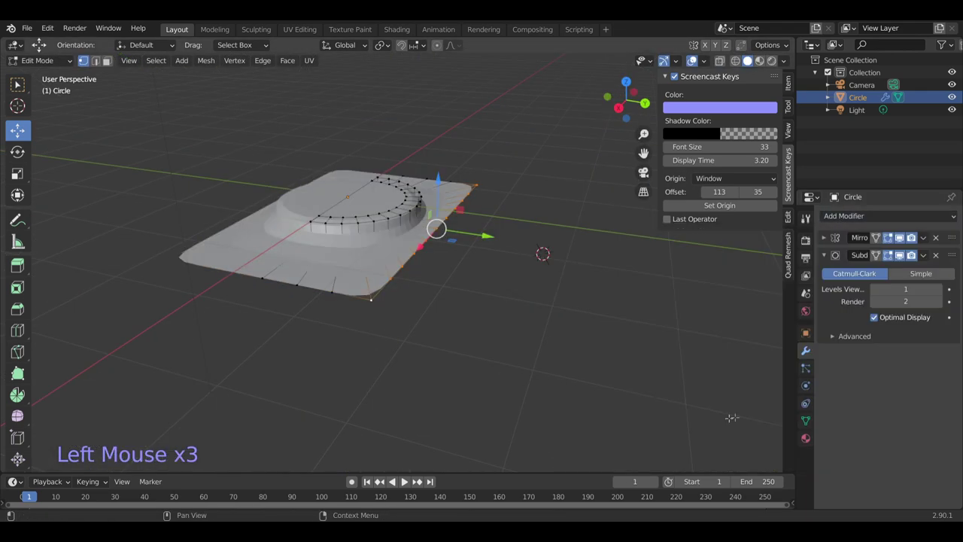
left_click(16, 177)
key("Tab")
middle_click(16, 177)
scroll("up", 3)
- Bevel the outer rim edge loop with 2 segments and view the result in Object Mode
right_click(16, 177)
right_click(16, 178)
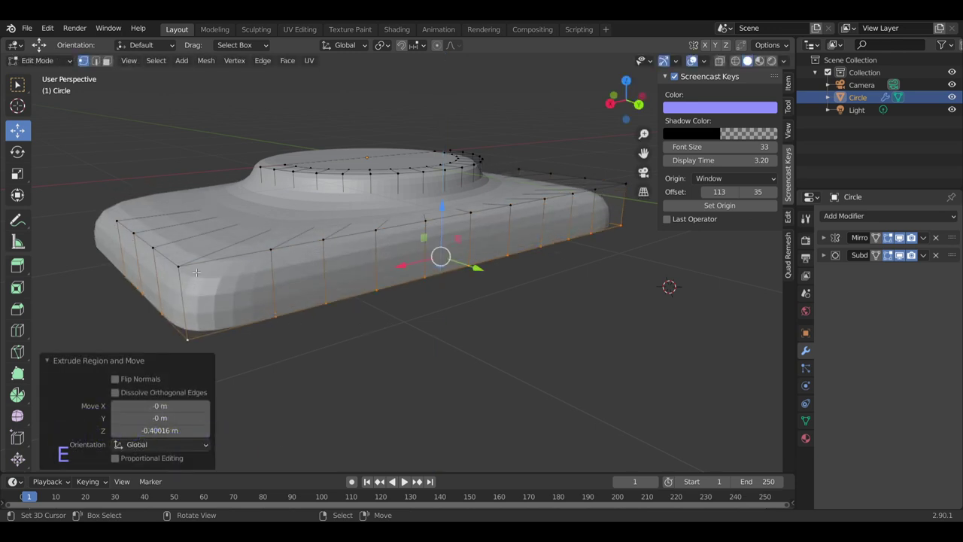
left_click(15, 177)
right_click(16, 177)
right_click(16, 178)
key("ctrl+b")
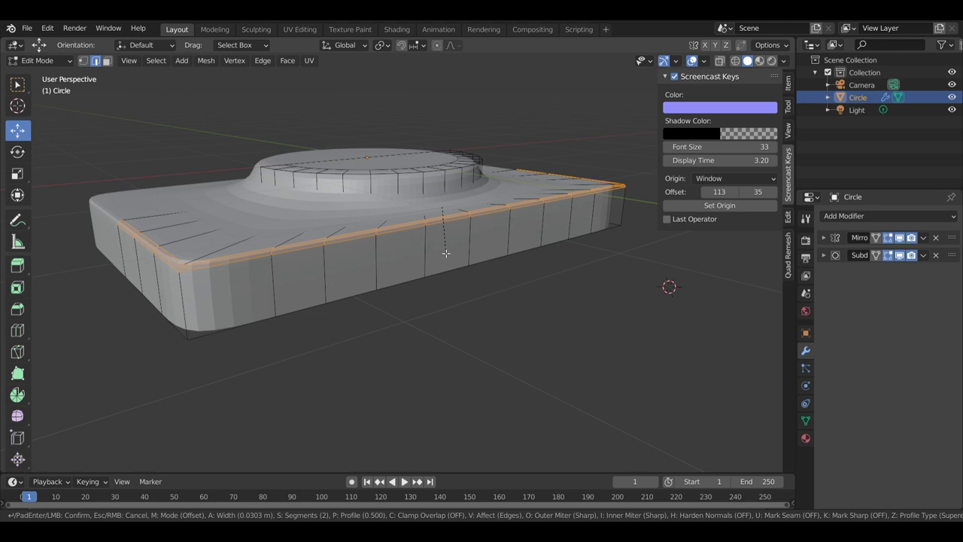
left_click(152, 260)
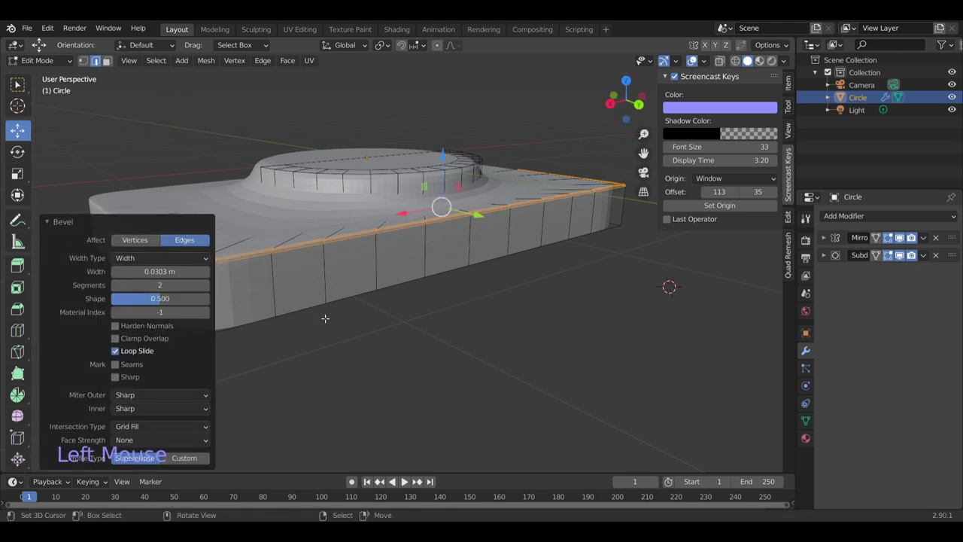
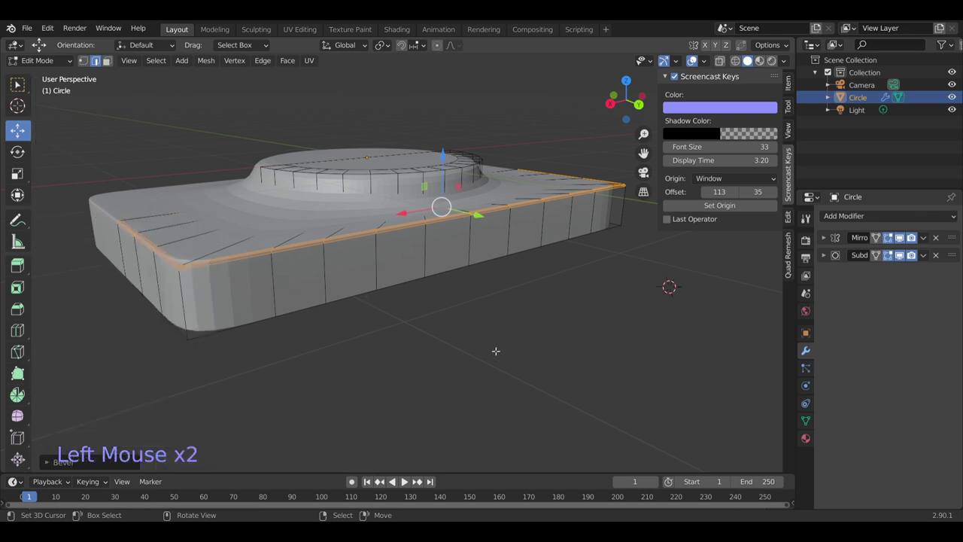
key("Tab")
- Orbit to check the softened central bump, then return to editing the mesh
middle_click(443, 323)
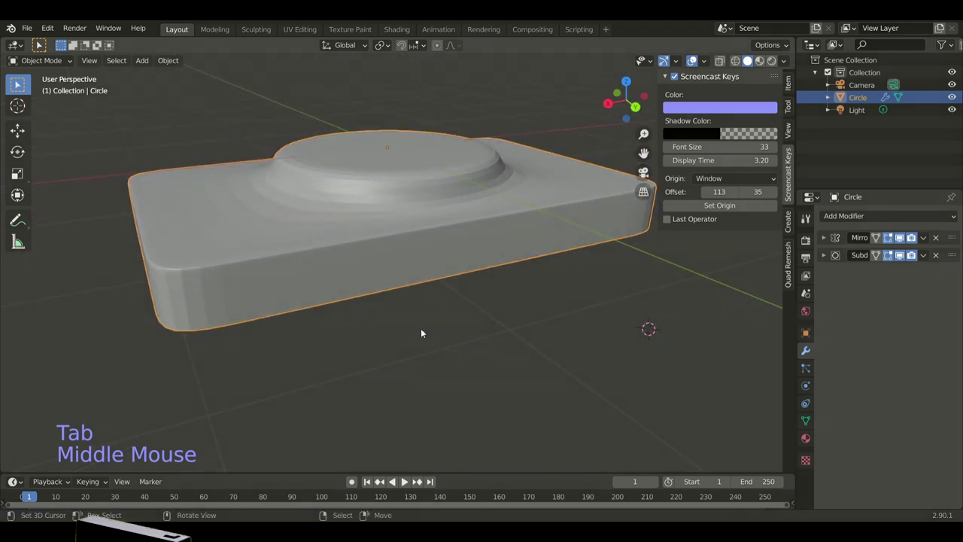
key("w")
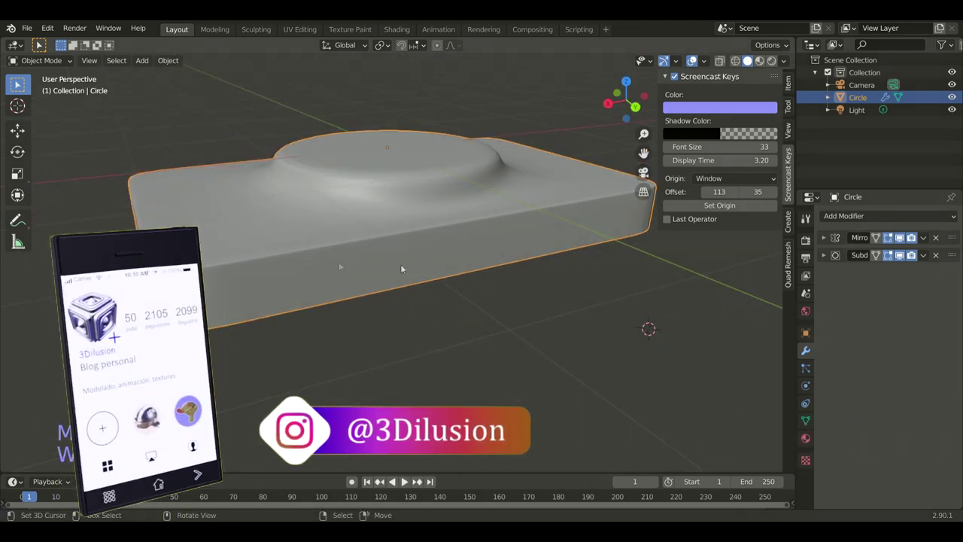
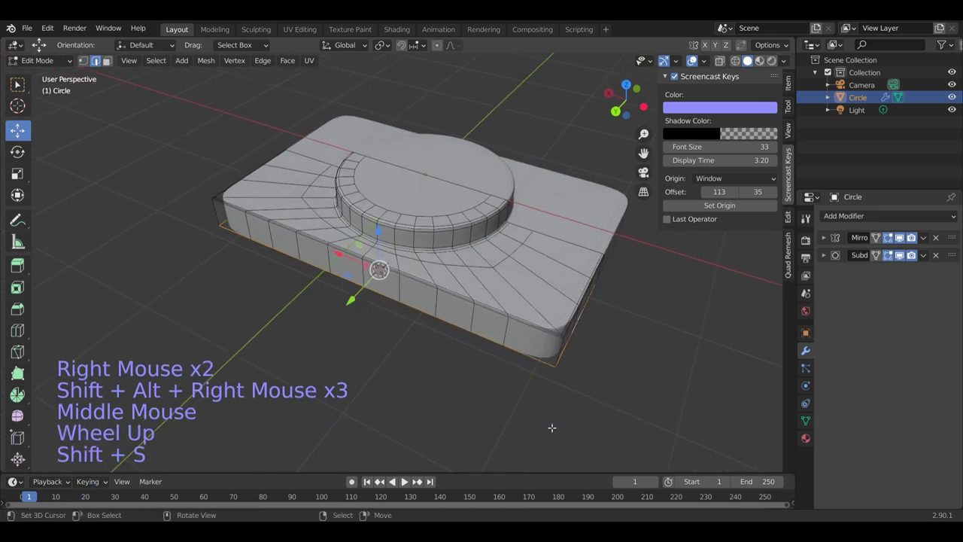
- Scale the bottom loop outward, then start resizing the side ring for the grip recesses
key("s")
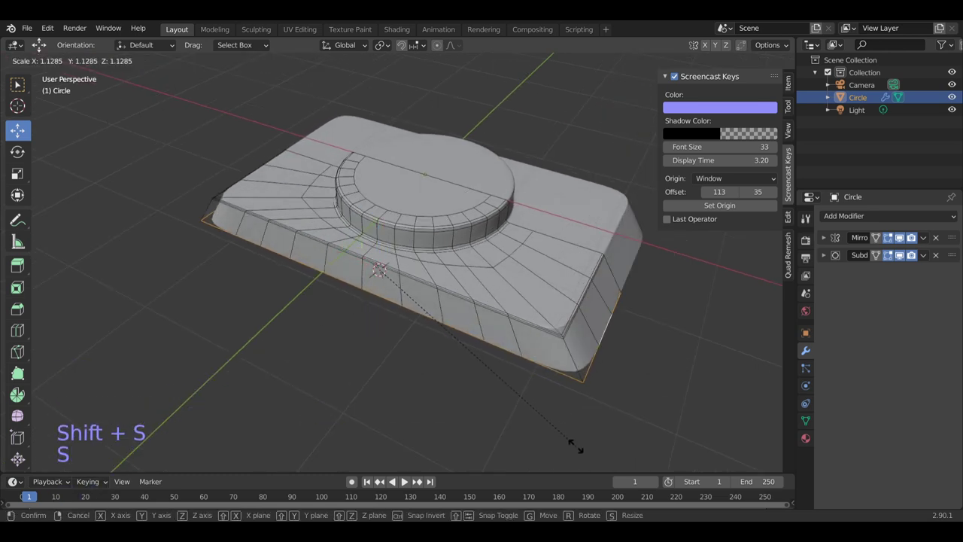
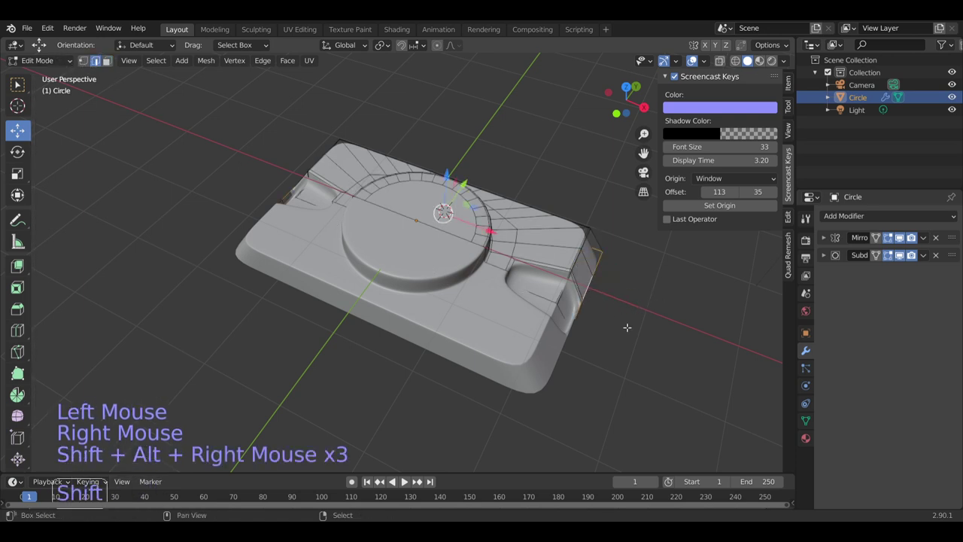
key("shift+s")
key("e")
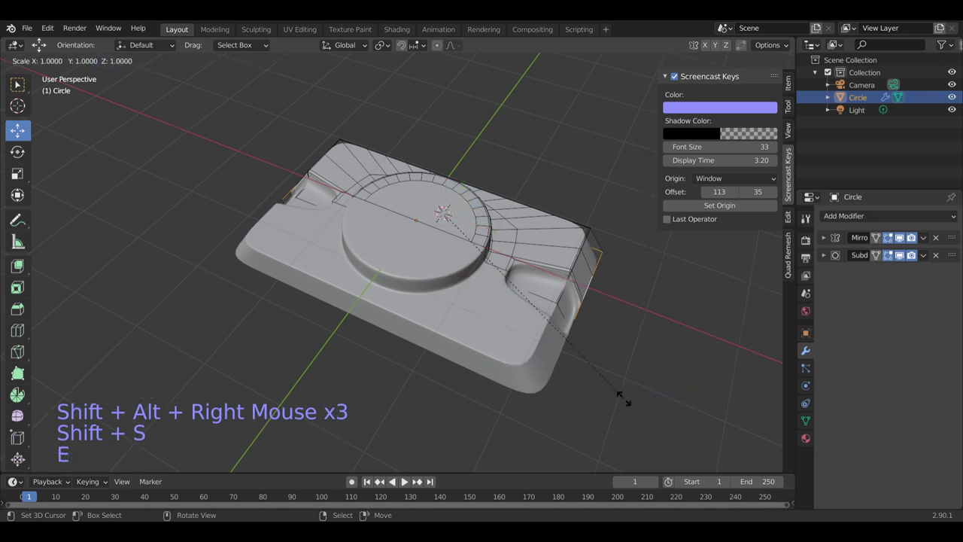
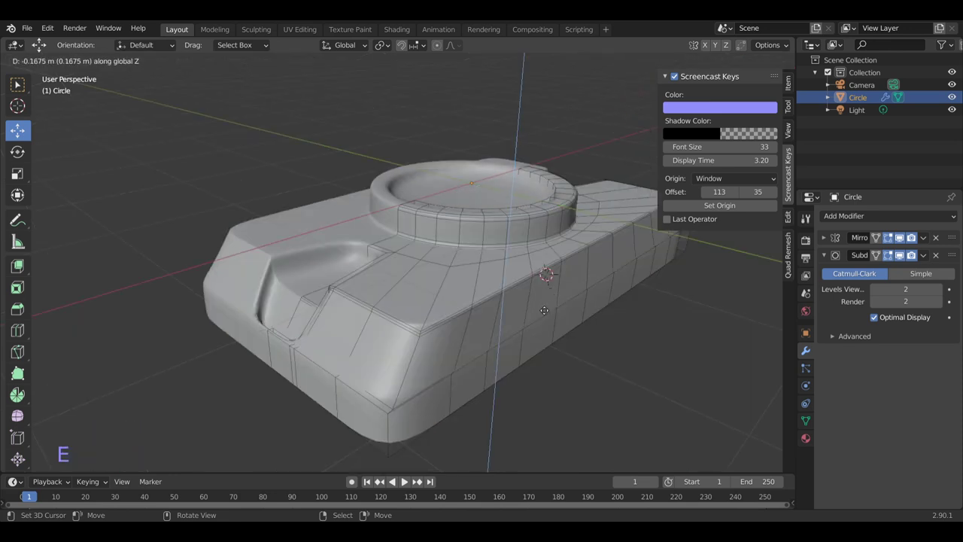
- Inset the boss's top face, extrude it up into a knob and add a loop cut
key("i")
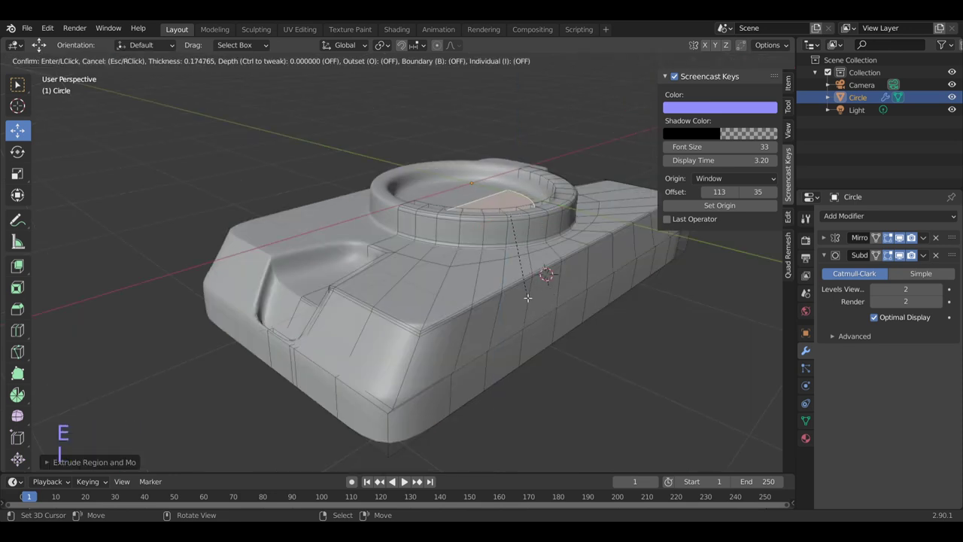
key("e")
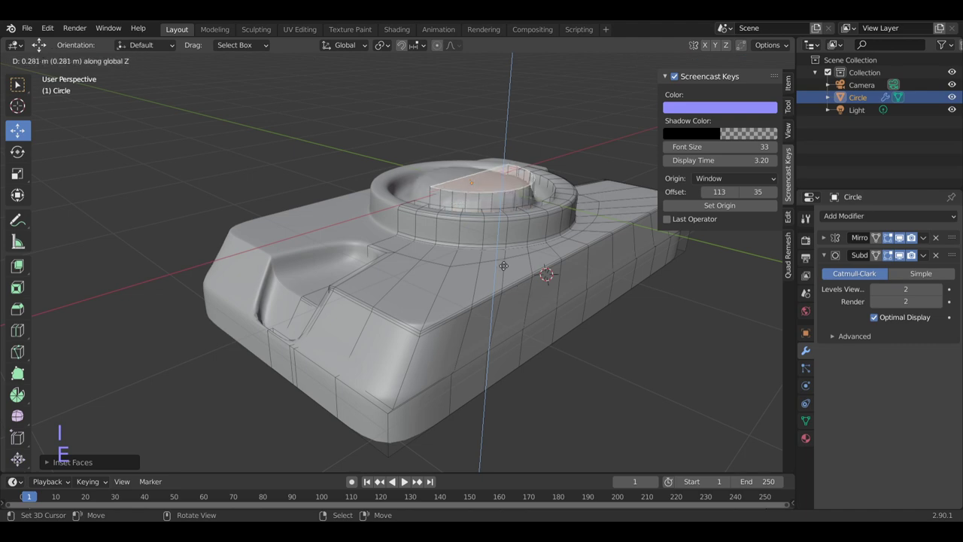
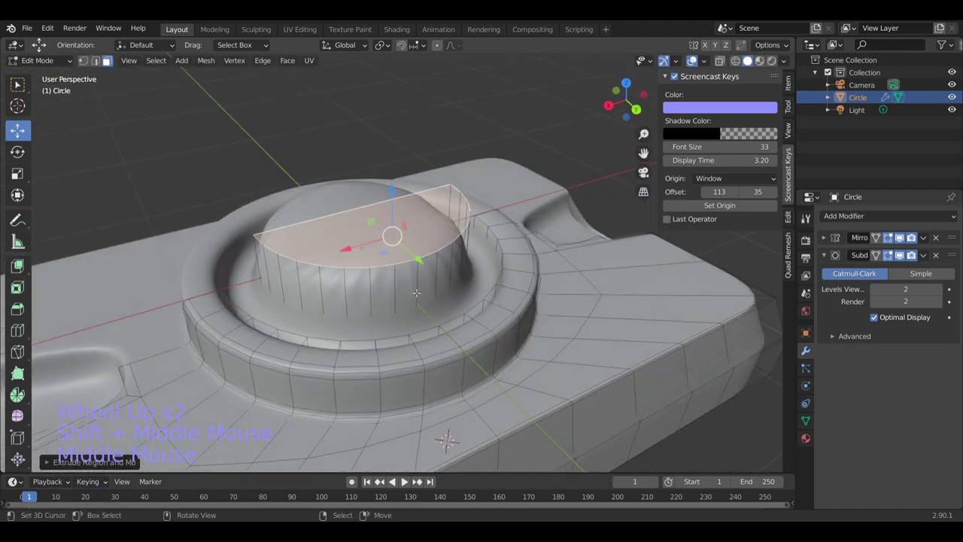
key("ctrl+r")
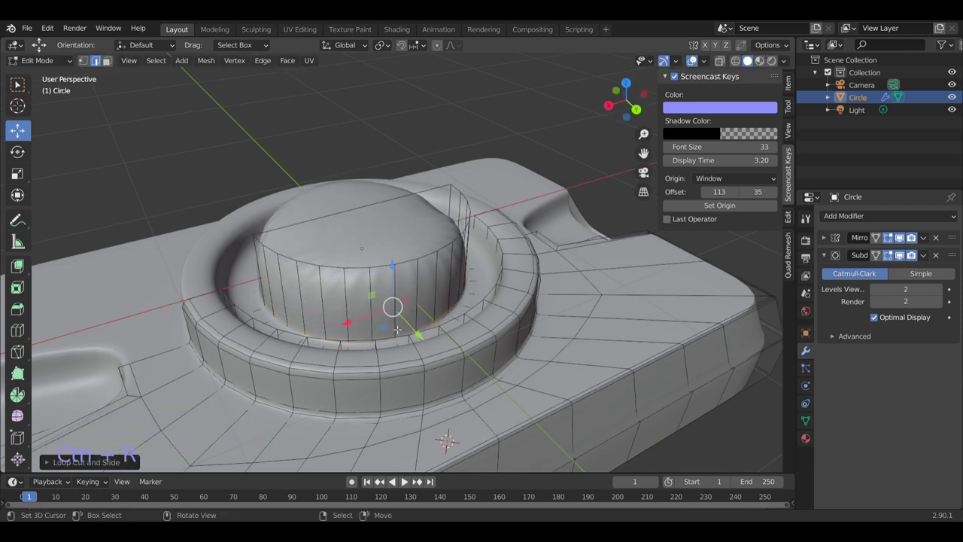
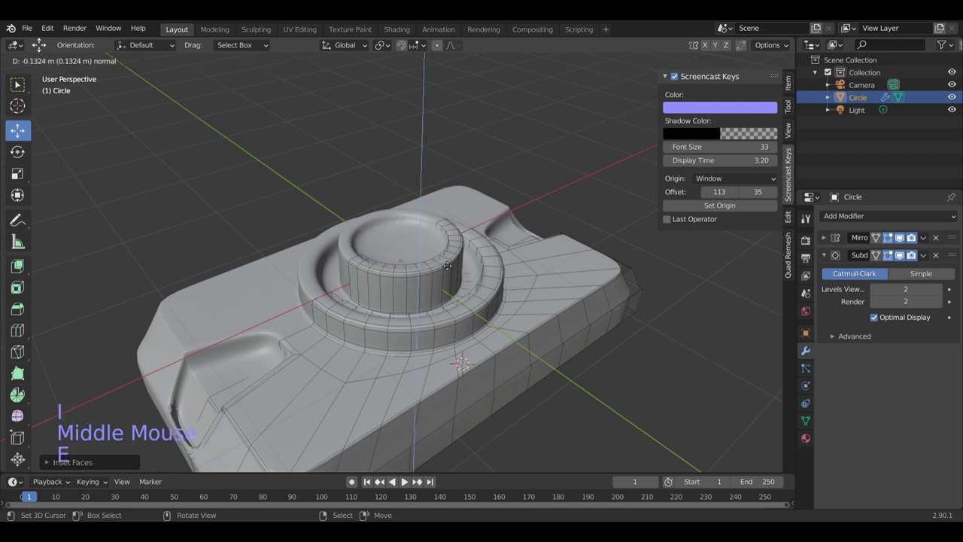
- Extrude, inset and narrow the knob's top into stepped cone tiers ending in a point
key("e")
key("i")
key("e")
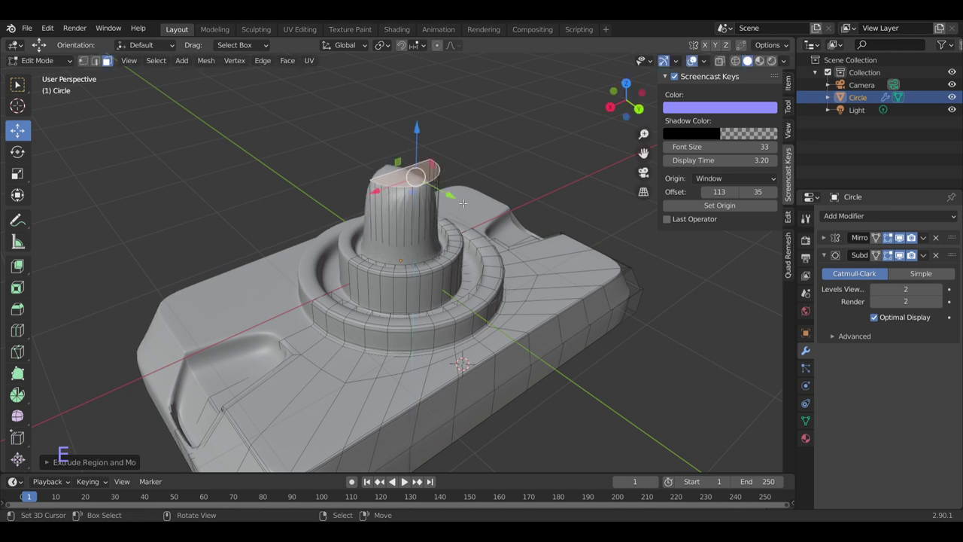
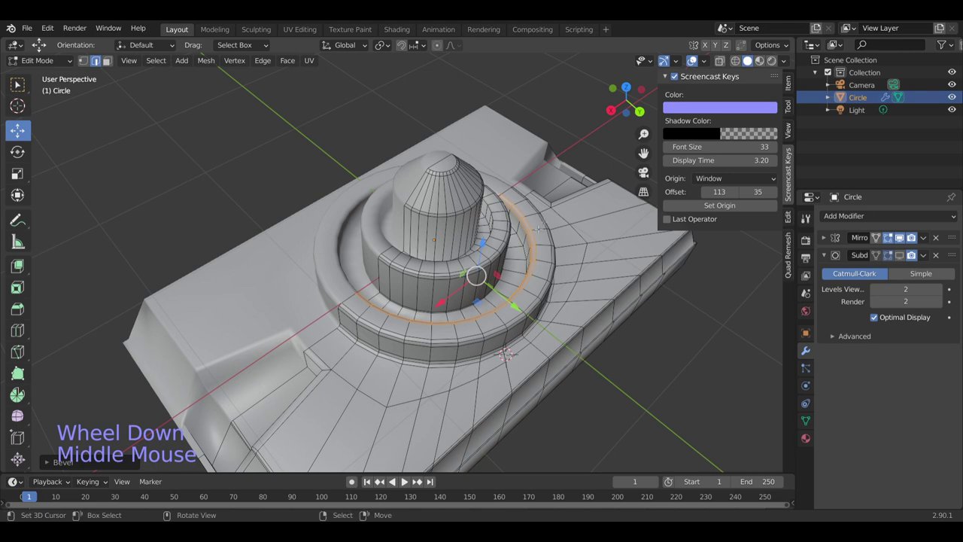
middle_click(645, 157)
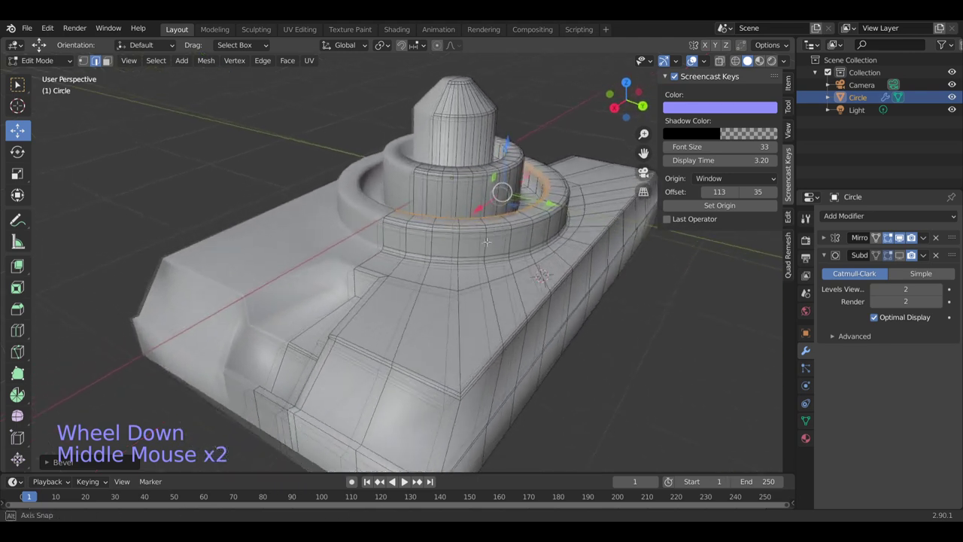
middle_click(645, 156)
scroll("down", 3)
right_click(645, 156)
- Scale the base outline up about 1.2x from the snapped cursor, then resize a side loop along X
right_click(645, 156)
right_click(646, 157)
middle_click(645, 156)
key("shift+s")
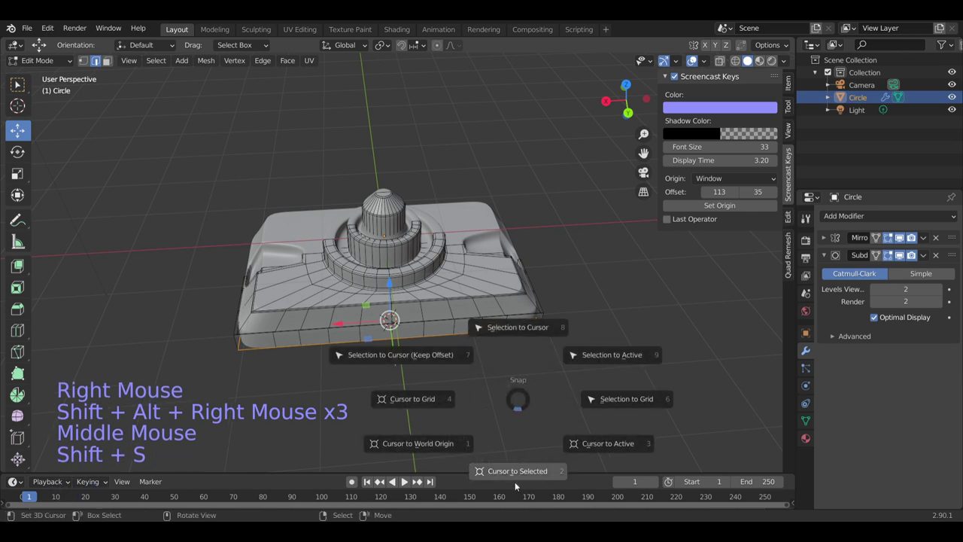
key("e")
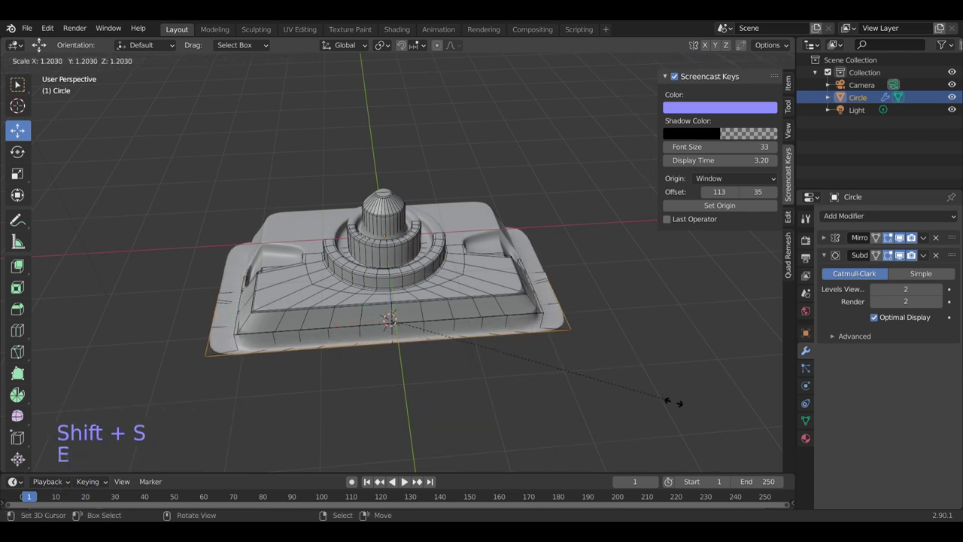
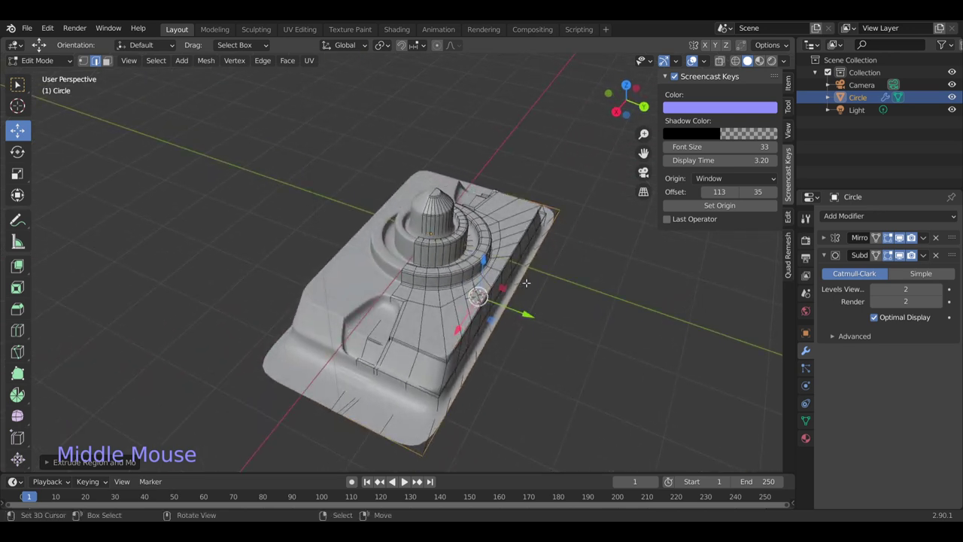
key("s")
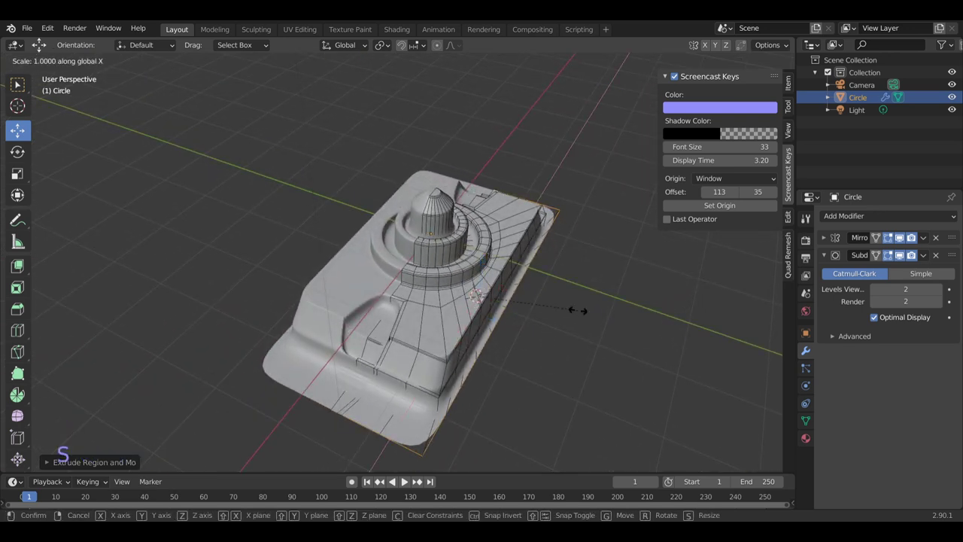
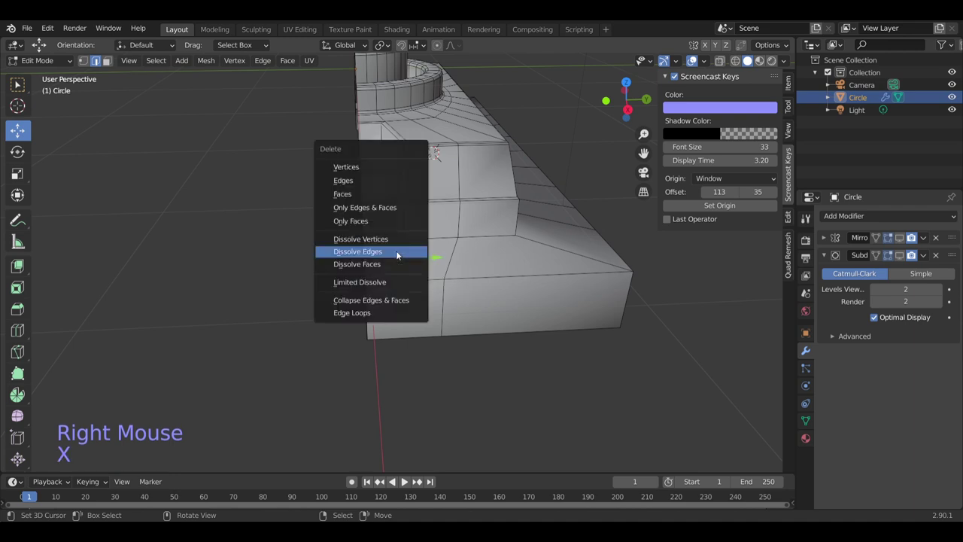
- Knife-cut new edges across the side grip to replace the dissolved ones
key("k")
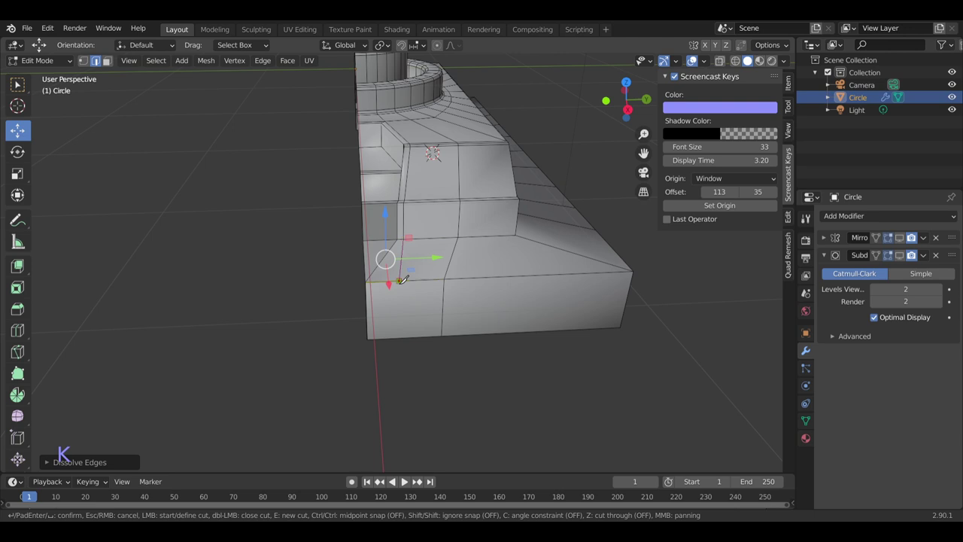
scroll("down", 3)
scroll("up", 3)
double_click(898, 244)
left_click(899, 257)
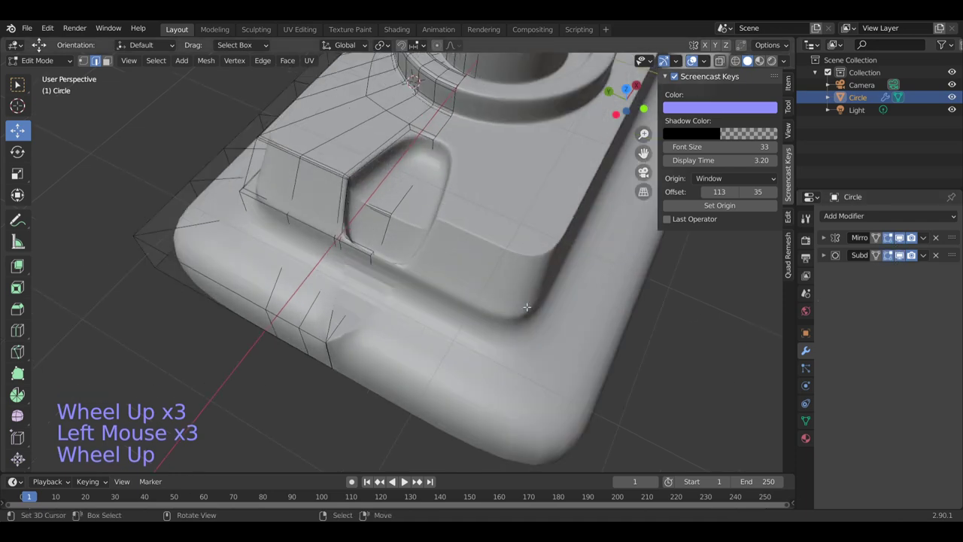
- Inspect the grip recess and merge the two duplicate vertices by distance
middle_click(835, 198)
scroll("up", 3)
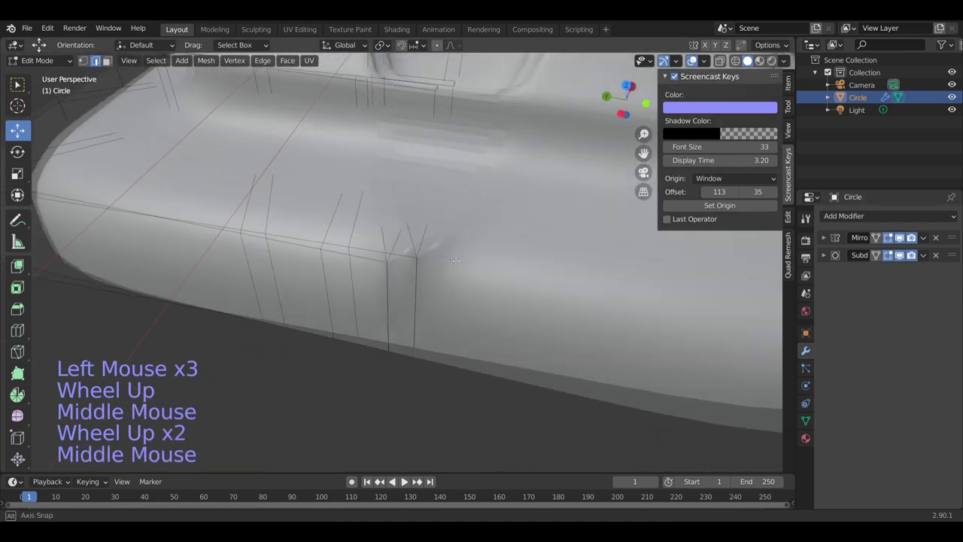
key("Tab")
key("Tab")
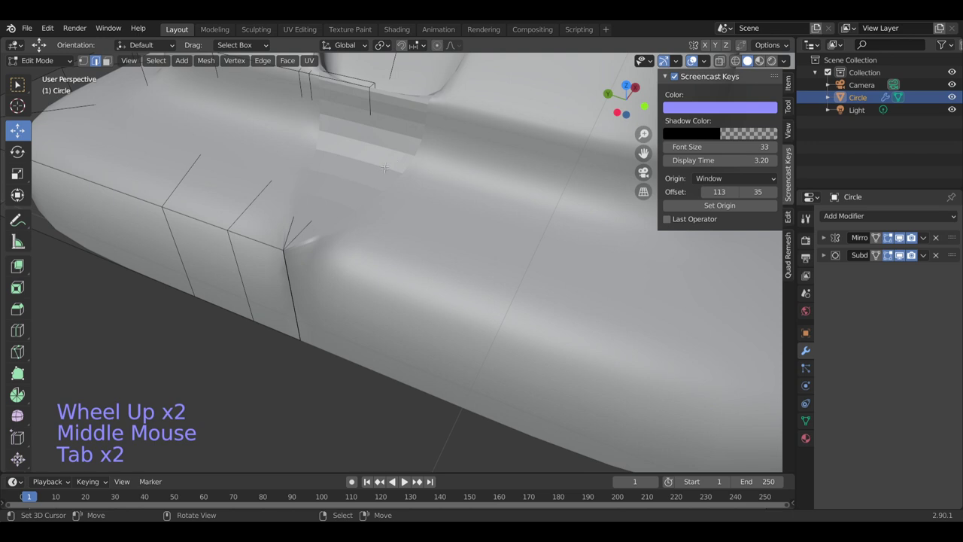
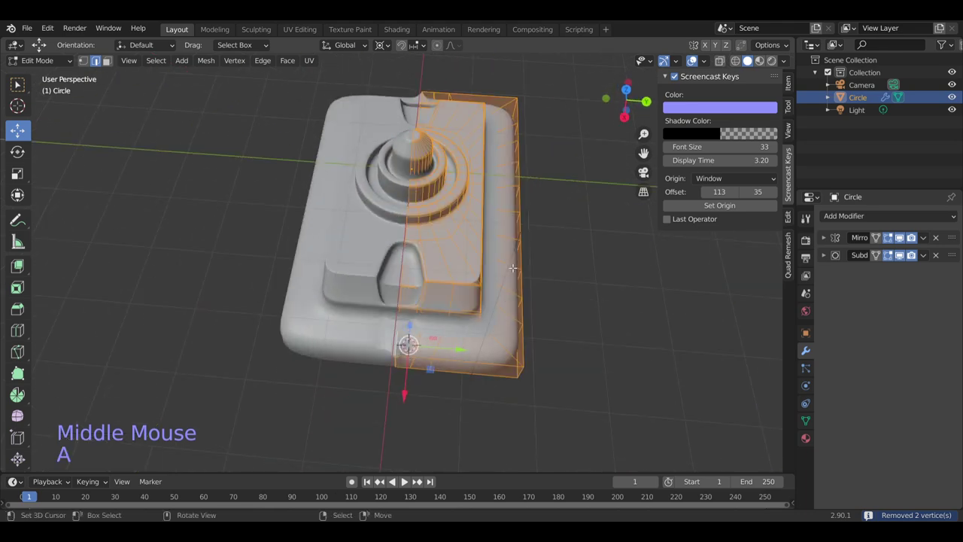
- Merge duplicate vertices, then knife-cut two new edges across the stepped side faces
key("m")
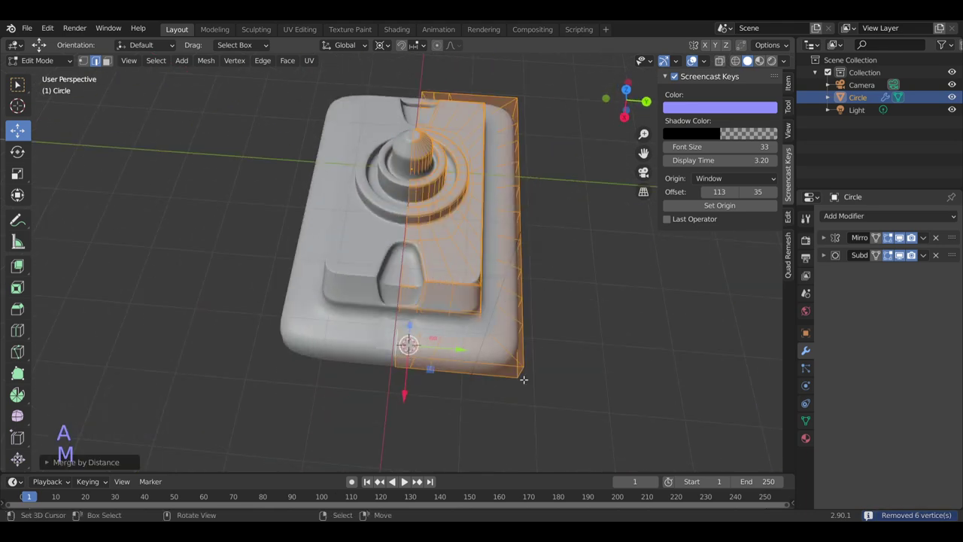
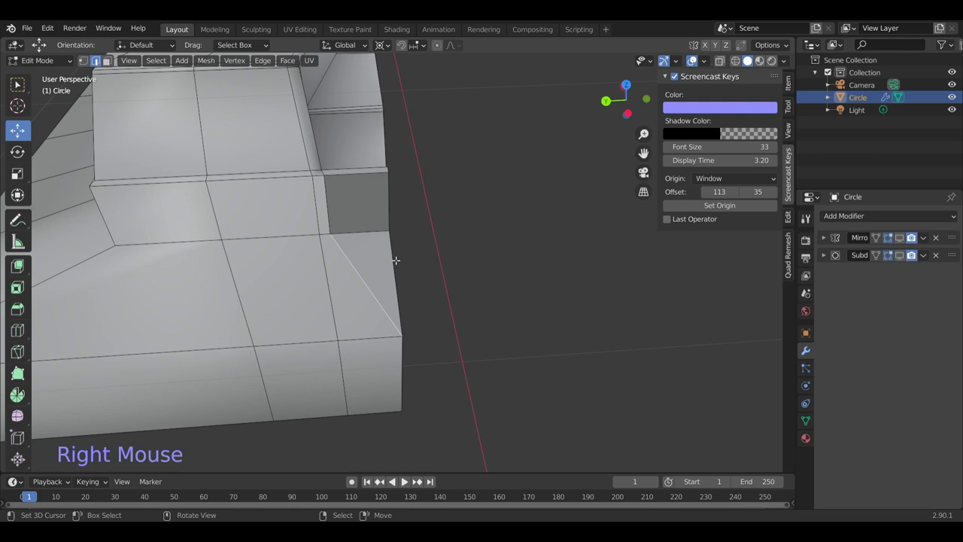
key("k")
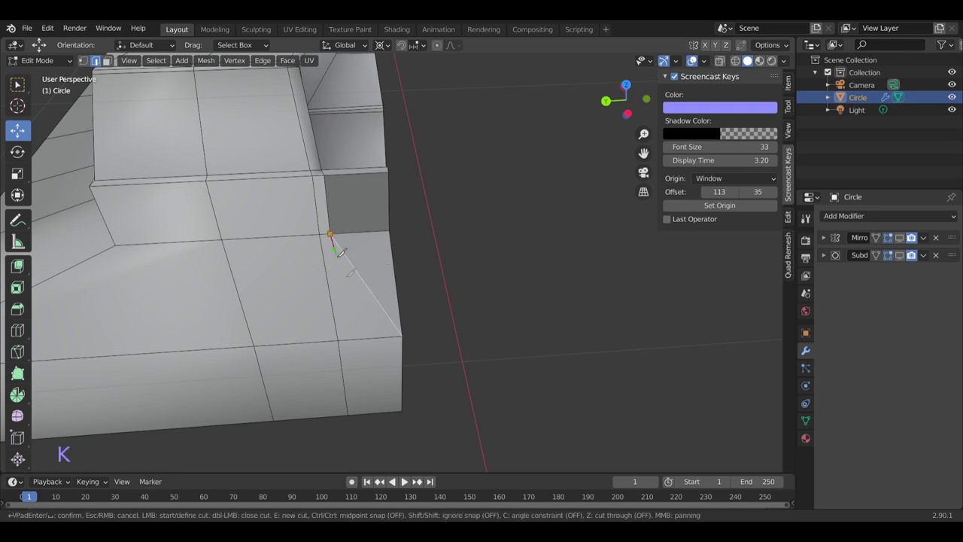
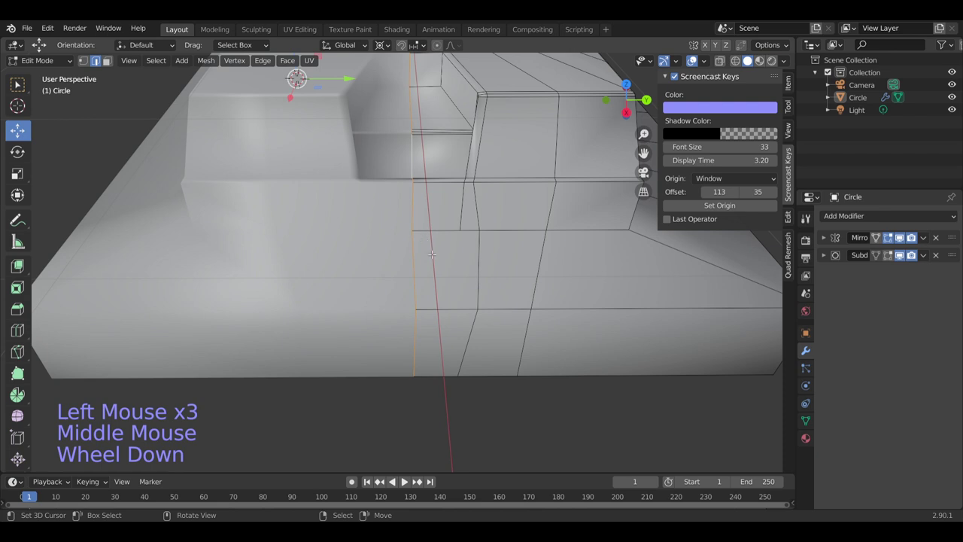
key("k")
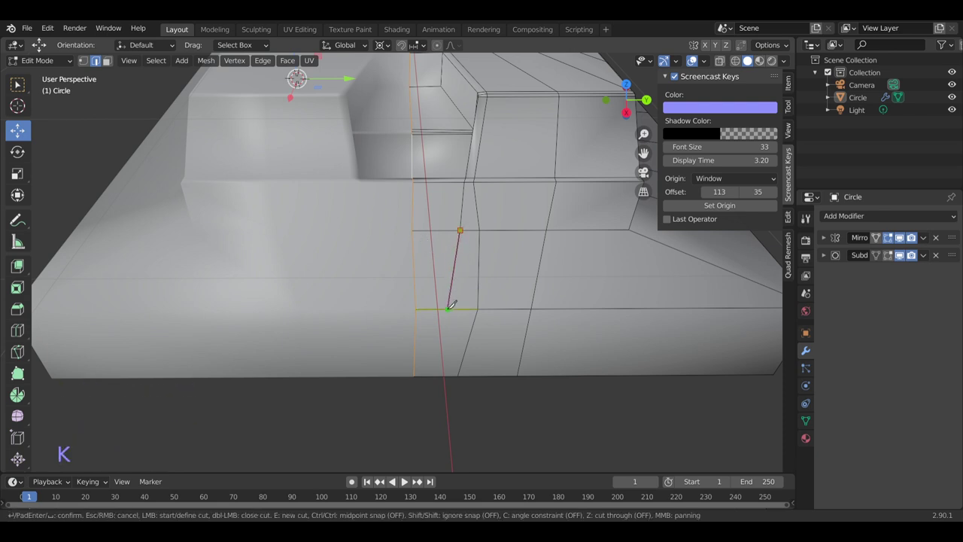
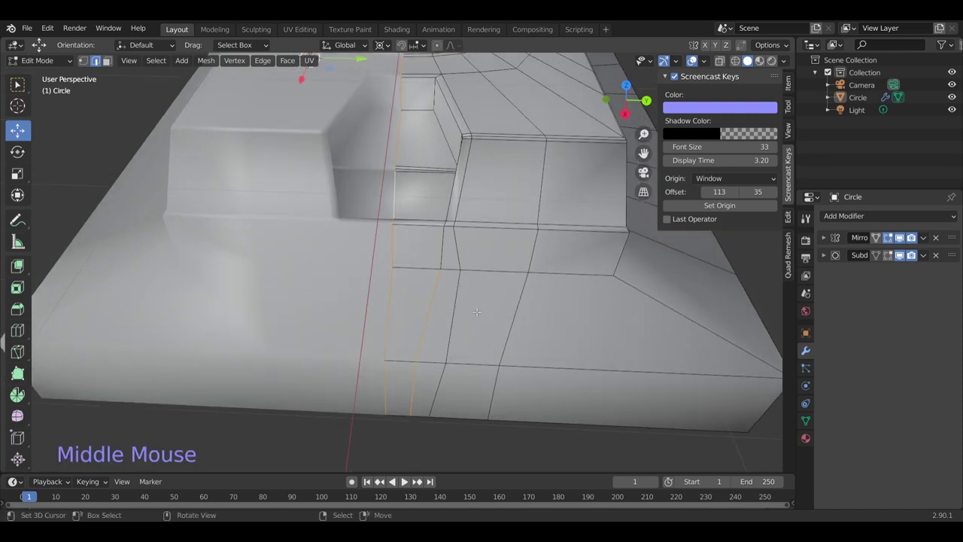
- Return to Object Mode and inspect the smoothed container with its curved side recess
key("Tab")
scroll("down", 3)
middle_click(466, 330)
scroll("down", 3)
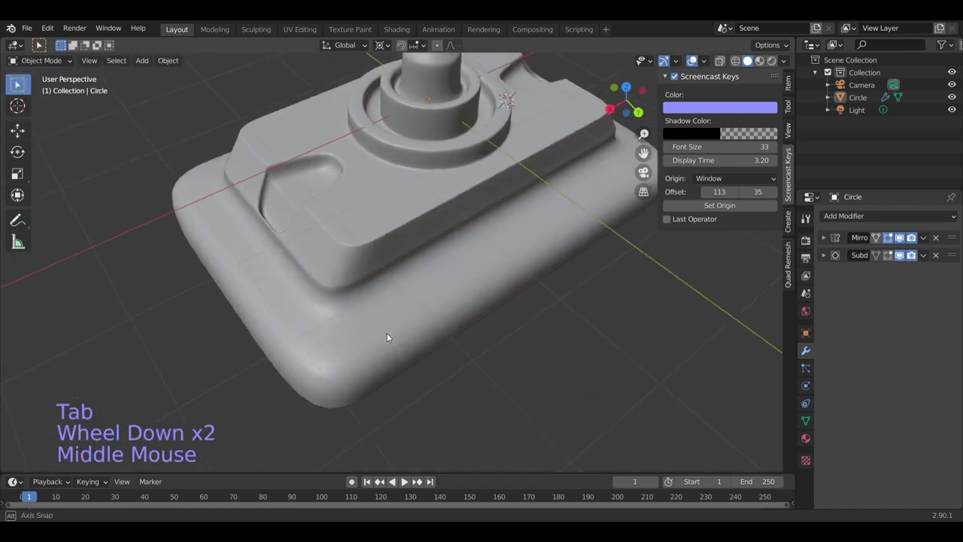
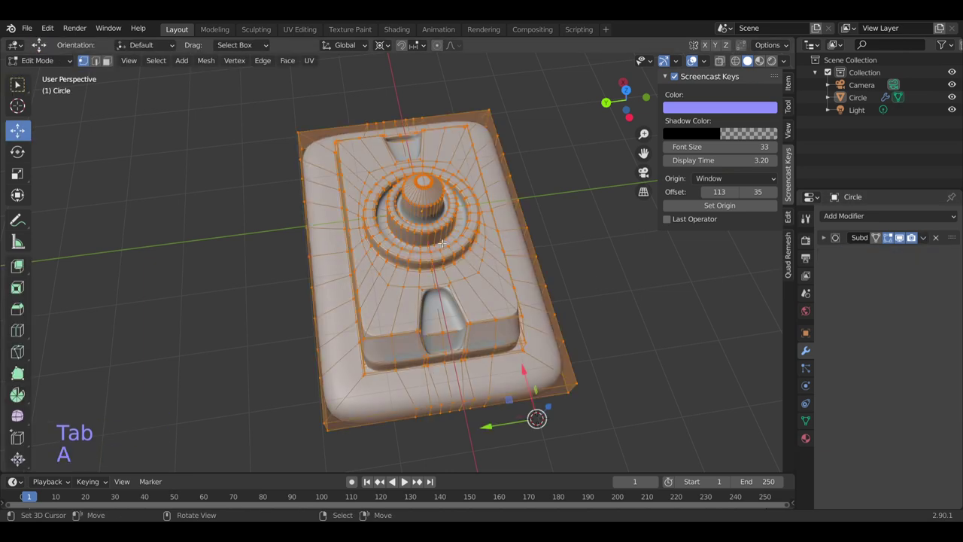
- Merge overlapping seam vertices by distance after applying the mirror, then return to Object Mode
key("m")
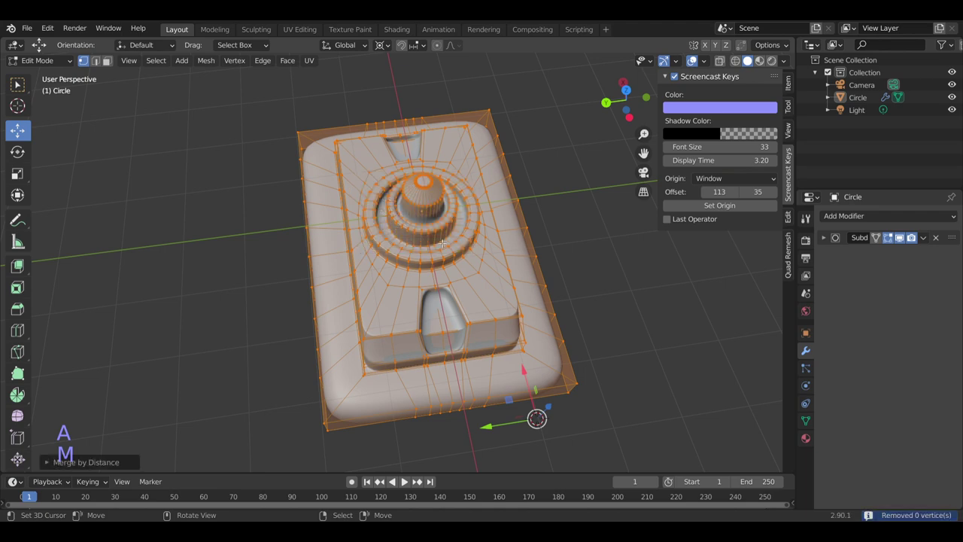
key("Tab")
middle_click(438, 259)
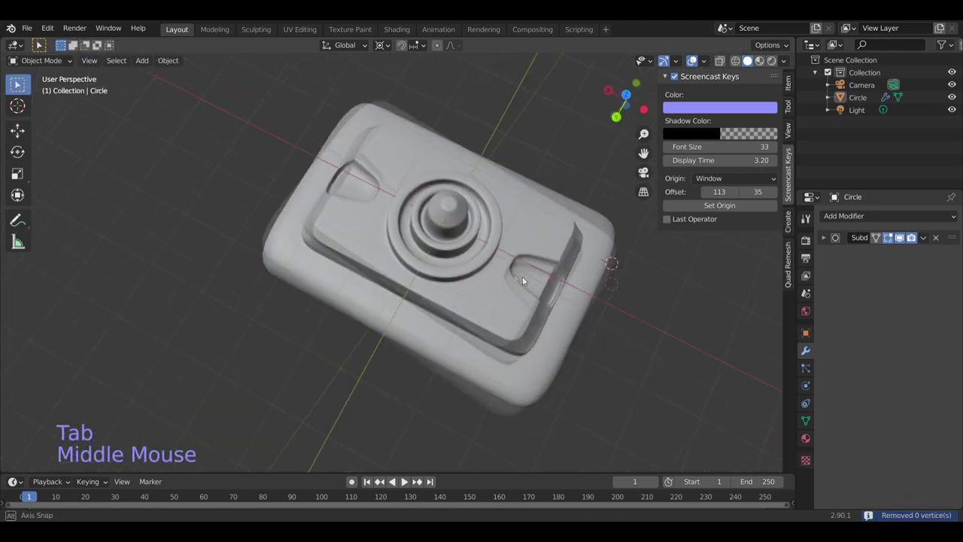
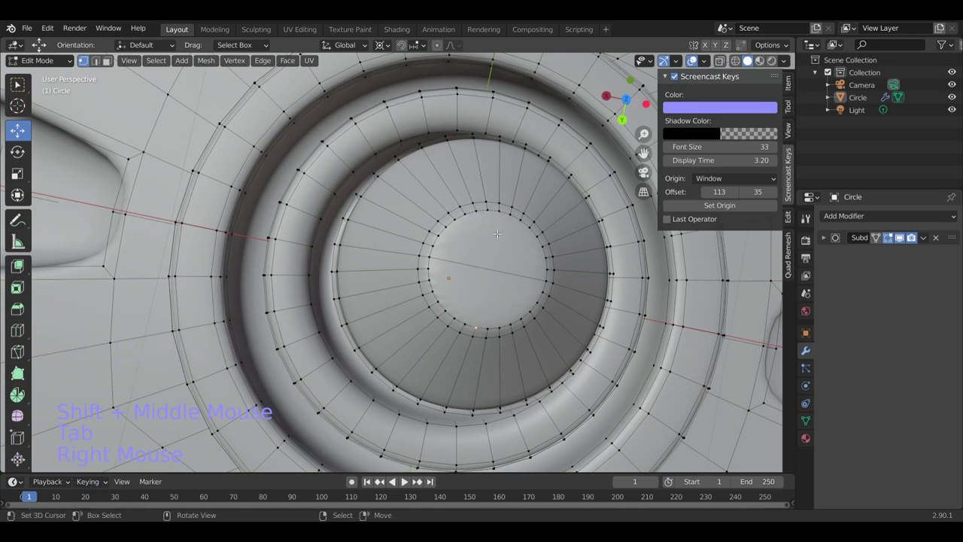
- Switch to top orthographic view and frame the container for selection
key("KP_7")
right_click(750, 63)
scroll("up", 3)
key("j")
scroll("down", 3)
scroll("down", 3)
scroll("down", 3)
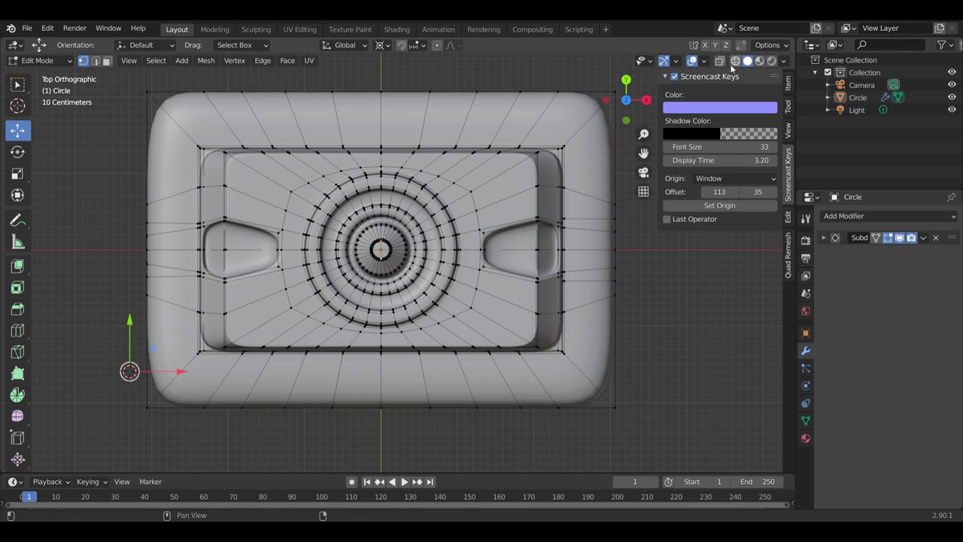
- With X-ray wireframe on, select every left-half face and delete it
left_click(891, 236)
left_click(892, 236)
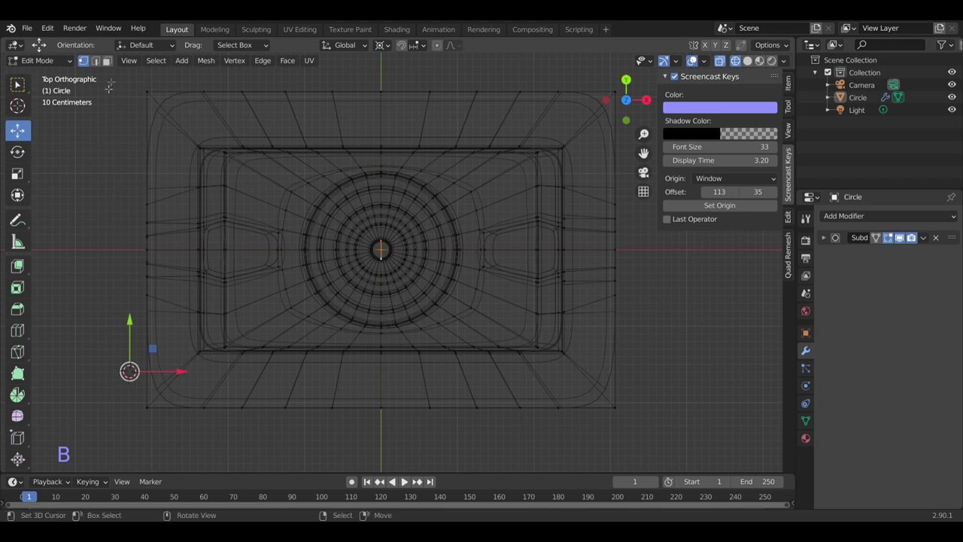
right_click(891, 235)
right_click(891, 236)
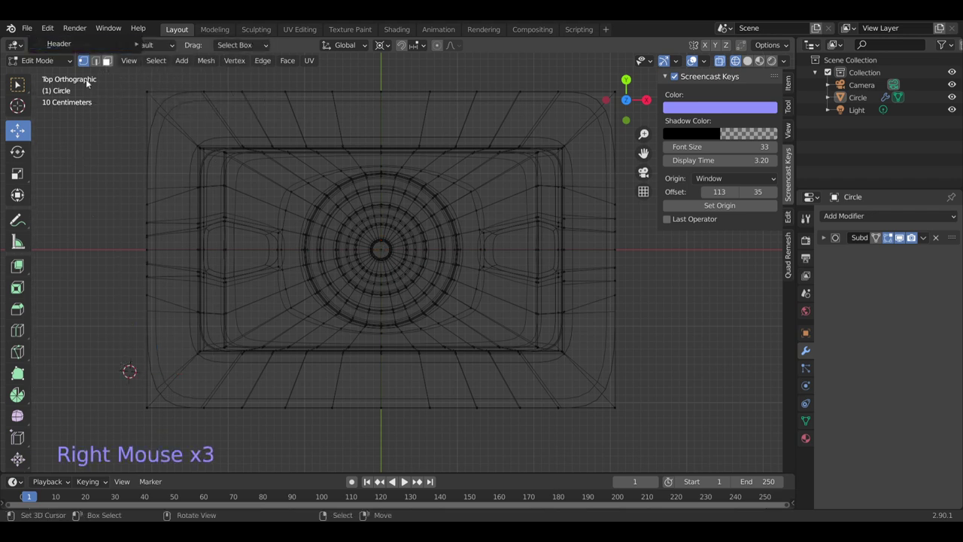
right_click(891, 236)
left_click(891, 236)
left_click(891, 235)
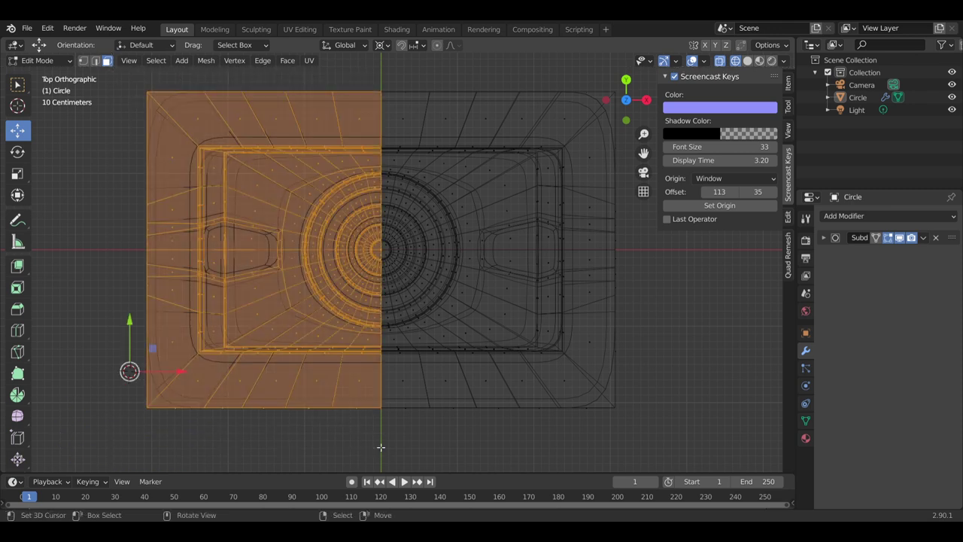
key("x")
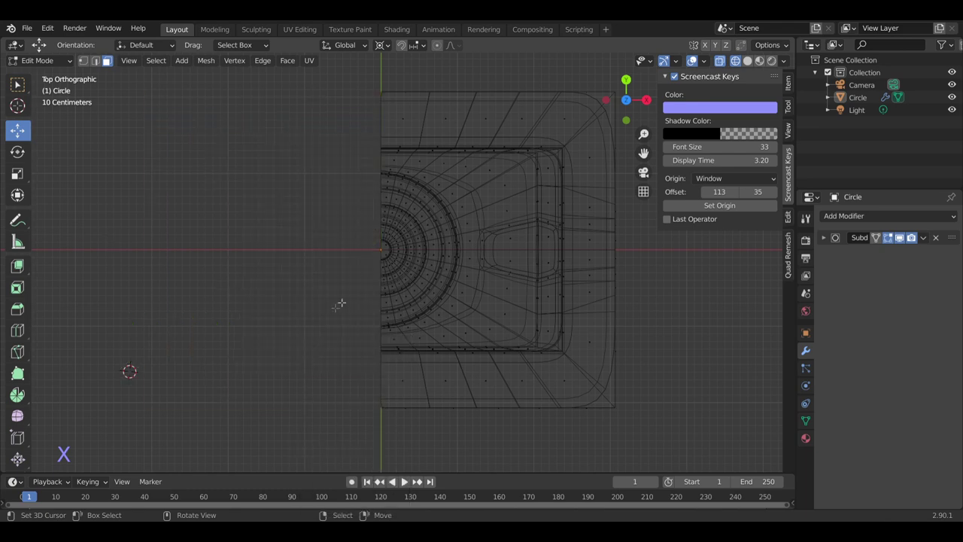
- Add an X-axis Mirror modifier with Clipping, placed above the Subdivision modifier
left_click(878, 223)
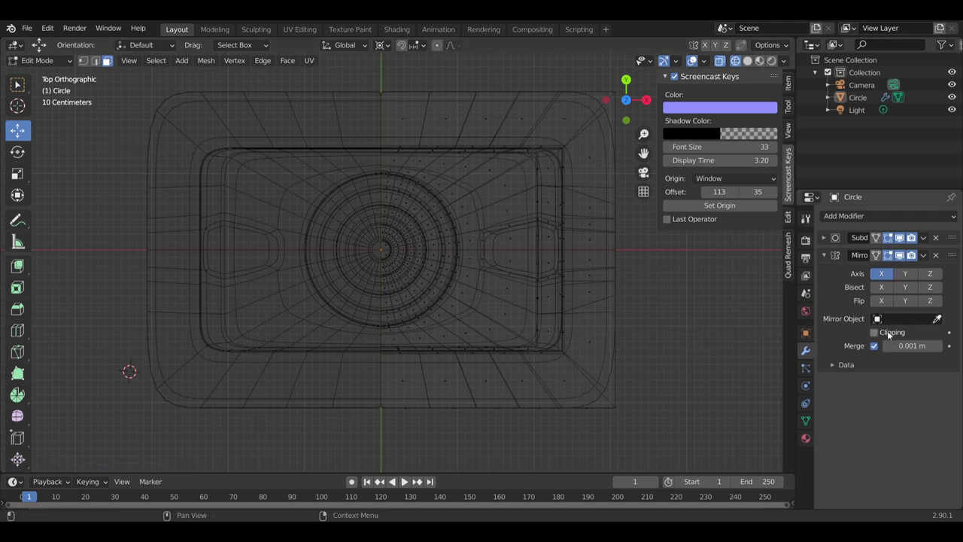
left_click(878, 340)
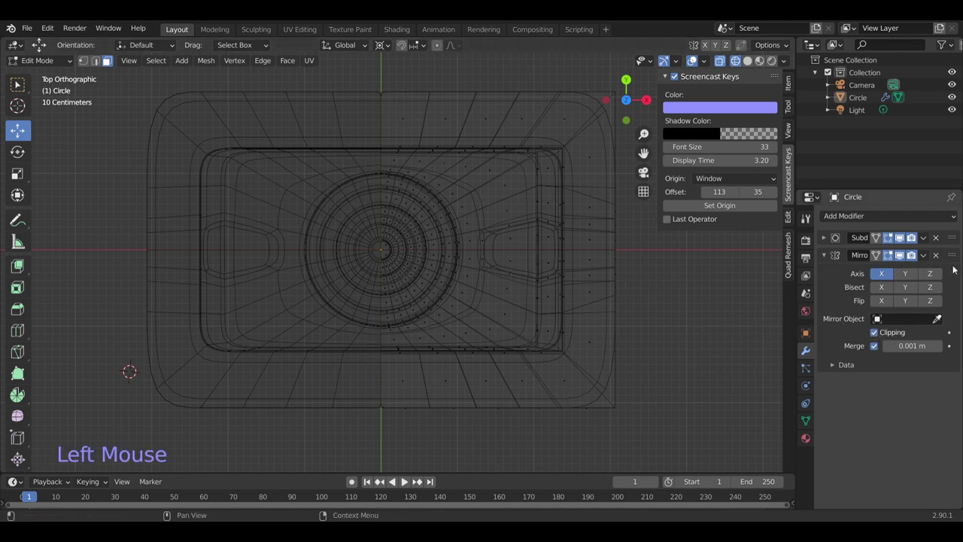
left_click(954, 262)
middle_click(836, 198)
scroll("down", 3)
- Enter Edit Mode, select a bottom edge loop and start moving it down along Z
key("Tab")
middle_click(836, 198)
middle_click(835, 198)
middle_click(836, 198)
left_click(836, 198)
right_click(836, 198)
key("e")
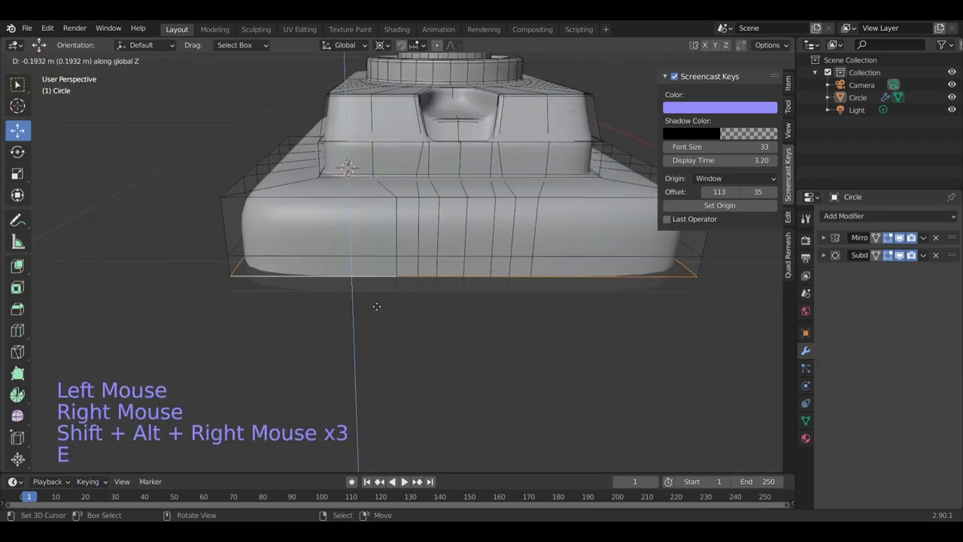
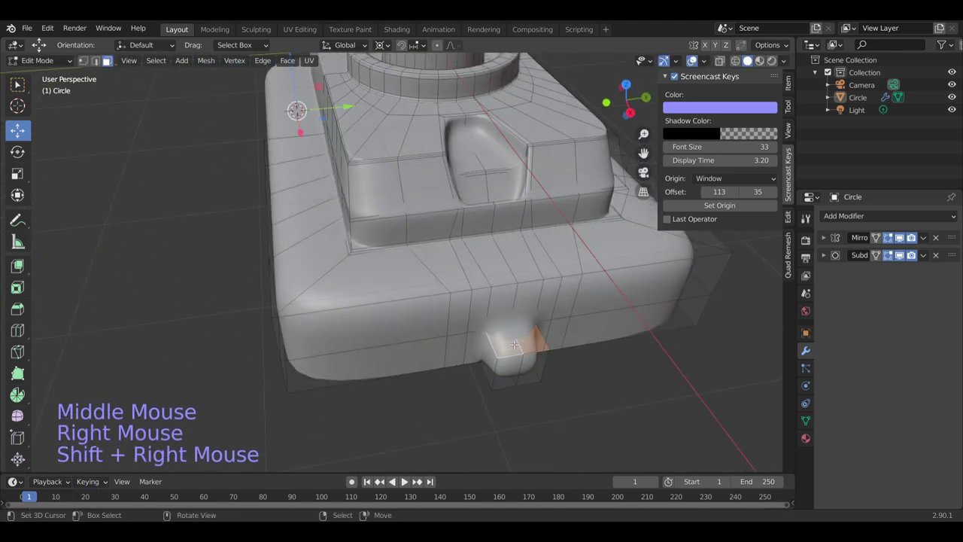
- Extrude a side face out along Z to begin the handle
key("e")
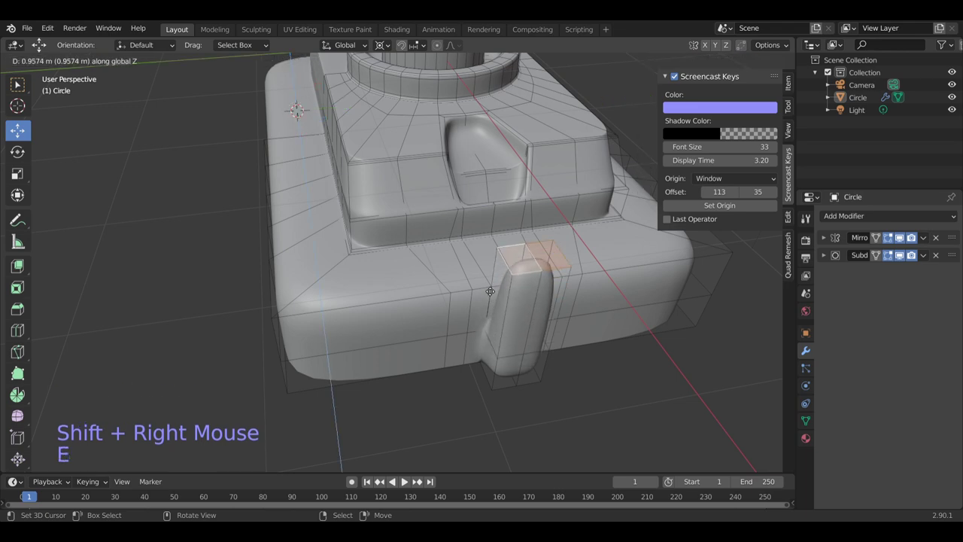
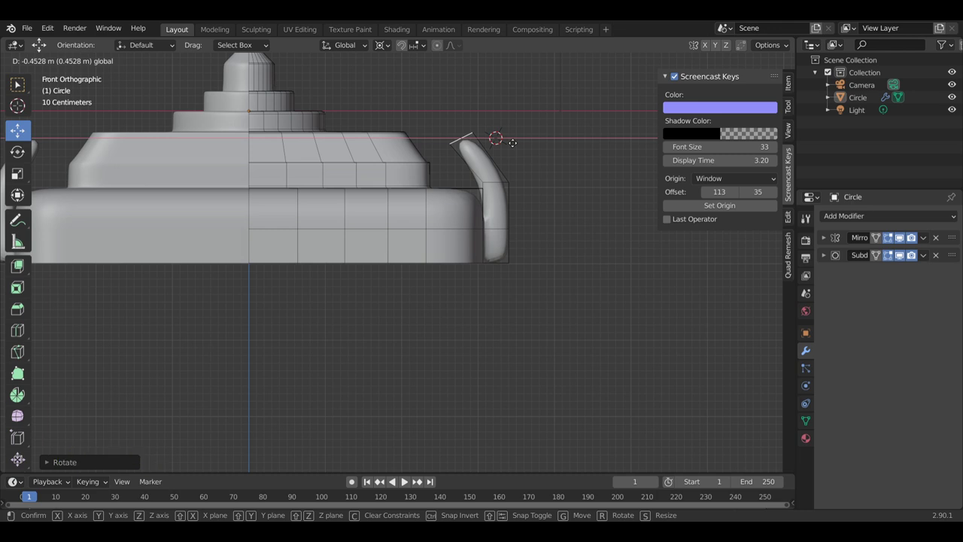
- Rotate the handle's tip and next segment around the 3D cursor so it arcs toward the top
key("e")
key("shift+s")
key("r")
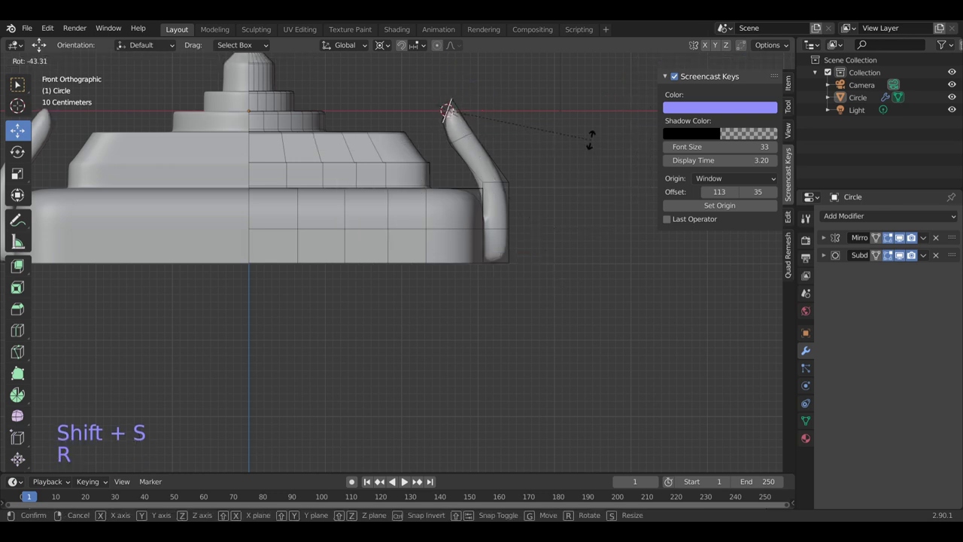
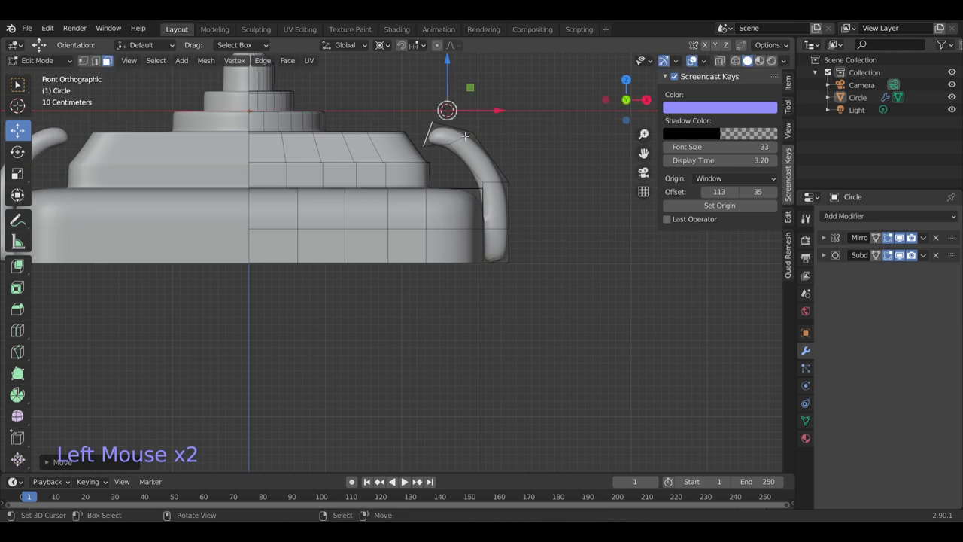
key("ctrl+r")
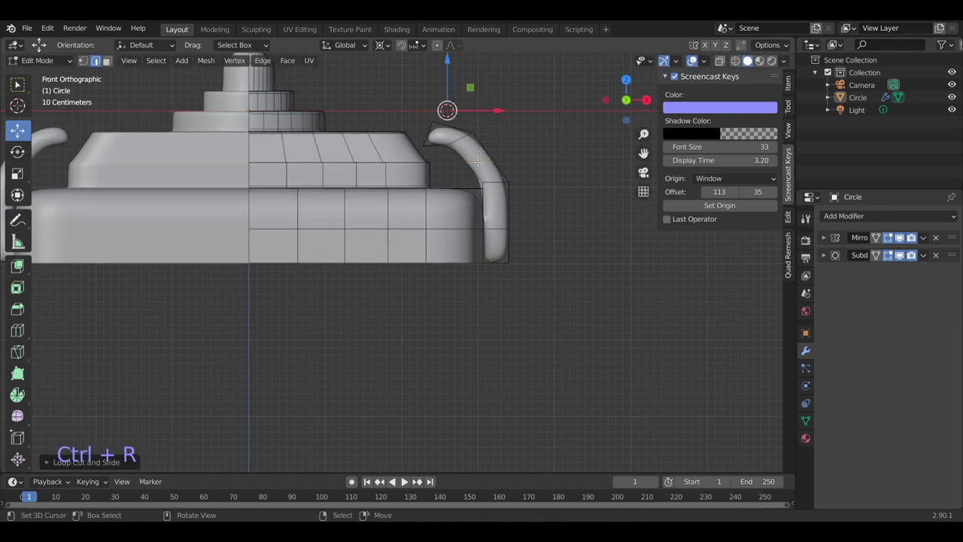
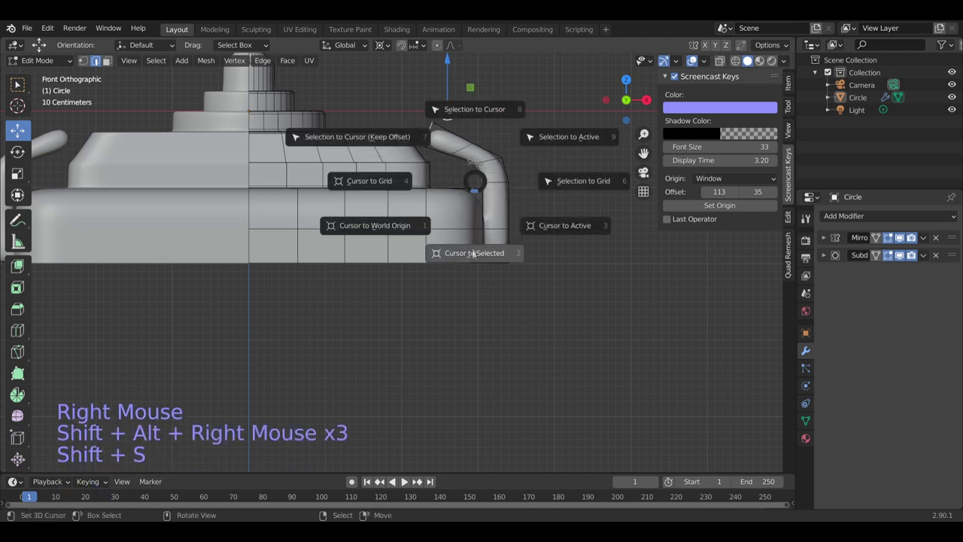
key("r")
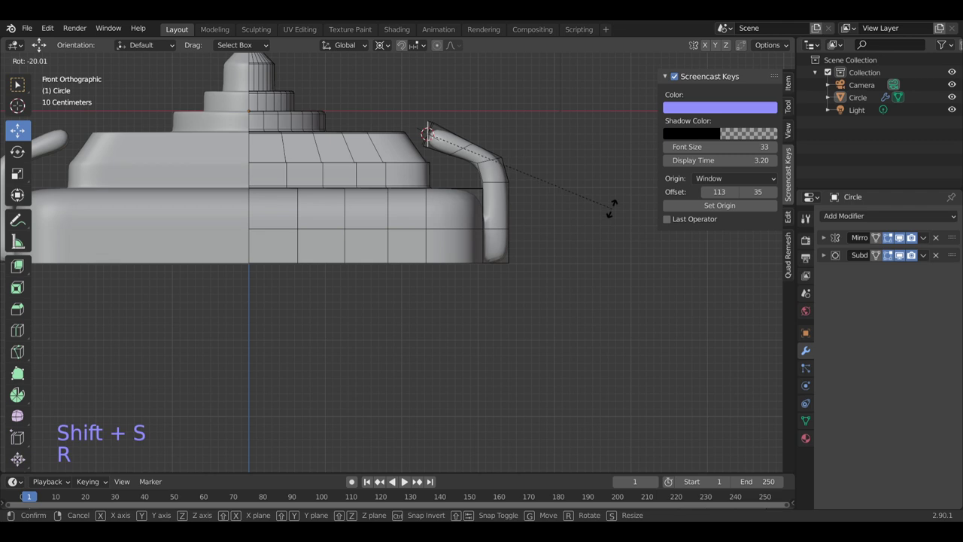
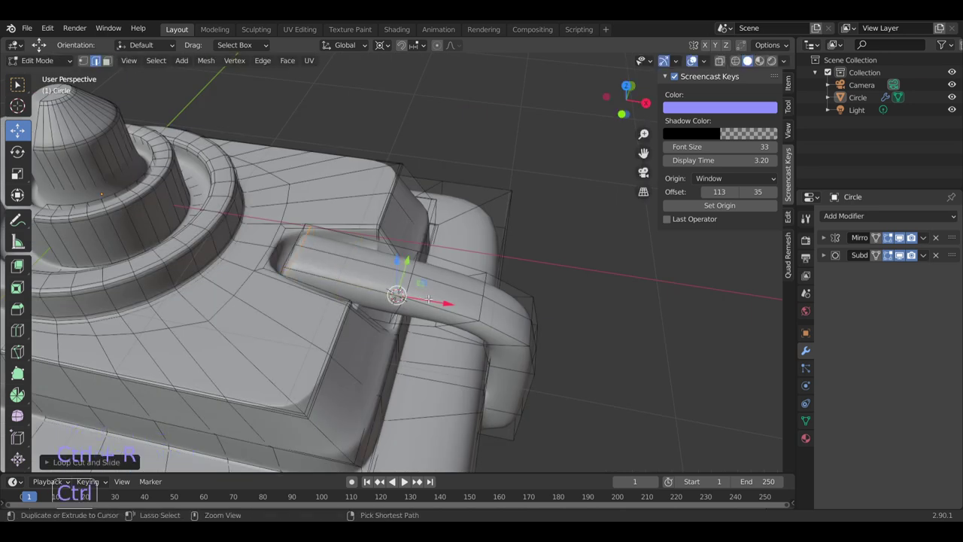
- Insert supporting loop cuts on the handle and slide them toward the body joins
key("ctrl+r")
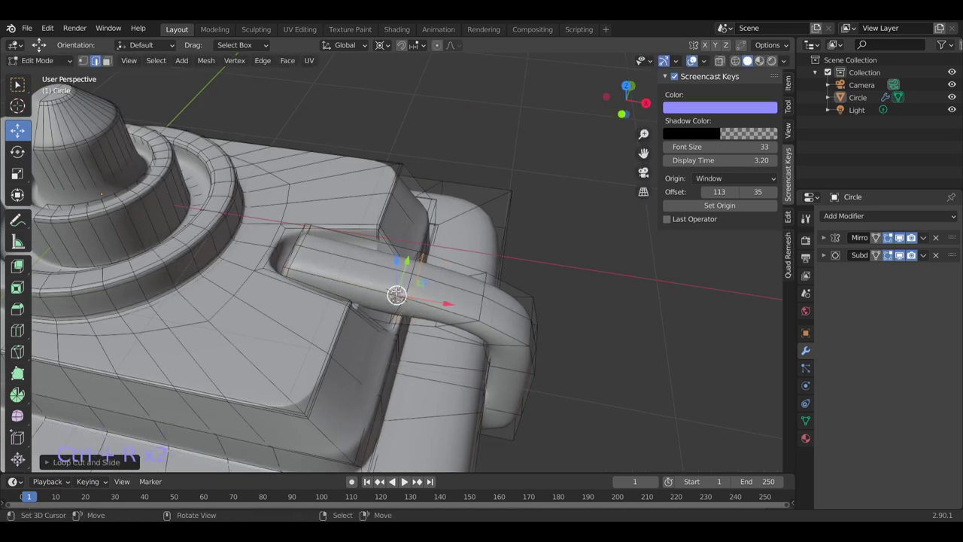
key("ctrl+r")
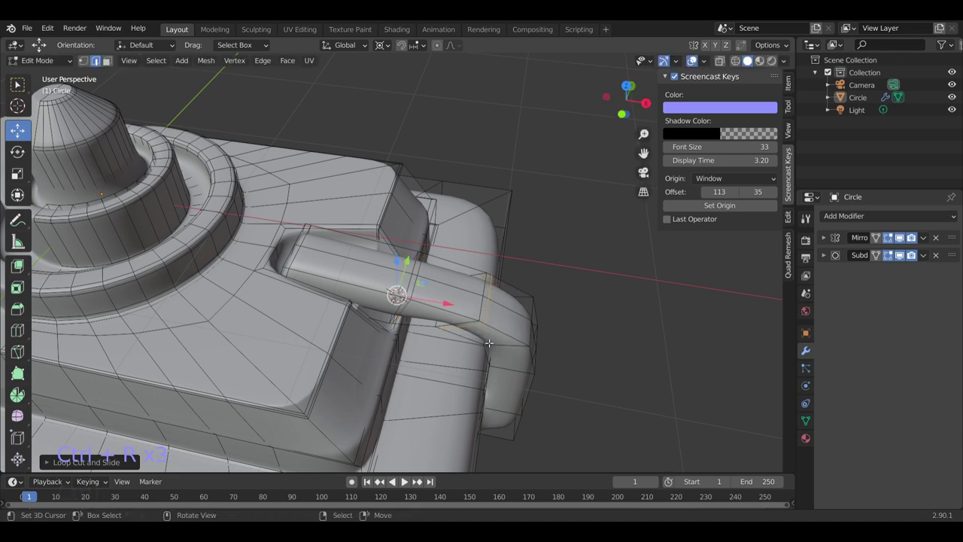
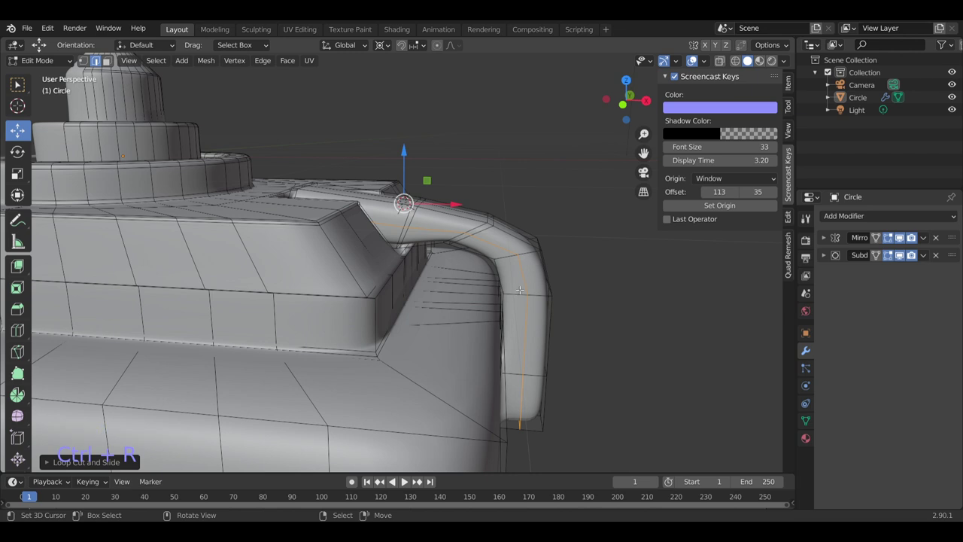
key("g")
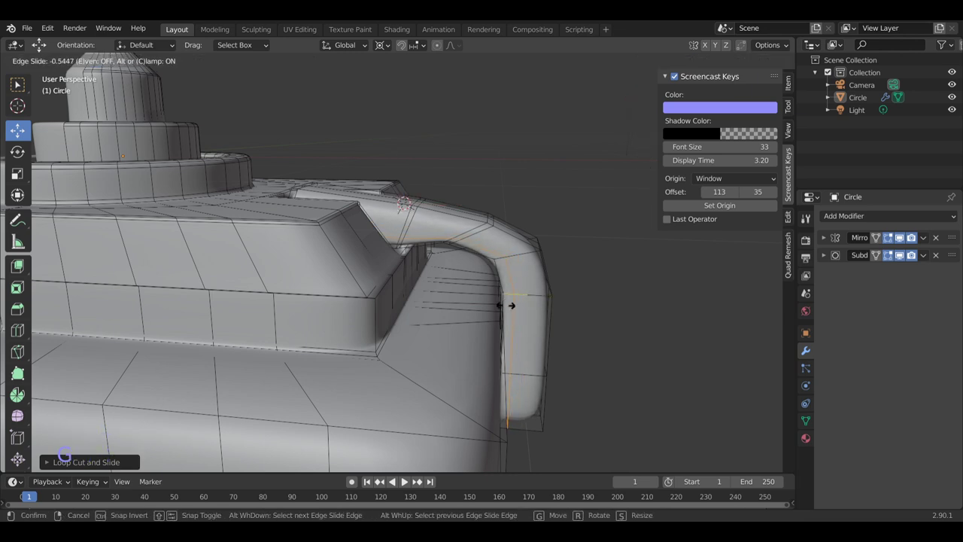
key("ctrl+r")
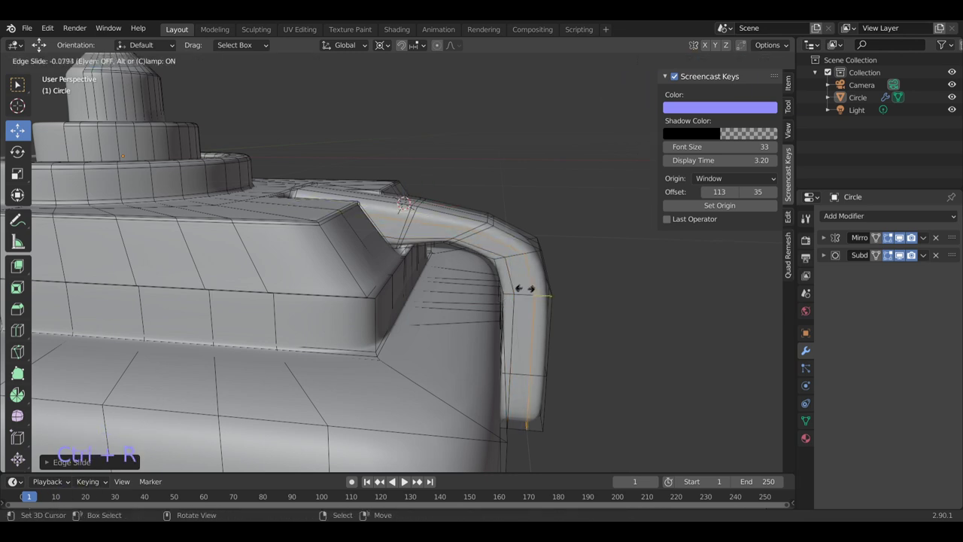
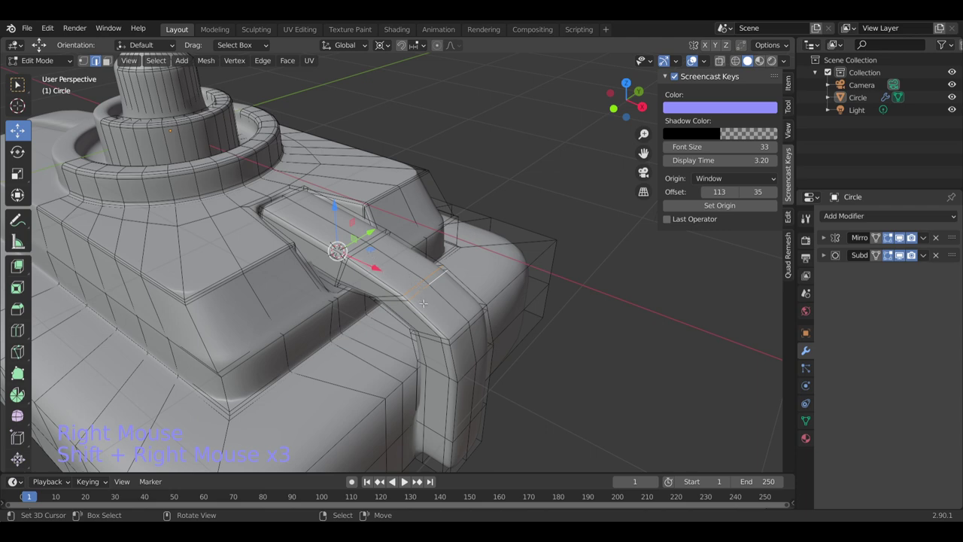
key("g")
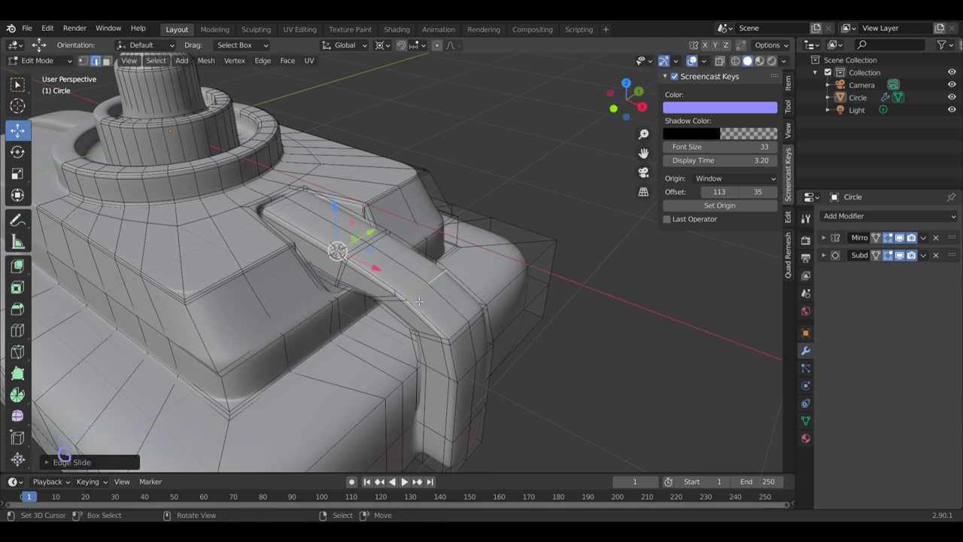
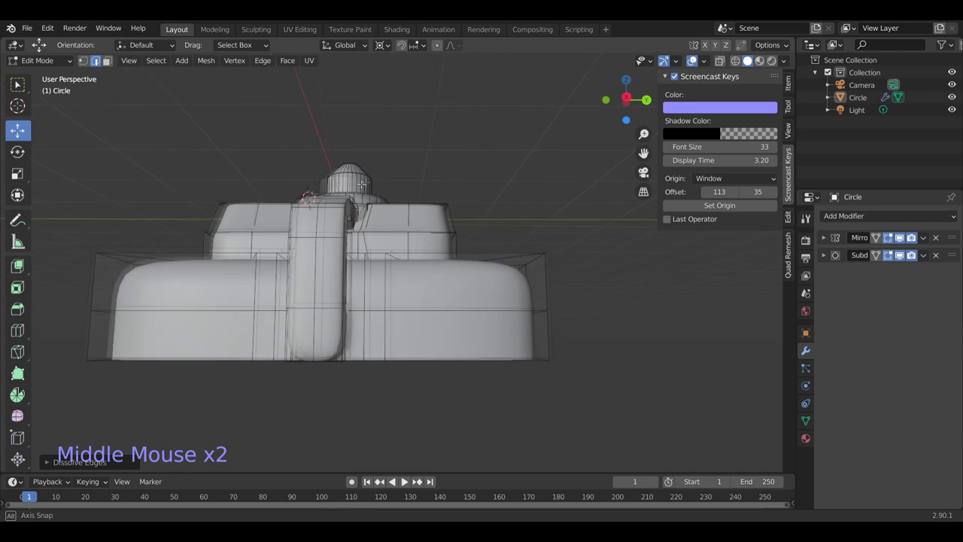
key("Tab")
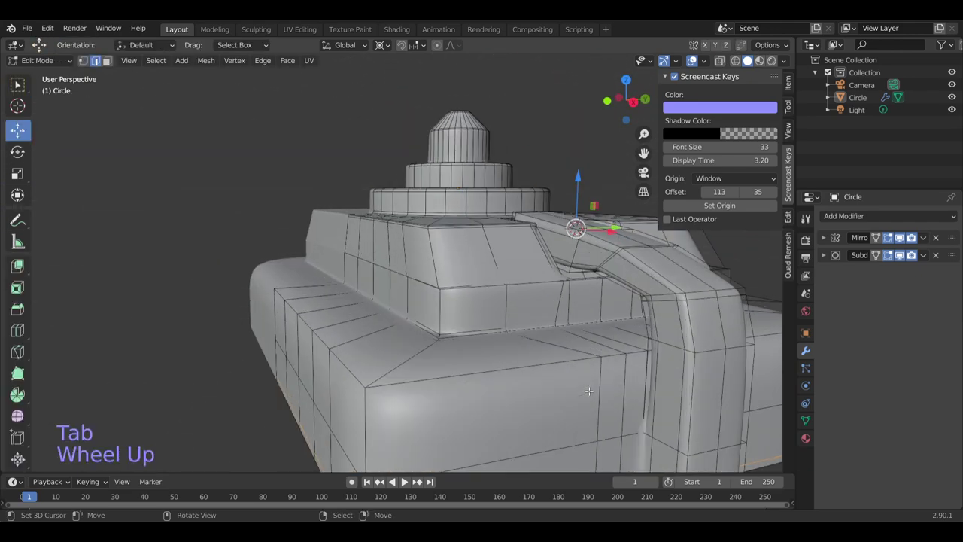
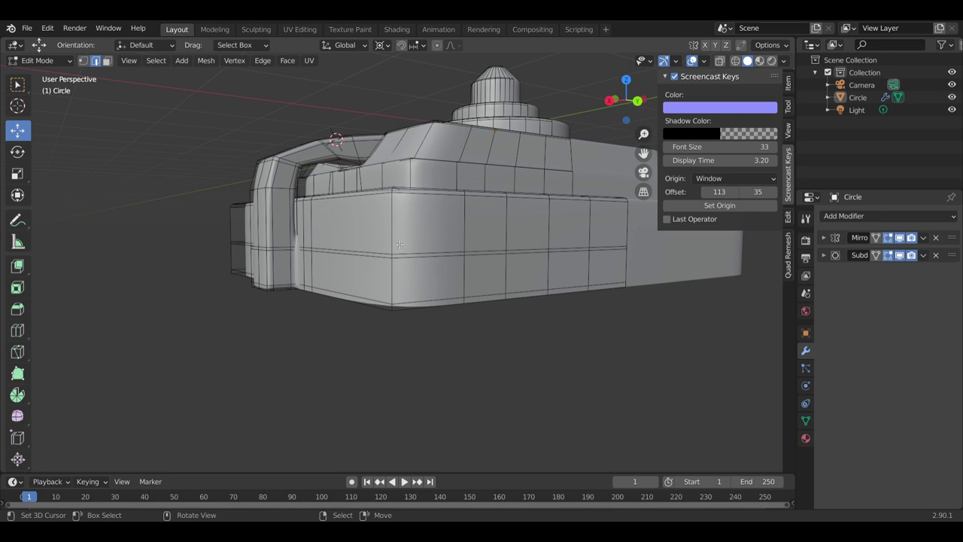
- Add edge loops around the lower body and bevel one into a narrow groove strip
key("ctrl+r")
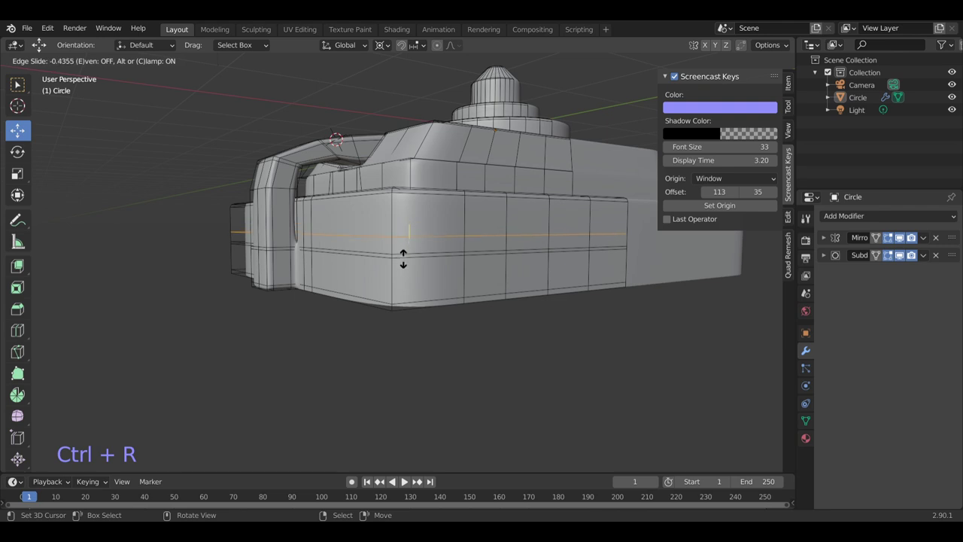
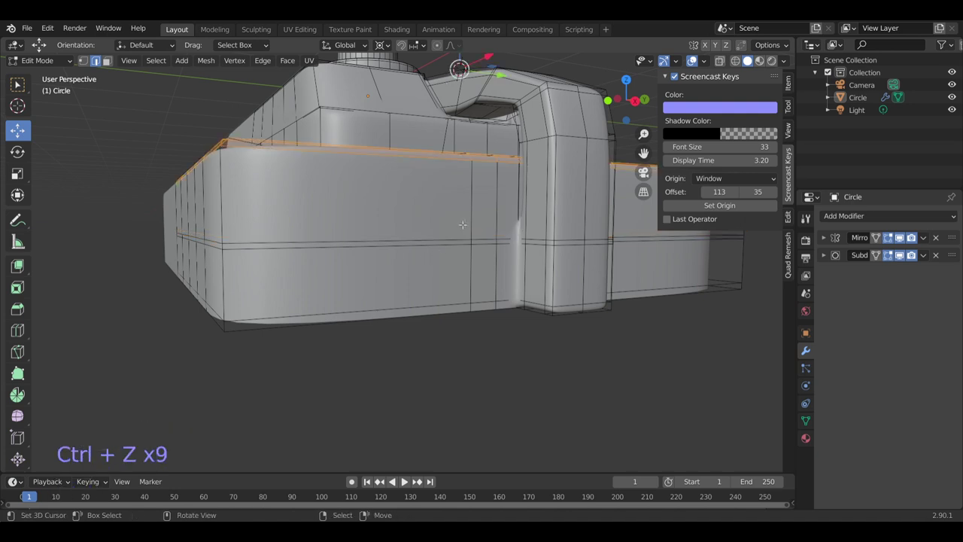
key("ctrl+r")
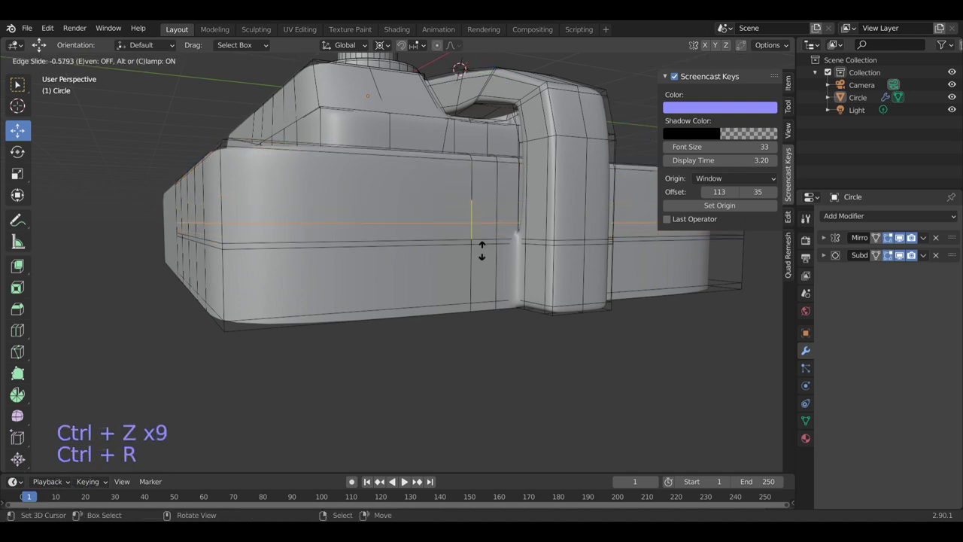
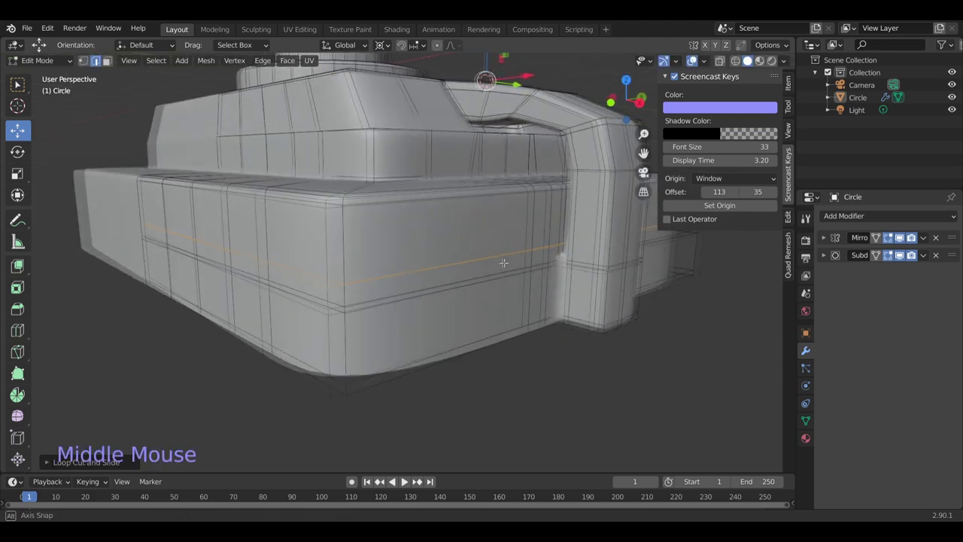
key("ctrl+b")
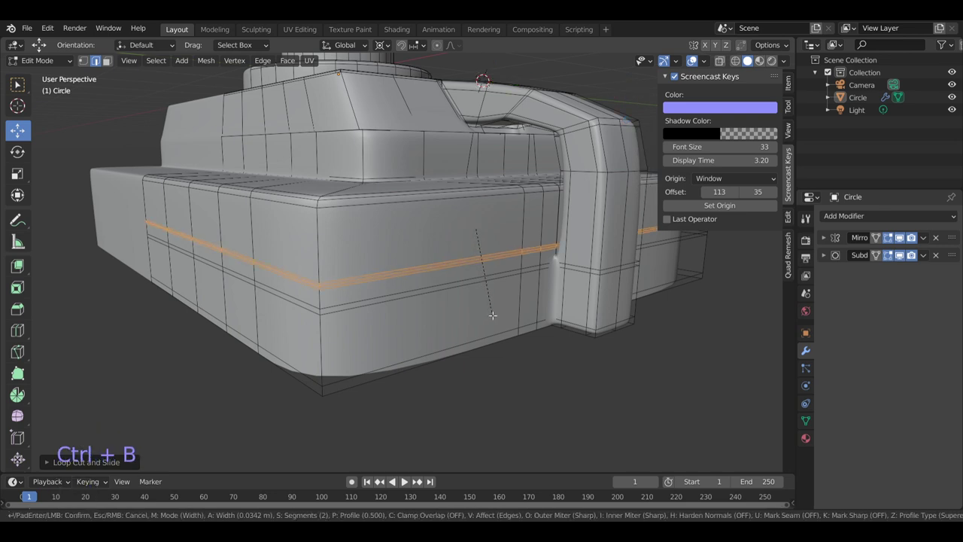
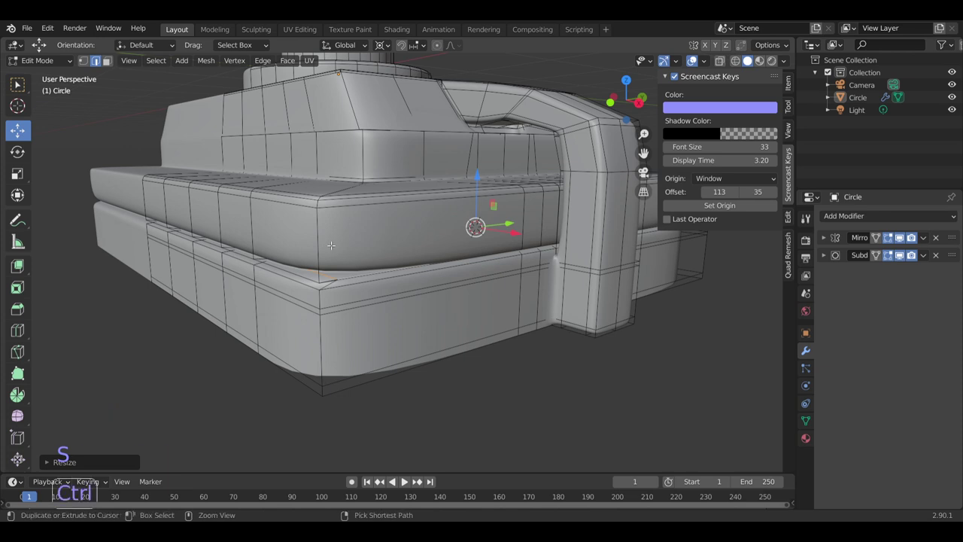
- Add further loops beside the groove and shift its edge loop slightly to tighten it
key("ctrl+r")
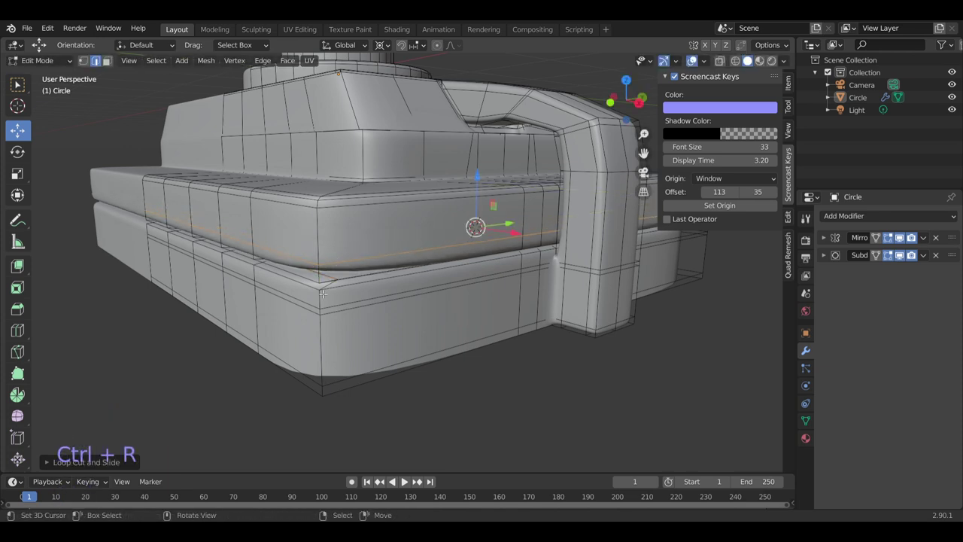
key("ctrl+r")
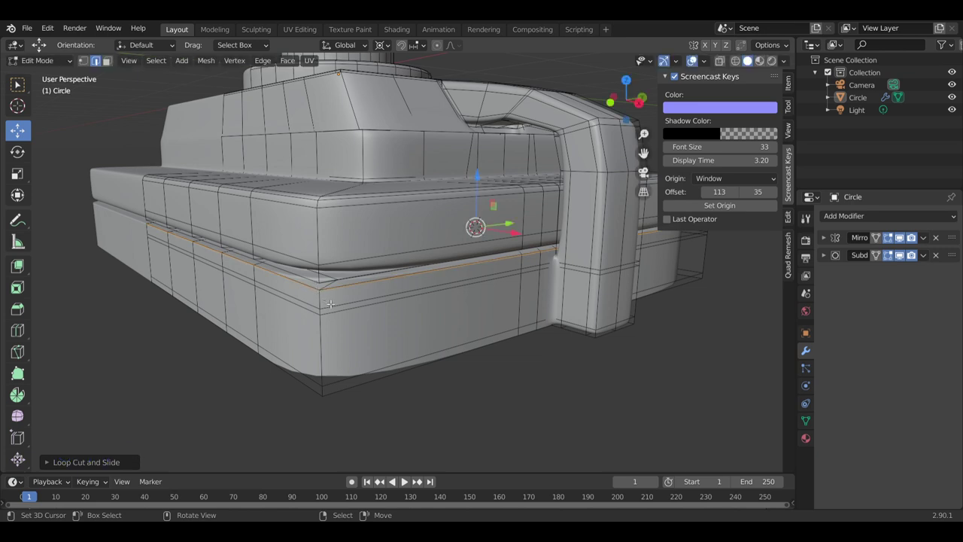
key("g")
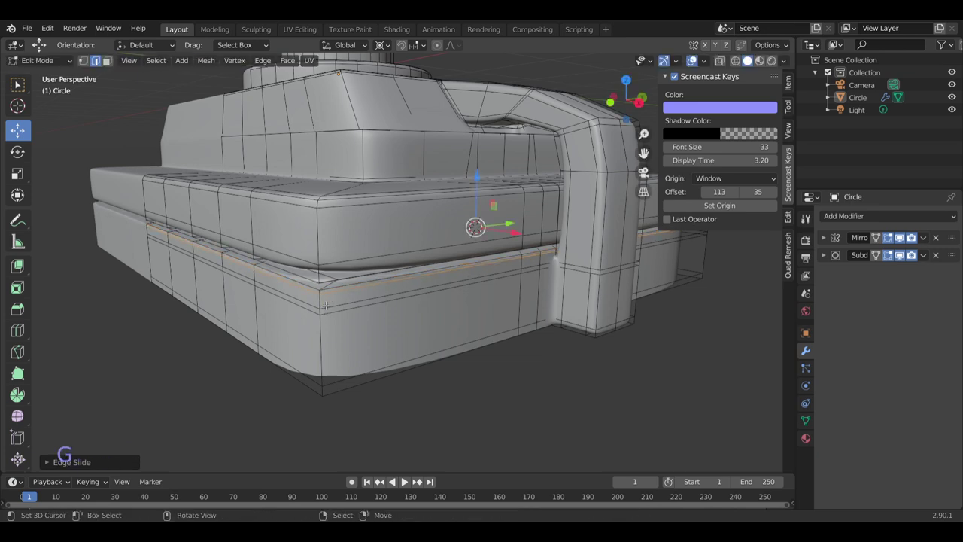
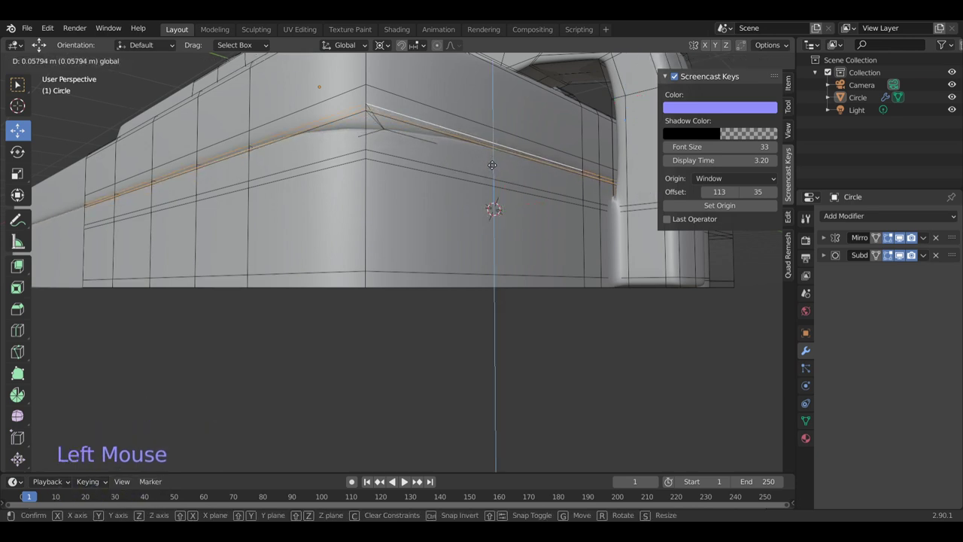
scroll("down", 3)
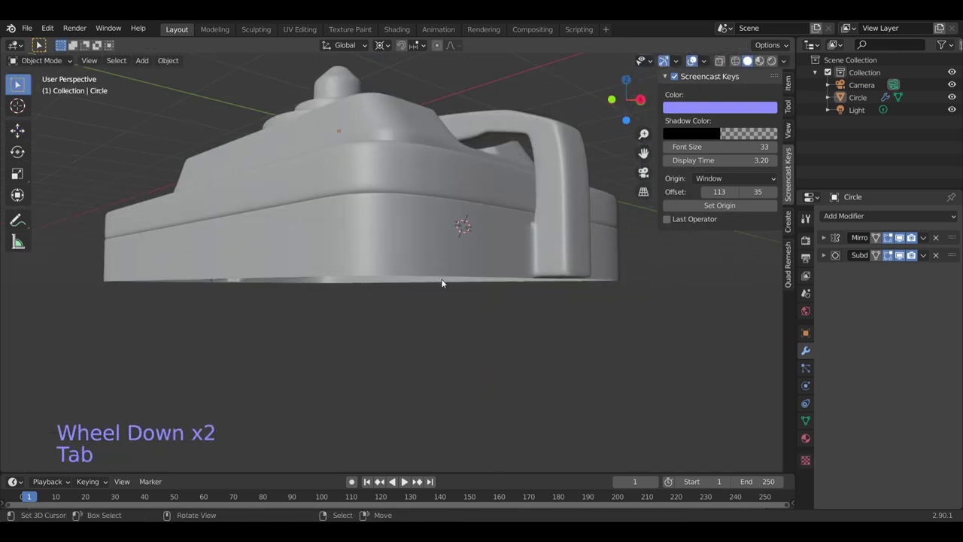
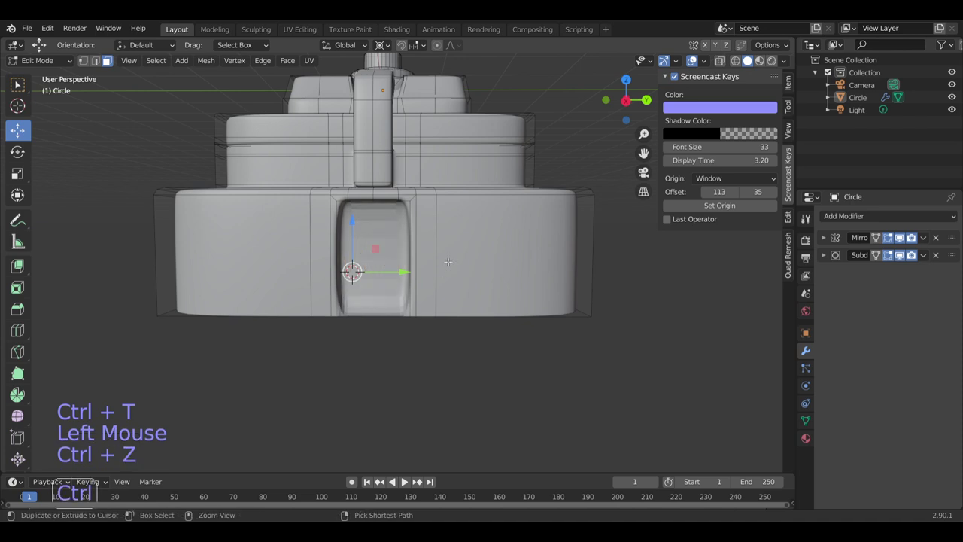
- Add and slide loop cuts on the body and front face, then scale the selection to about 0.84
key("ctrl+r")
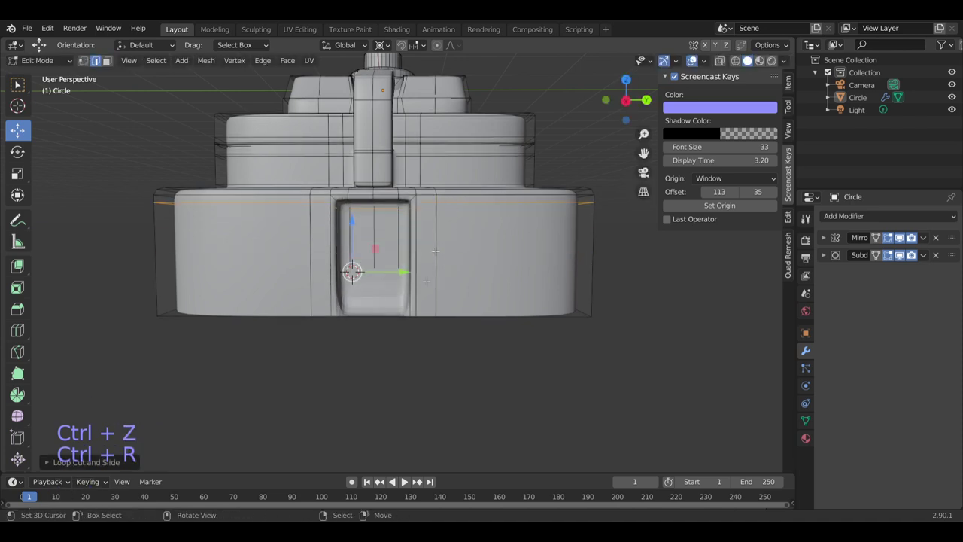
key("ctrl+r")
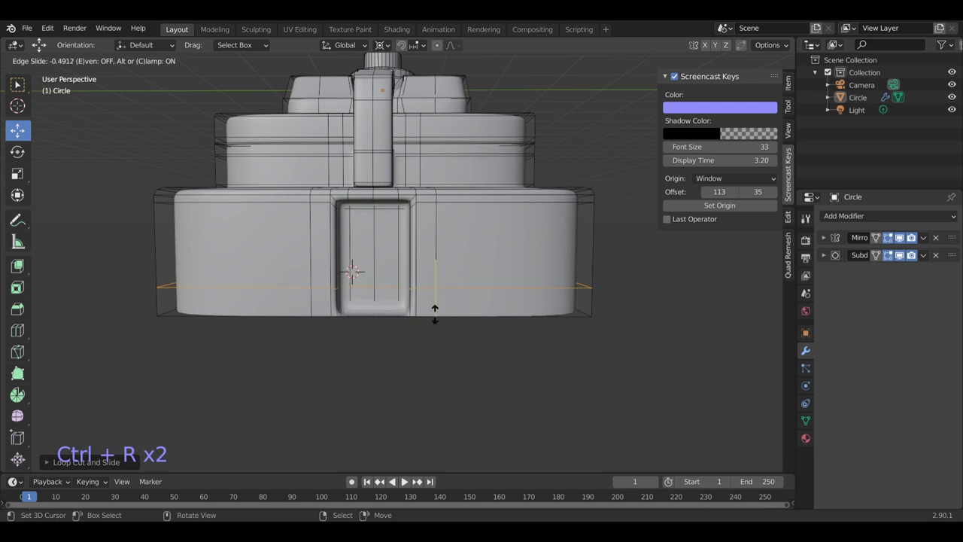
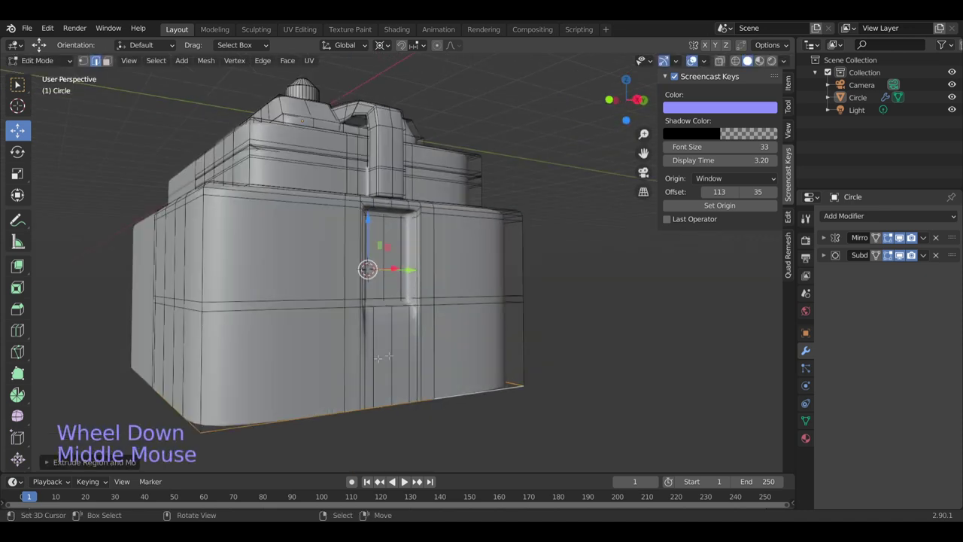
key("ctrl+r")
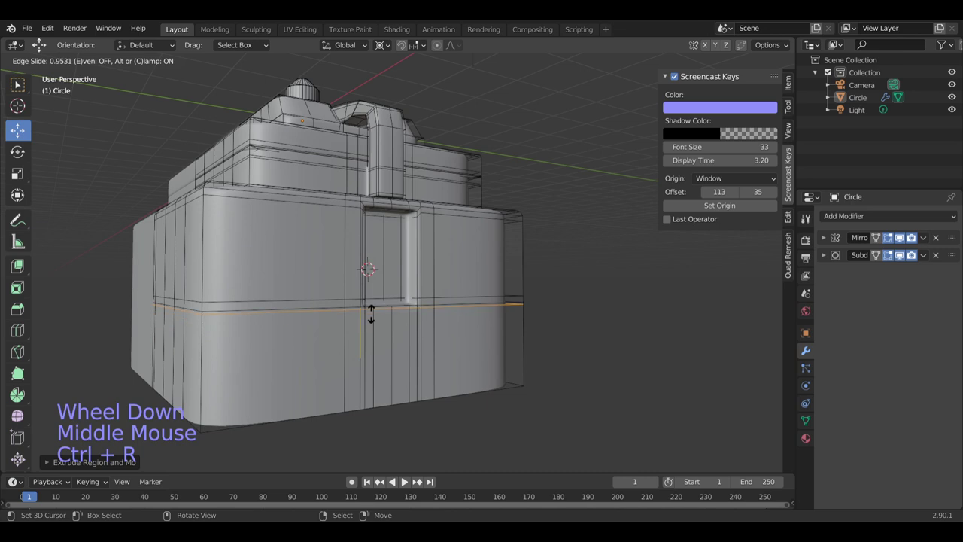
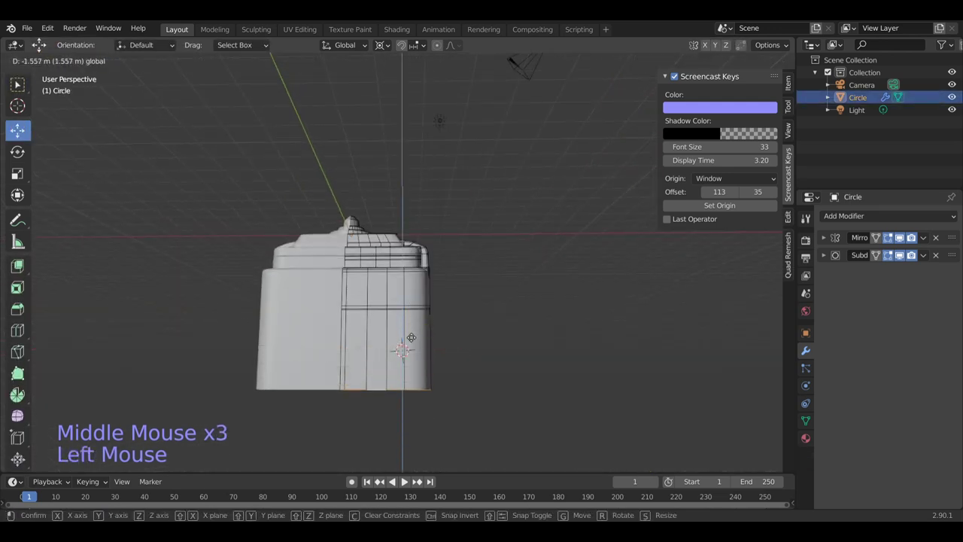
key("shift+s")
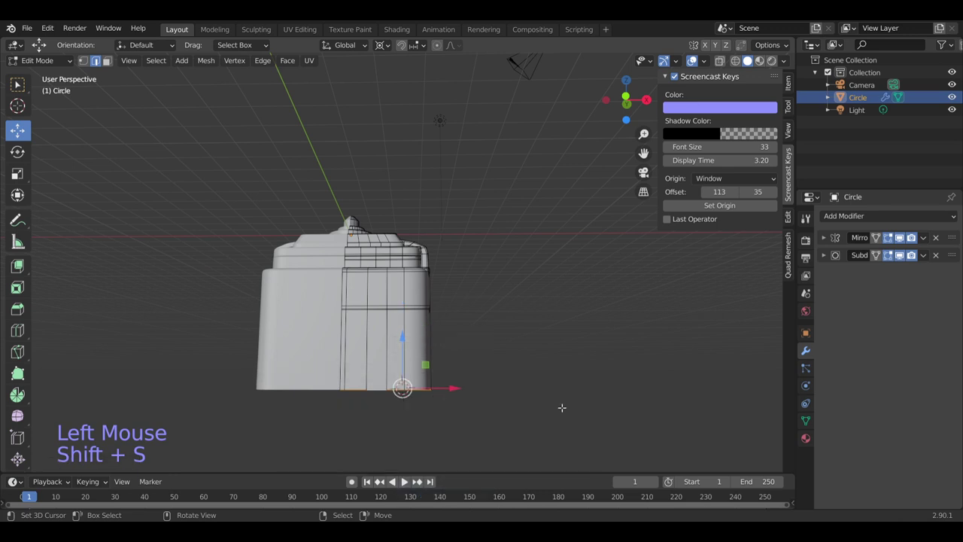
key("e")
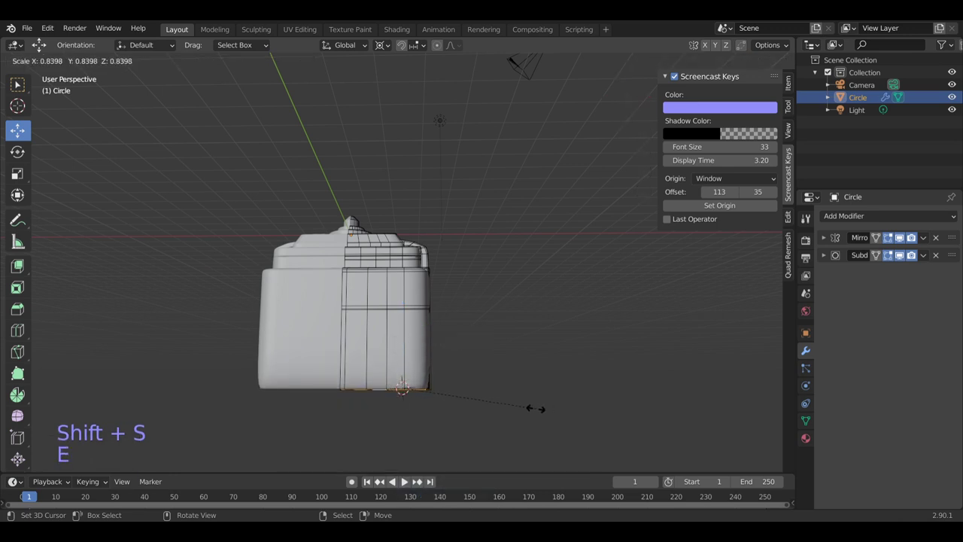
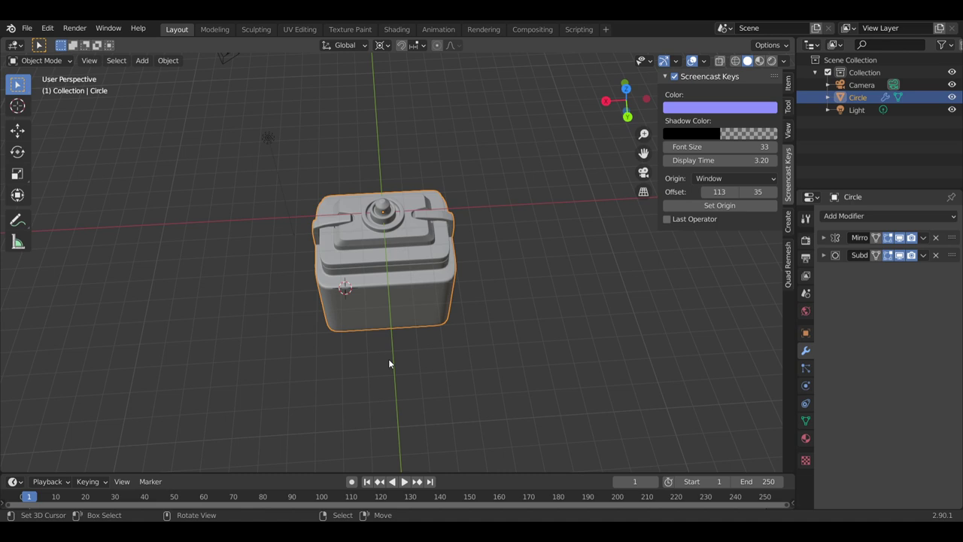
- Apply the Mirror modifier, orbit to check the knob and handles, and re-enter Edit Mode
scroll("up", 3)
right_click(391, 152)
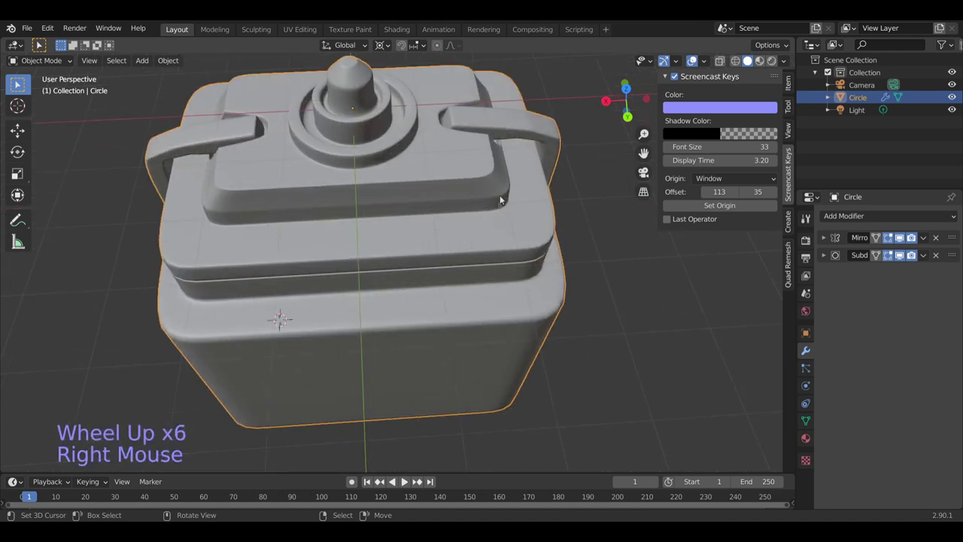
scroll("down", 3)
middle_click(406, 320)
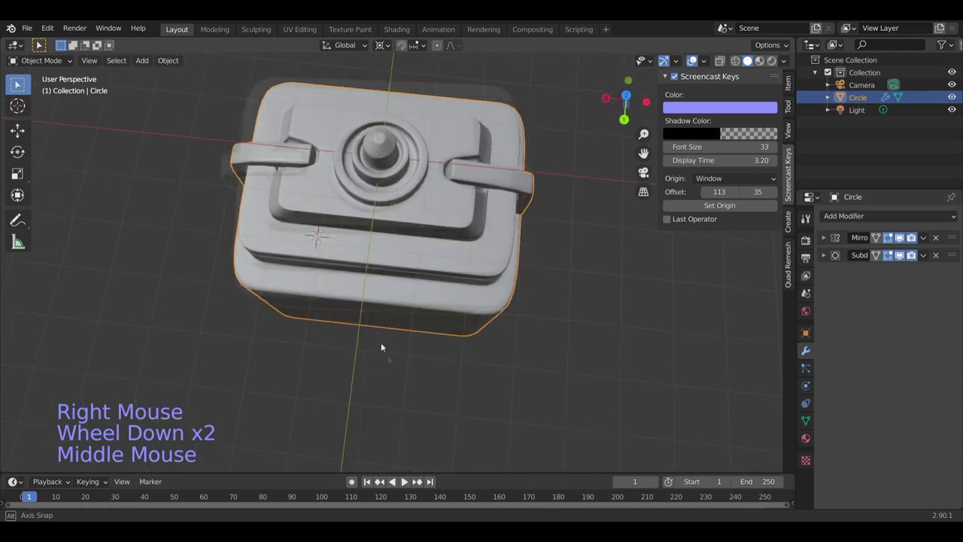
key("x")
right_click(381, 324)
middle_click(380, 324)
scroll("down", 3)
key("shift+r")
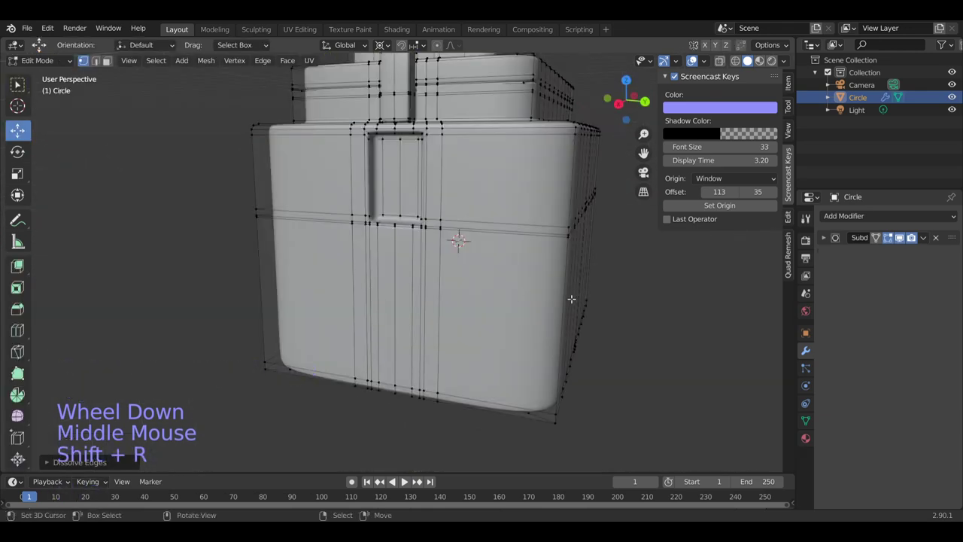
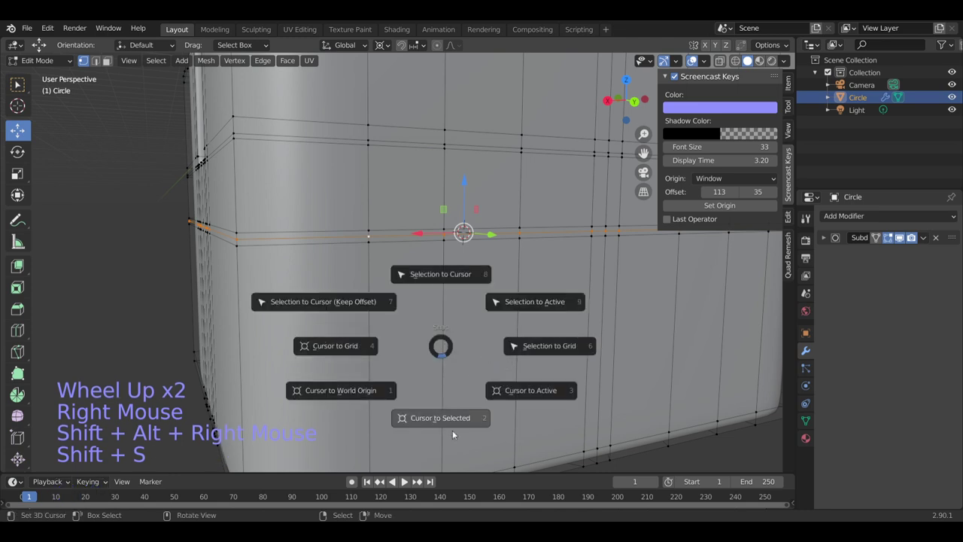
- Centre the cursor on the seam loop and slide new edge loops tight against it as a groove
key("shift+s")
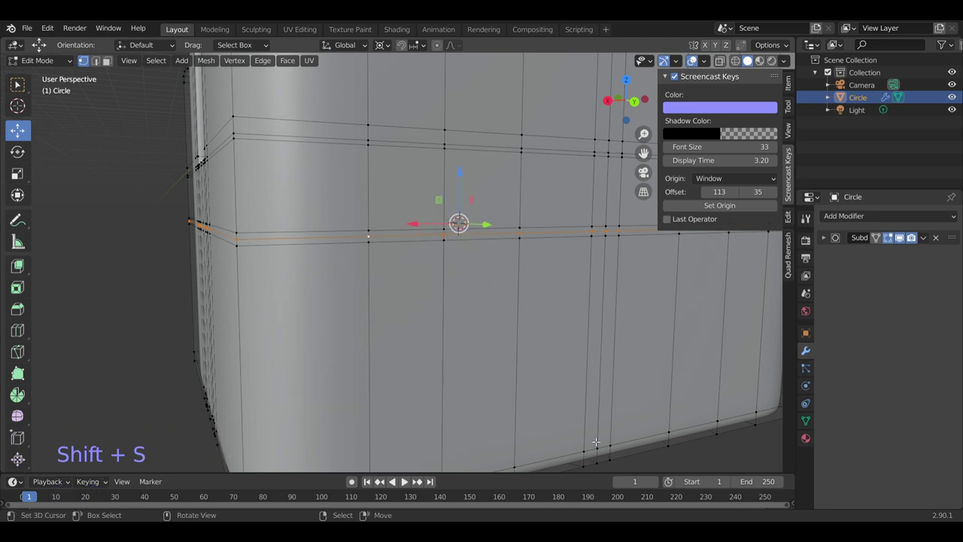
key("s")
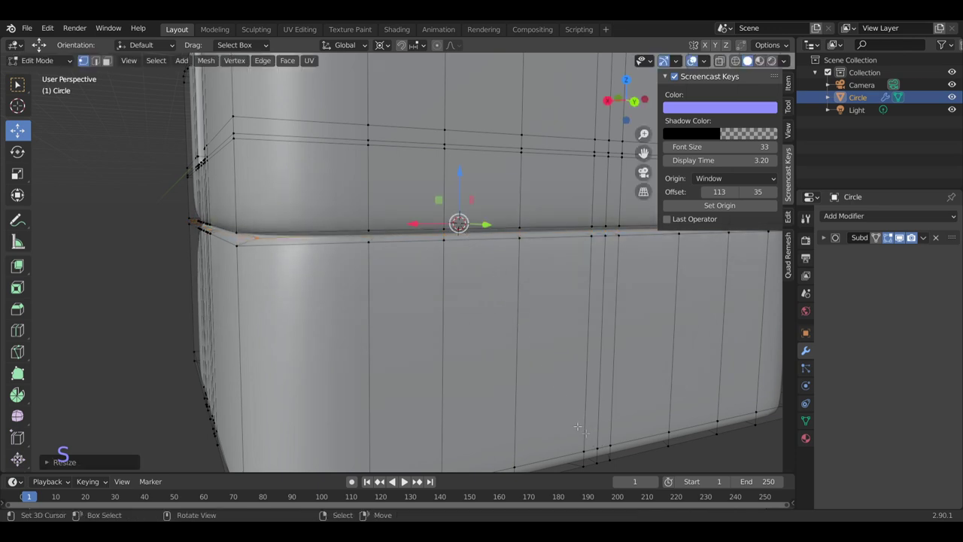
key("ctrl+r")
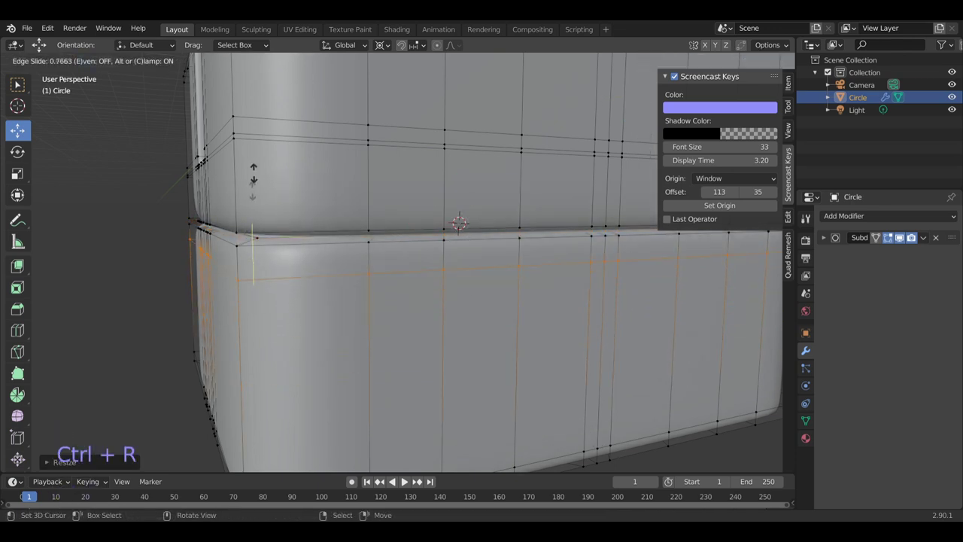
key("ctrl+r")
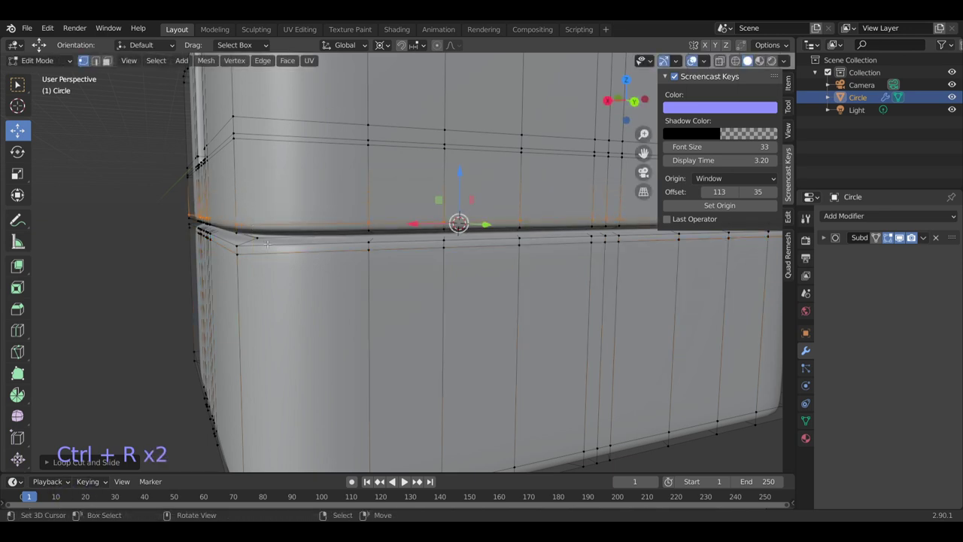
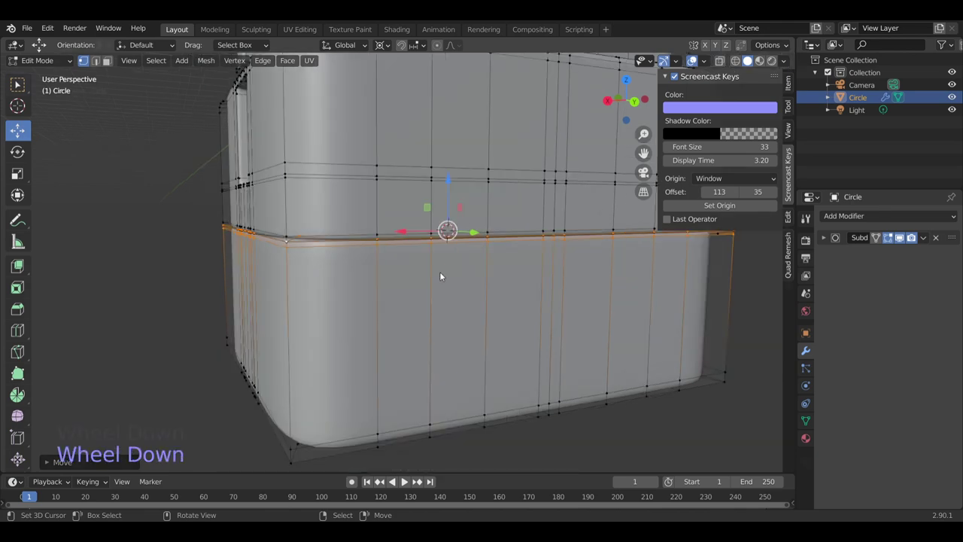
- Orbit and zoom around the finished container to inspect the groove and knob-and-handle top
middle_click(467, 279)
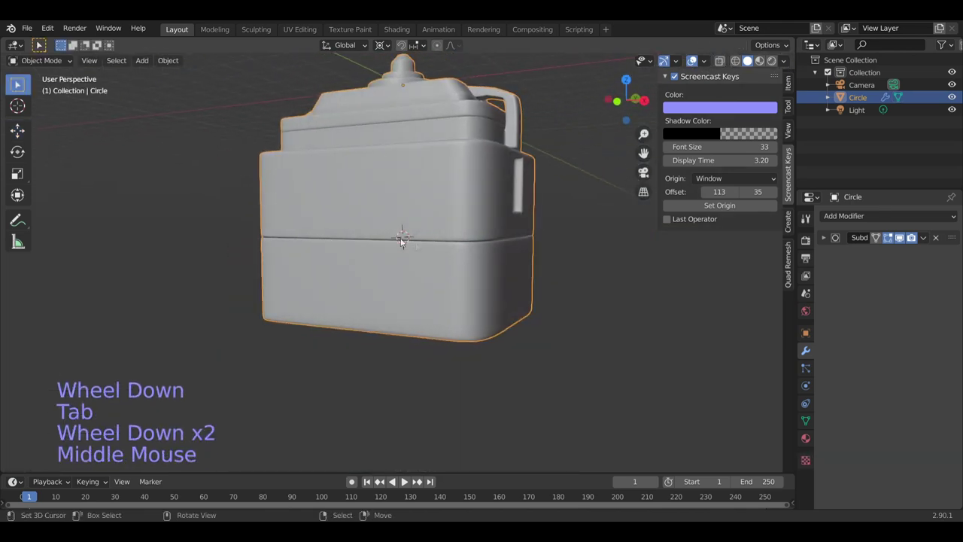
scroll("down", 3)
middle_click(439, 259)
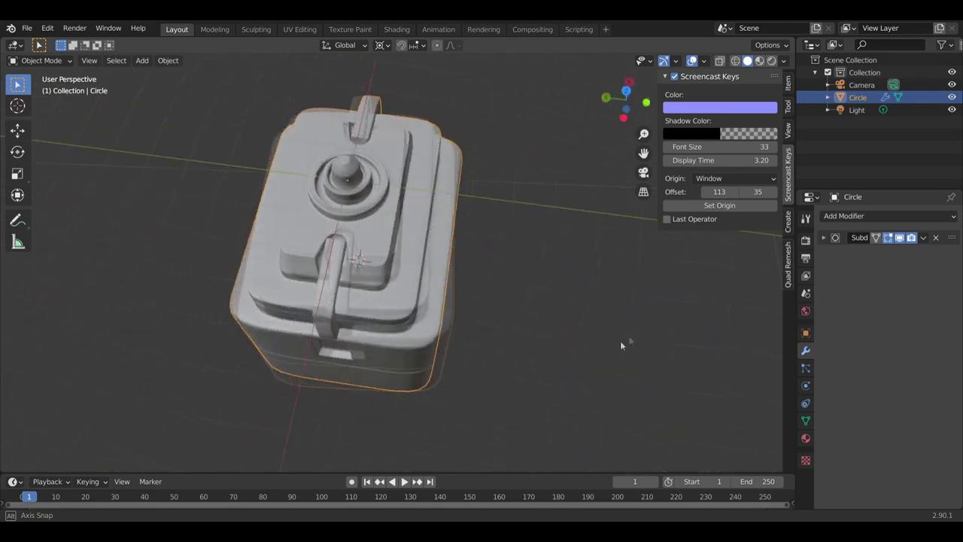
scroll("up", 3)
scroll("down", 3)
middle_click(210, 292)
scroll("up", 3)
middle_click(417, 276)
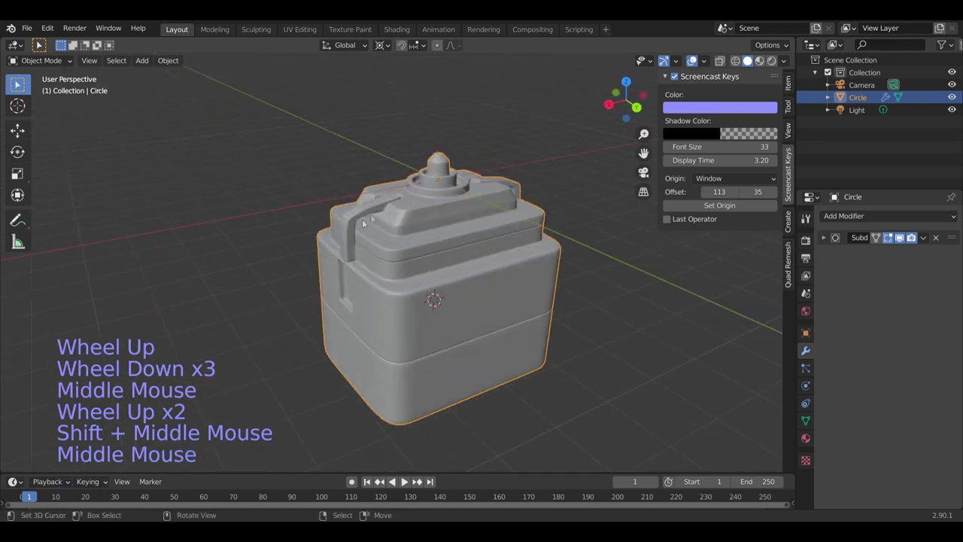
scroll("down", 3)
middle_click(545, 338)
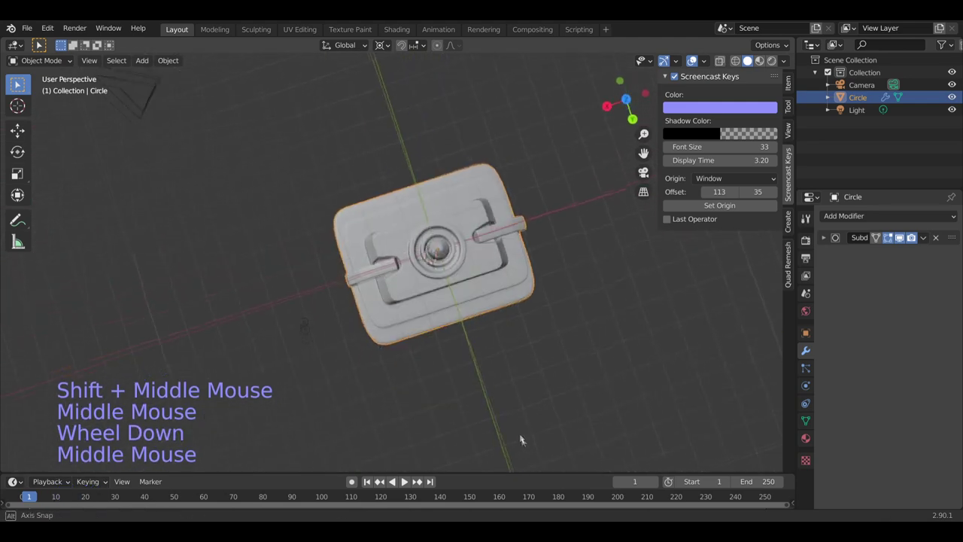
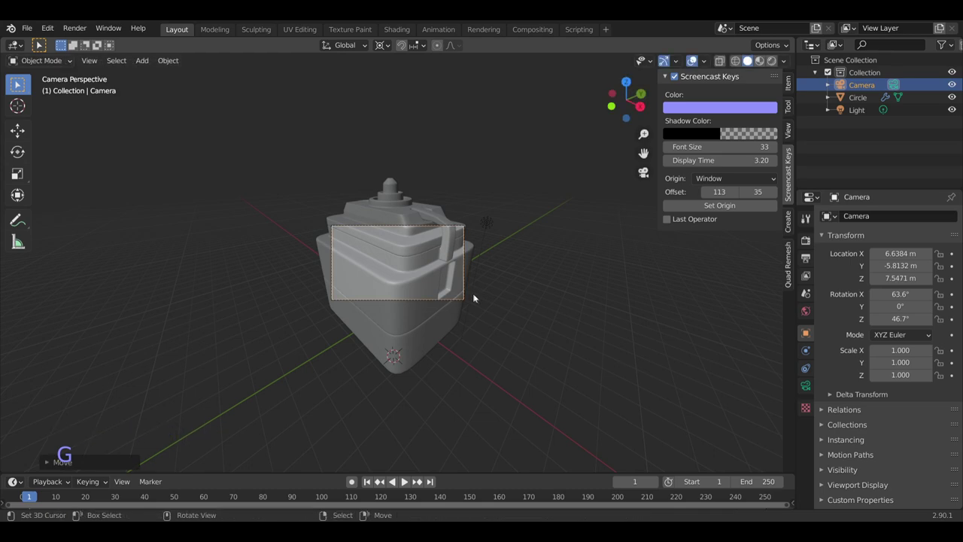
- Move the scene camera back and up in camera view so it frames the container's upper body and lid
scroll("down", 3)
middle_click(452, 304)
scroll("down", 3)
scroll("down", 3)
key("g")
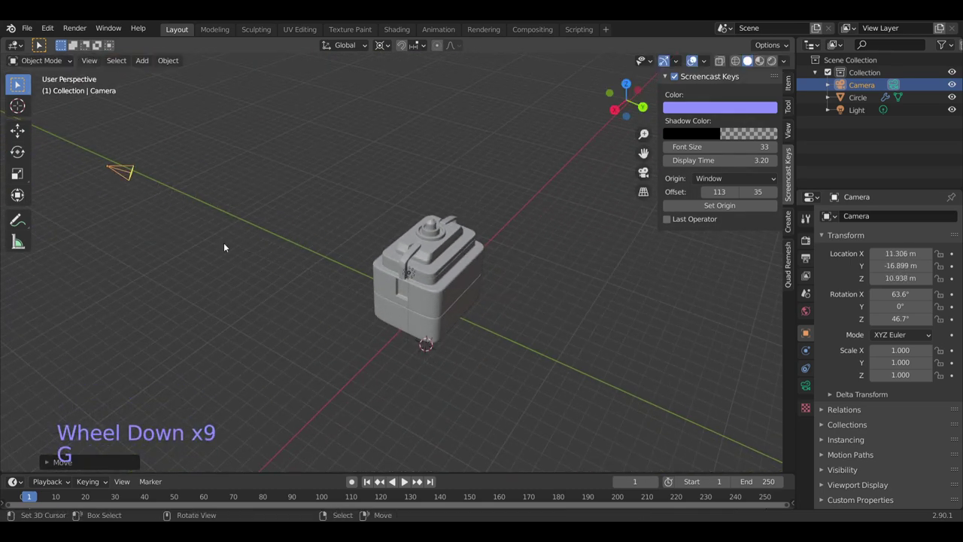
key("KP_0")
key("g")
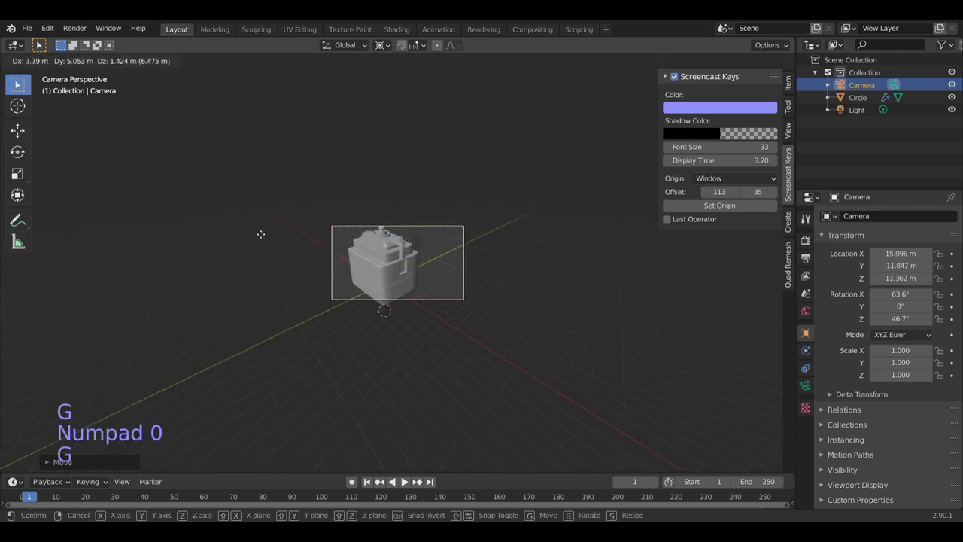
scroll("up", 3)
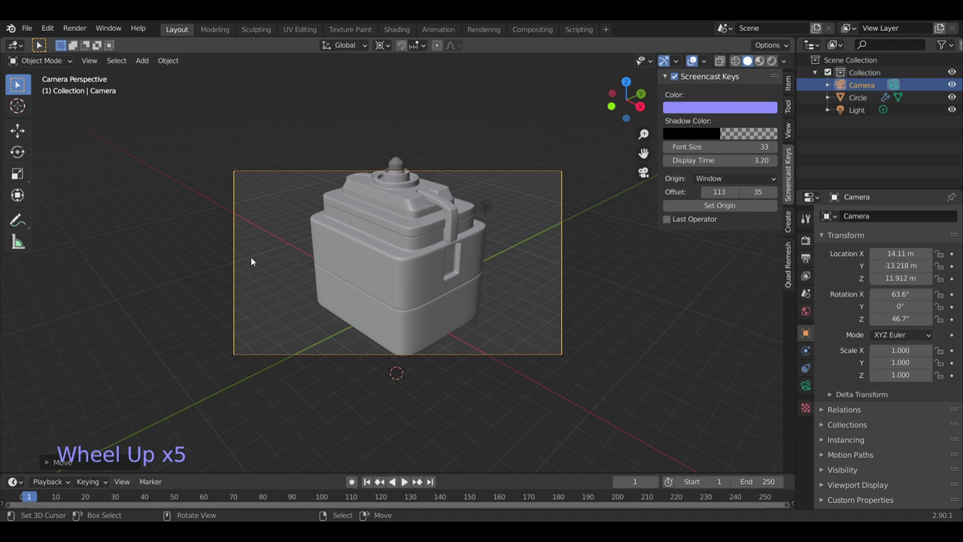
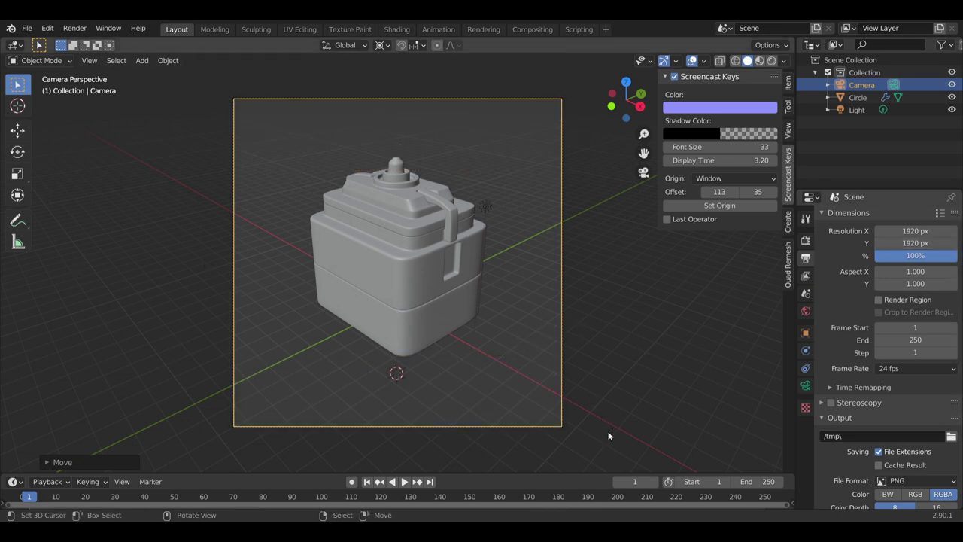
- Change the camera focal length from 50 mm to 70 mm in the Camera data properties
left_click(807, 388)
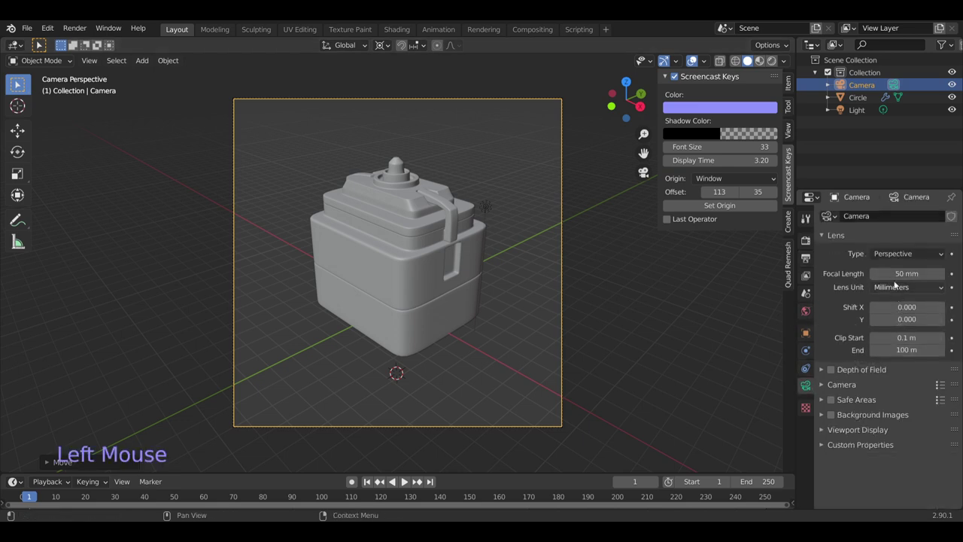
left_click(645, 157)
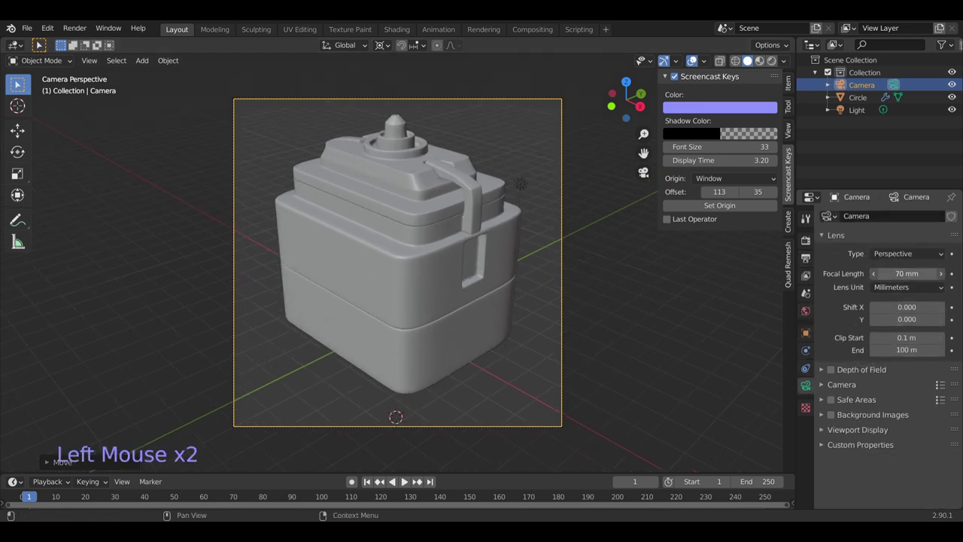